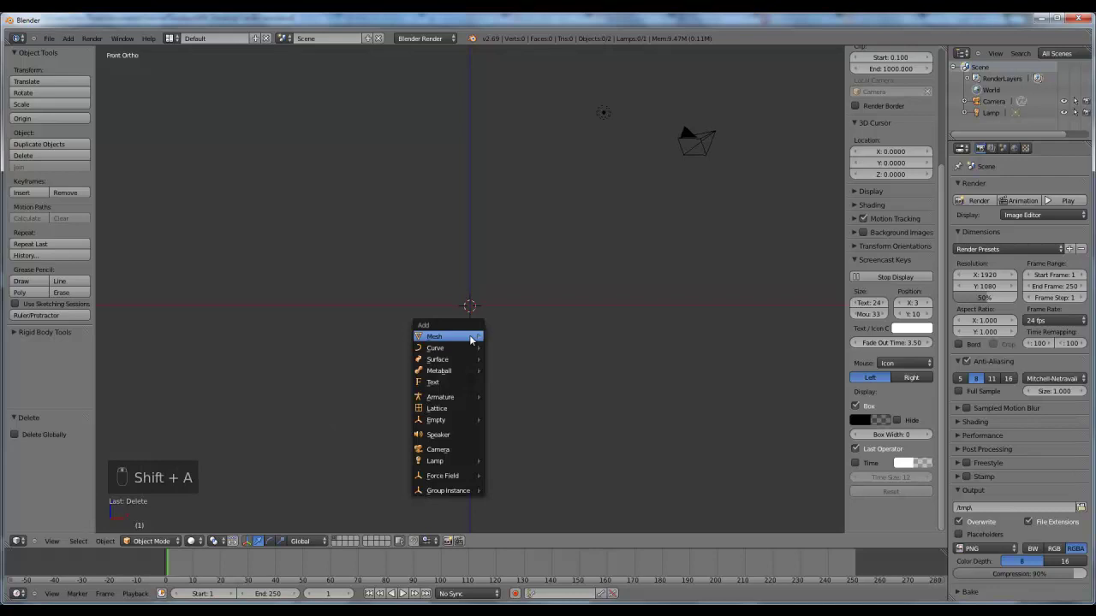
Add a ground plane and switch the render engine to Cycles Render
{"action": "key", "text": "r"}
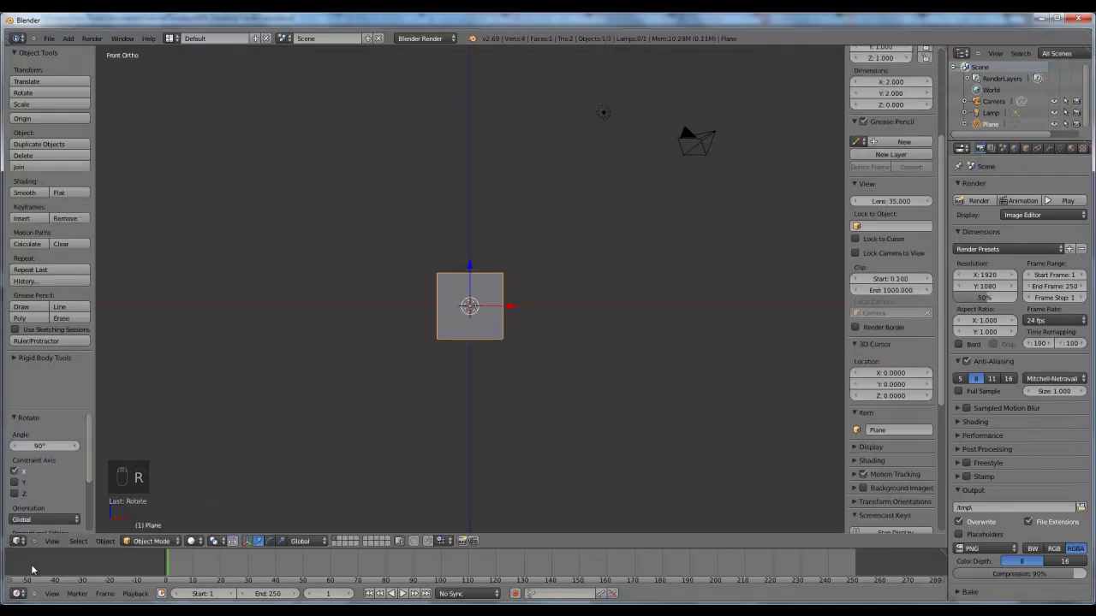
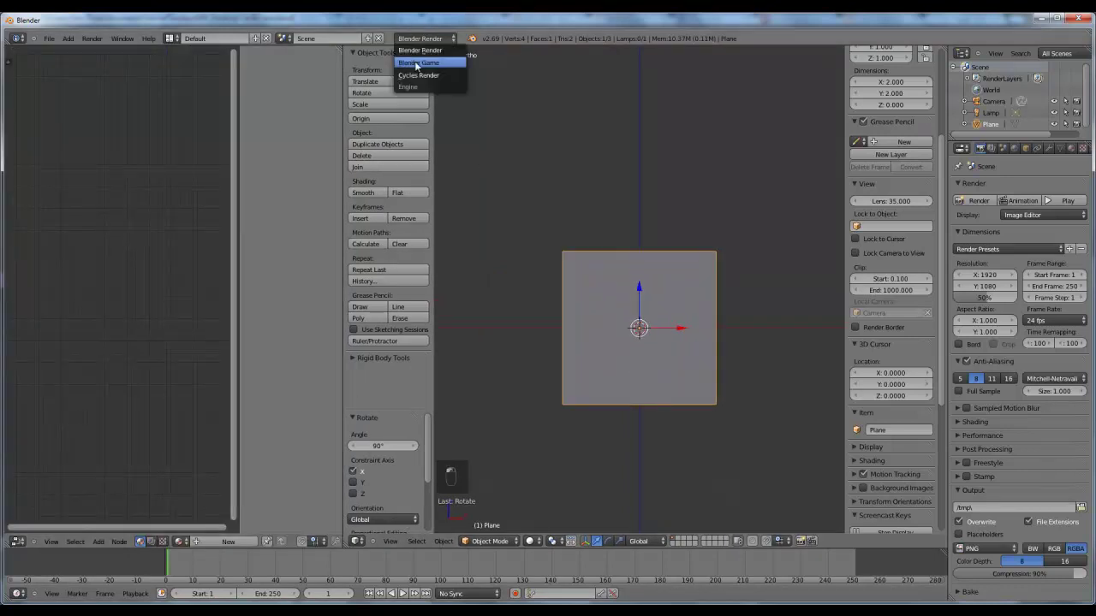
{"action": "left_click_drag", "start_coordinate": [415, 75], "coordinate": [749, 426]}
{"action": "middle_click", "coordinate": [754, 430]}
{"action": "left_click", "coordinate": [534, 544]}
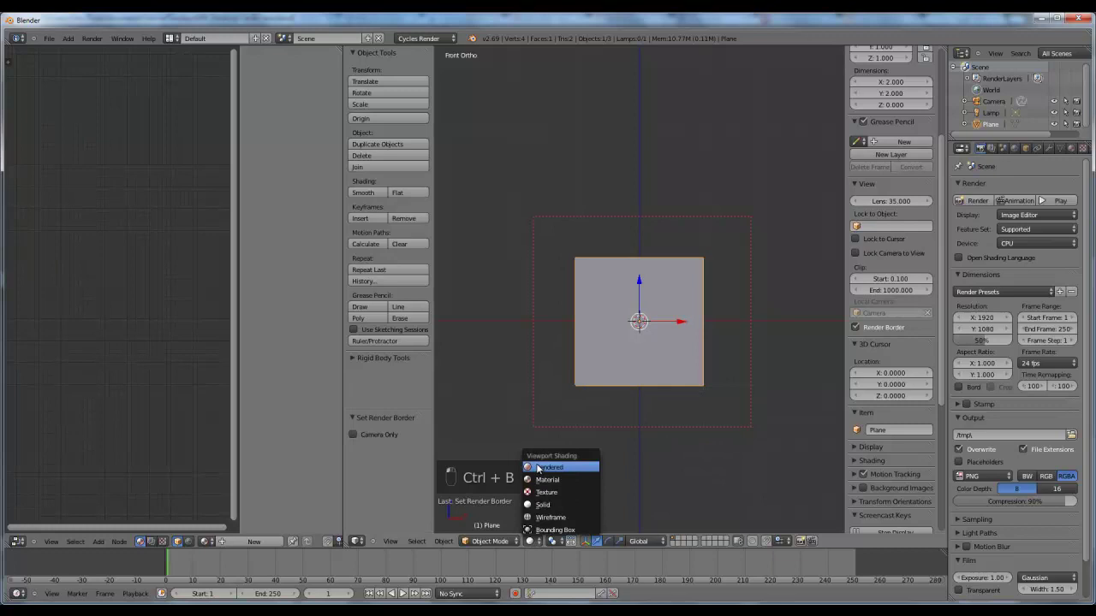
{"action": "left_click_drag", "start_coordinate": [806, 337], "coordinate": [649, 345]}
{"action": "key", "text": "z"}
{"action": "key", "text": "z"}
{"action": "key", "text": "g"}
{"action": "key", "text": "g"}
{"action": "key", "text": "KP_1"}
{"action": "key", "text": "g"}
{"action": "left_click_drag", "start_coordinate": [406, 283], "coordinate": [523, 271]}
Delete the lamp, then add a second plane, move it up near the camera and rotate it
{"action": "key", "text": "g"}
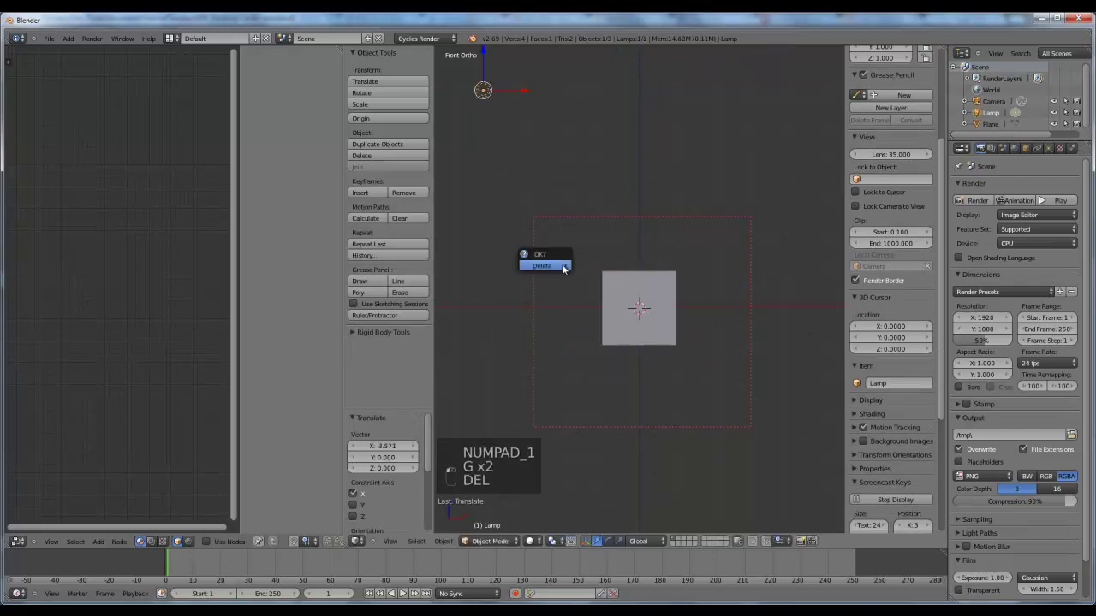
{"action": "left_click_drag", "start_coordinate": [579, 275], "coordinate": [632, 275]}
{"action": "key", "text": "shift+a"}
{"action": "key", "text": "g"}
{"action": "left_click", "coordinate": [657, 303]}
{"action": "key", "text": "r"}
{"action": "key", "text": "KP_3"}
{"action": "key", "text": "g"}
{"action": "key", "text": "r"}
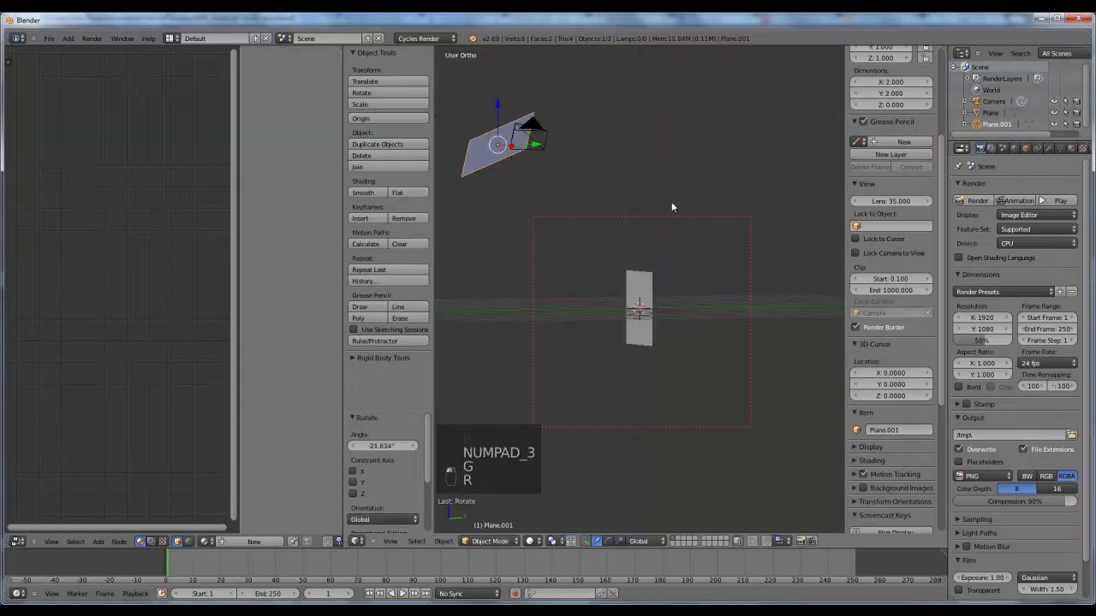
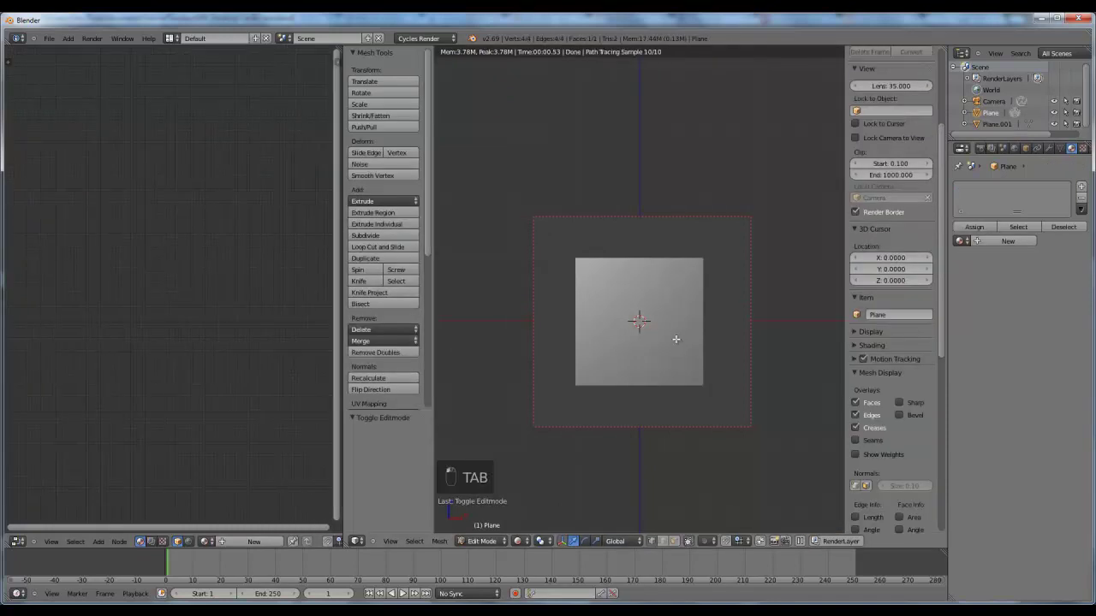
Scale the plane into a taller rectangle in Edit Mode and set viewport shading to Rendered
{"action": "key", "text": "z"}
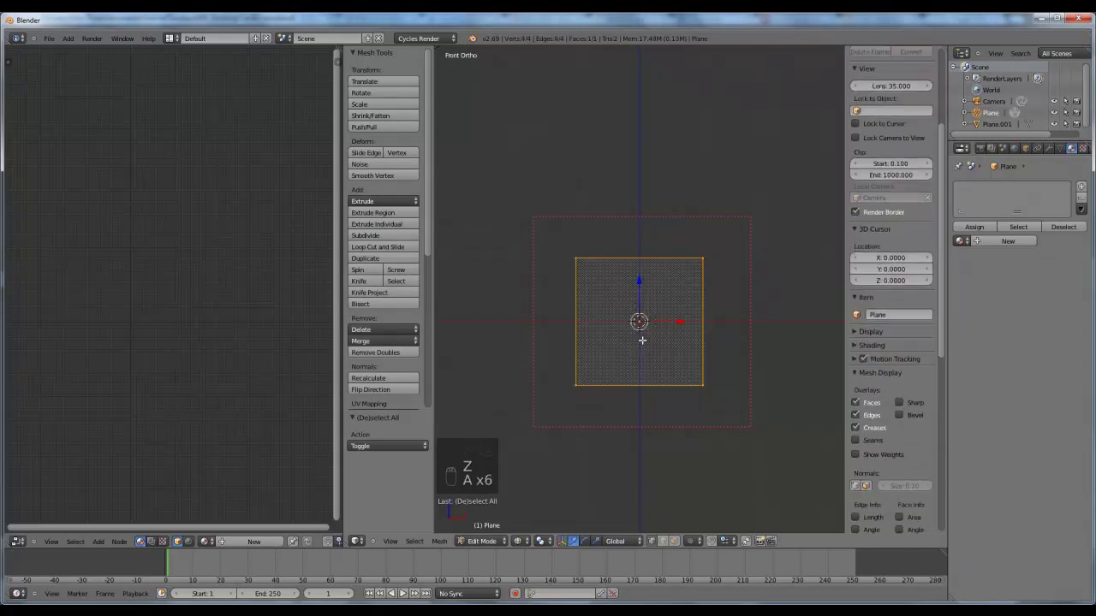
{"action": "key", "text": "u"}
{"action": "key", "text": "Tab"}
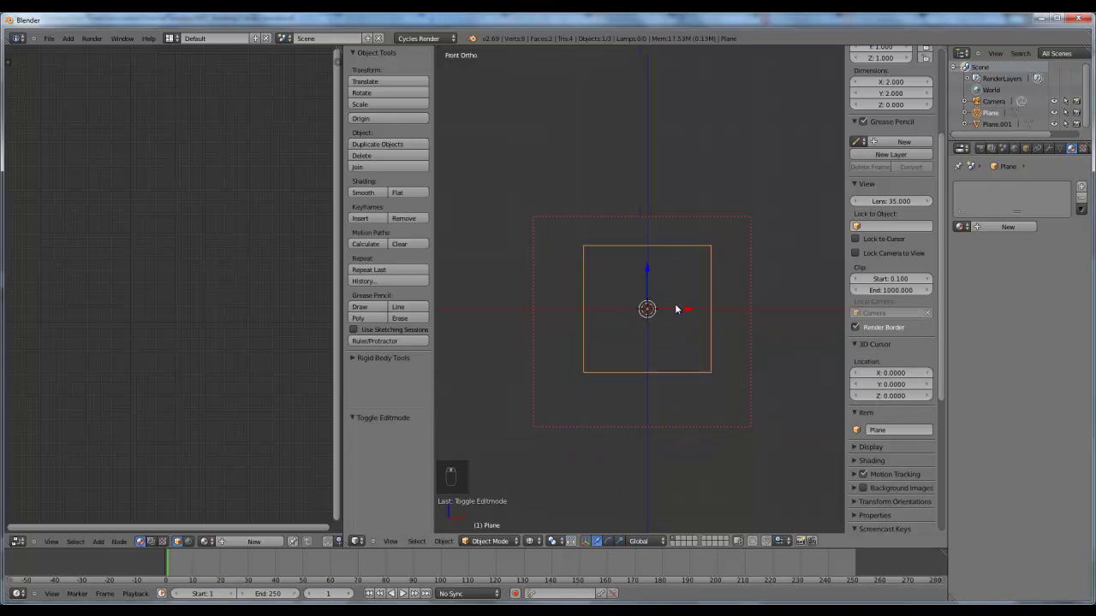
{"action": "left_click_drag", "start_coordinate": [538, 547], "coordinate": [348, 408]}
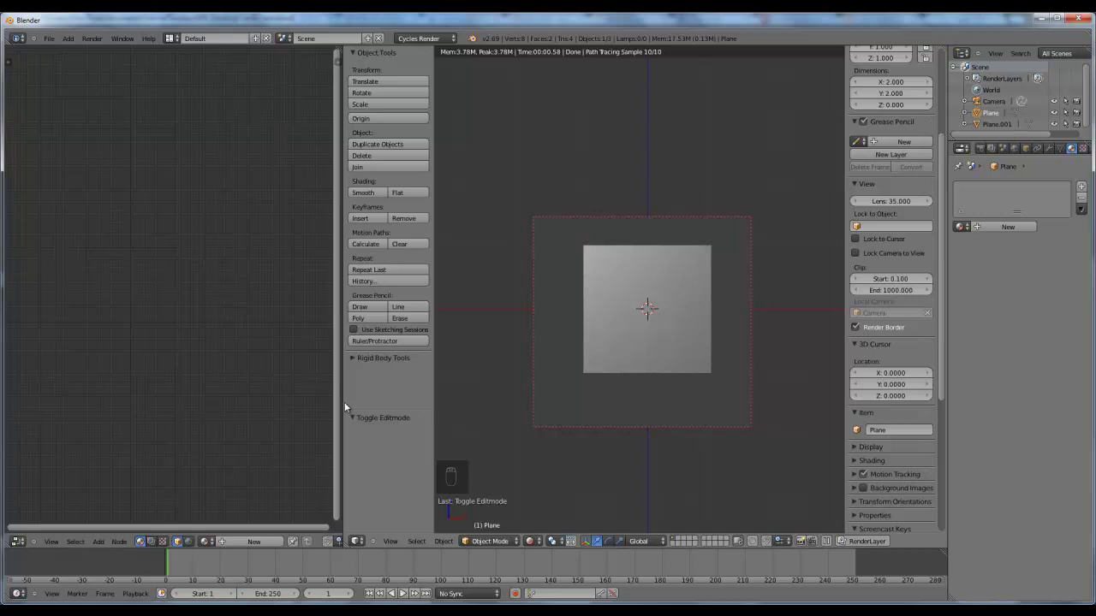
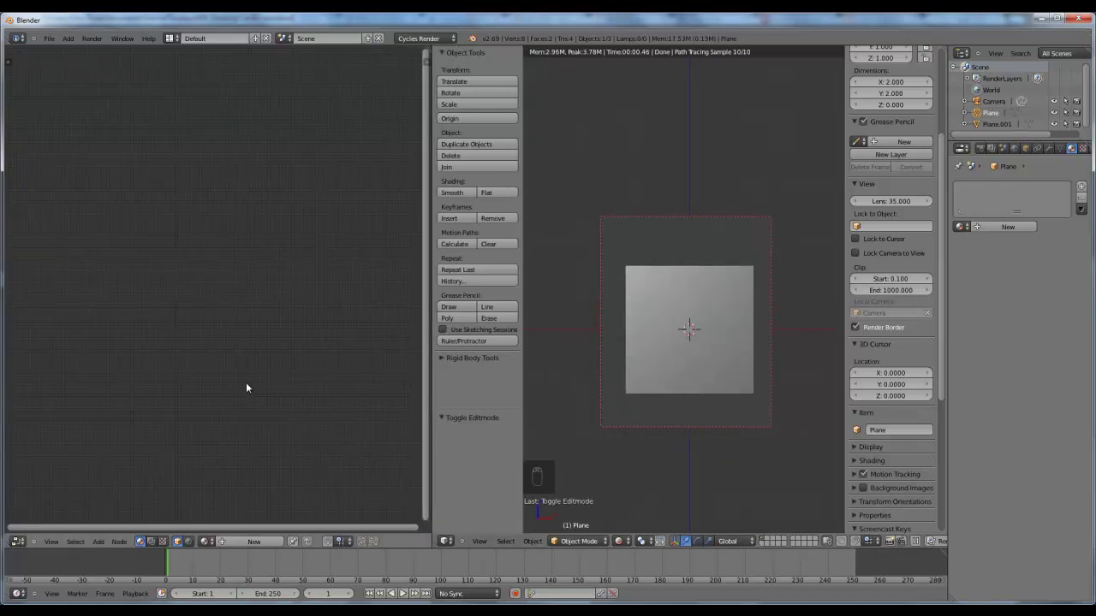
Create a new material for the plane and add a Brick Texture node
{"action": "left_click_drag", "start_coordinate": [250, 545], "coordinate": [284, 537]}
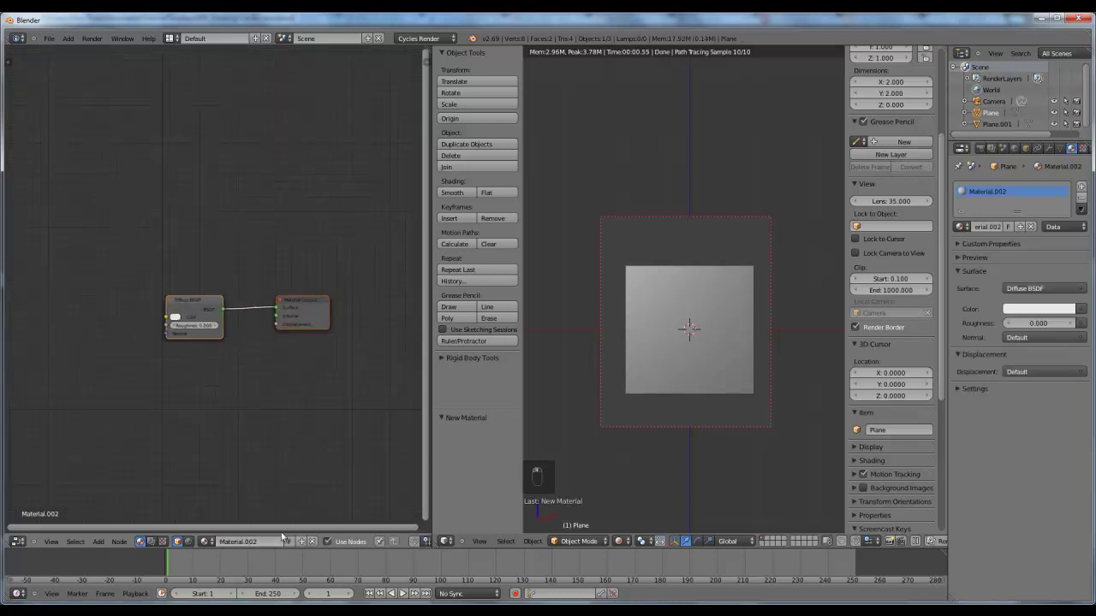
{"action": "right_click", "coordinate": [225, 324]}
{"action": "key", "text": "g"}
{"action": "left_click", "coordinate": [310, 284]}
Connect the Brick Texture Color output to the Diffuse BSDF Color input
{"action": "key", "text": "shift+a"}
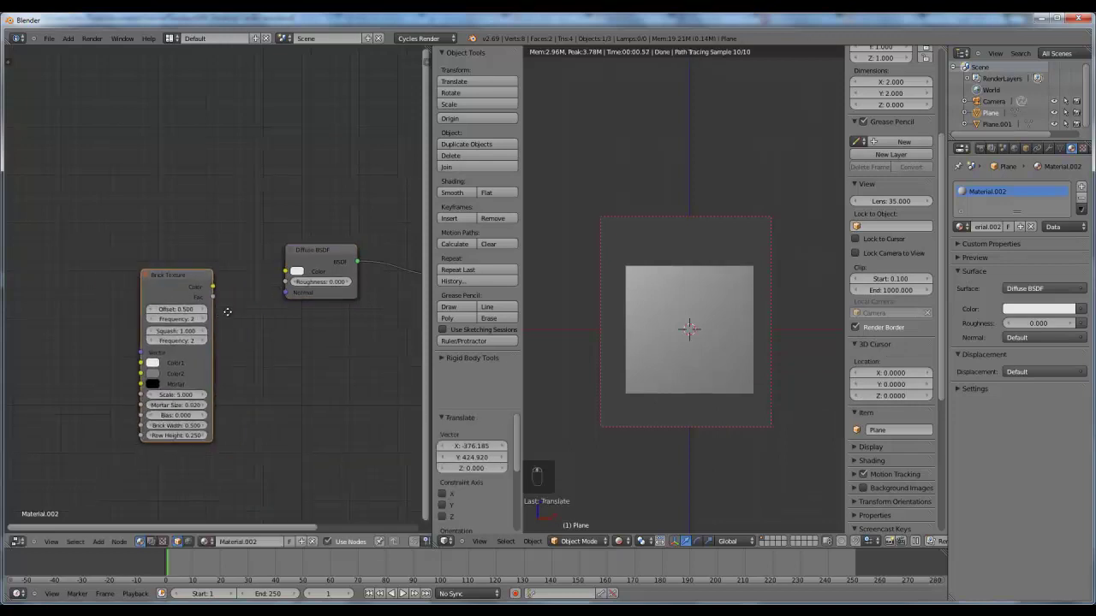
{"action": "left_click_drag", "start_coordinate": [312, 278], "coordinate": [261, 328]}
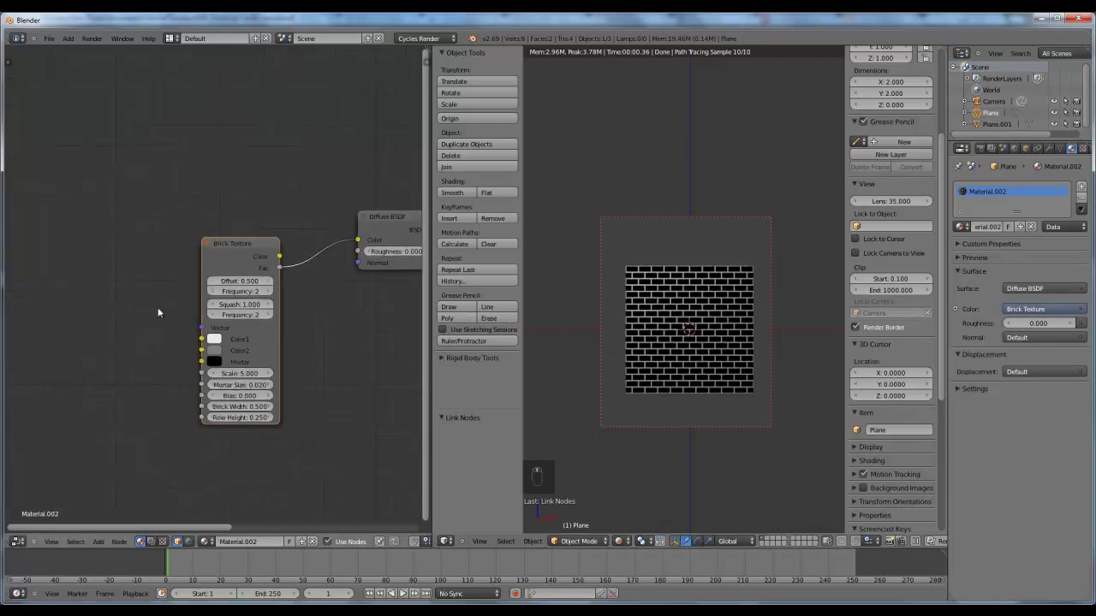
{"action": "key", "text": "shift+a"}
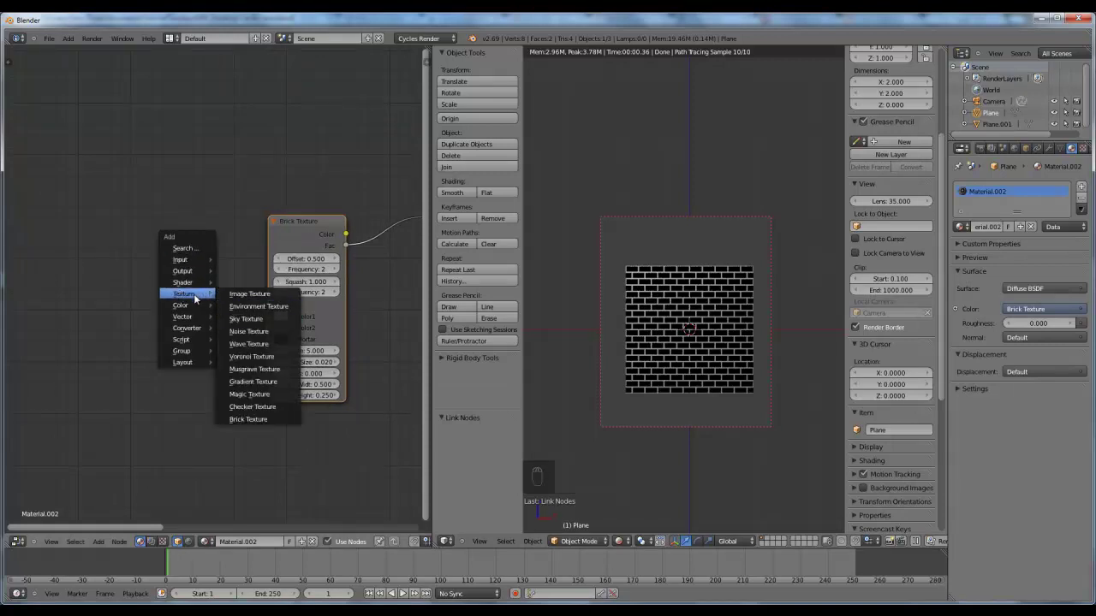
Add Texture Coordinate and Mapping nodes and link UV into the Mapping node
{"action": "left_click_drag", "start_coordinate": [103, 289], "coordinate": [205, 259]}
{"action": "key", "text": "g"}
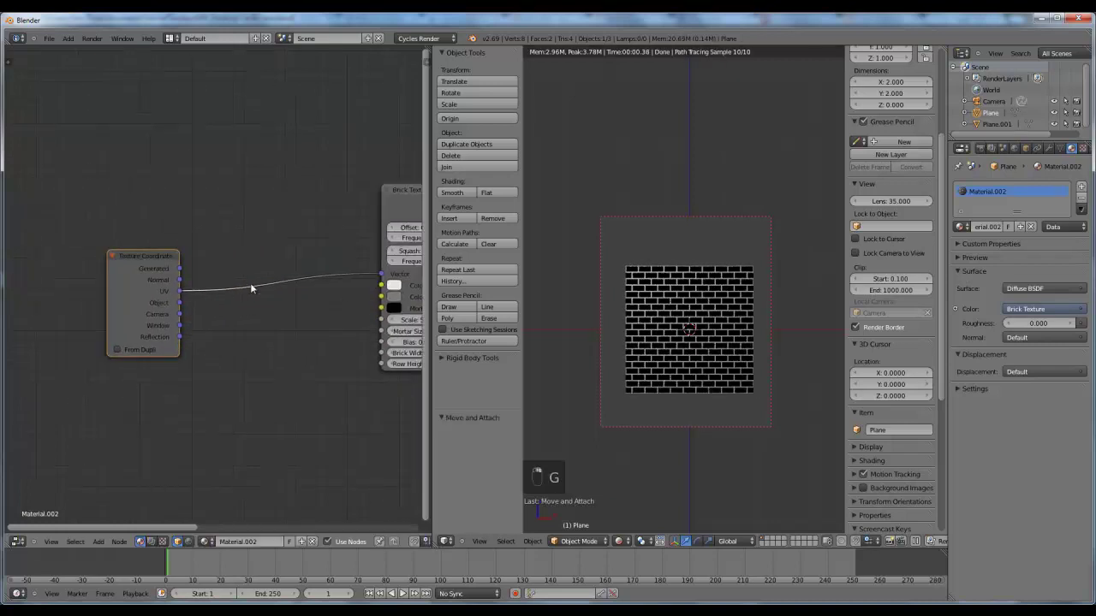
{"action": "key", "text": "shift+a"}
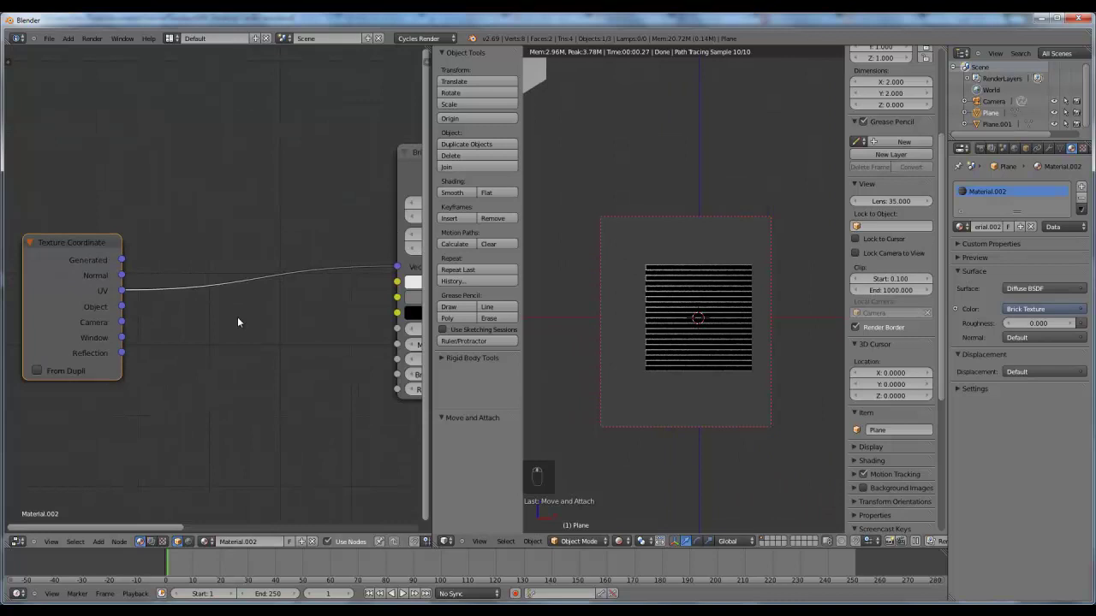
{"action": "key", "text": "shift+a"}
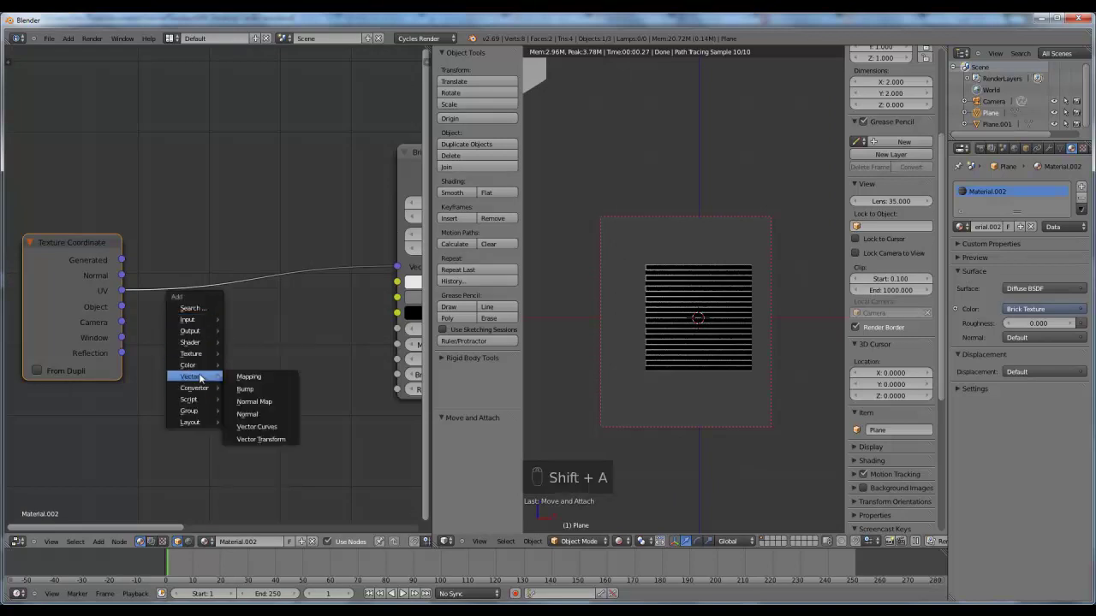
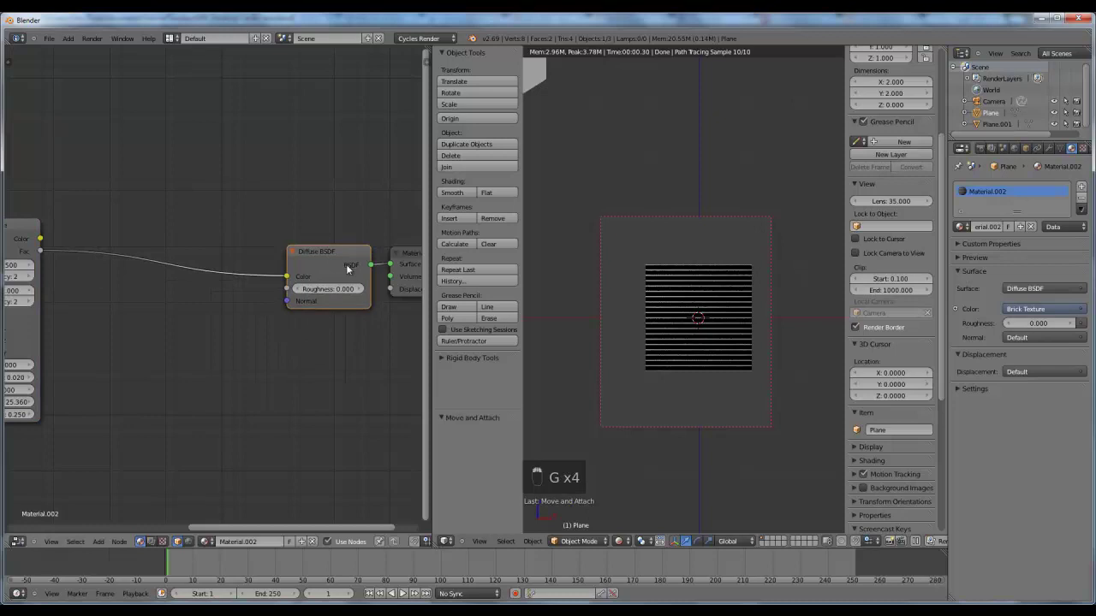
Wire the Mapping vector into the Brick Texture and raise Brick Width for horizontal stripes
{"action": "left_click_drag", "start_coordinate": [305, 297], "coordinate": [157, 264]}
{"action": "key", "text": "g"}
{"action": "key", "text": "g"}
{"action": "key", "text": "g"}
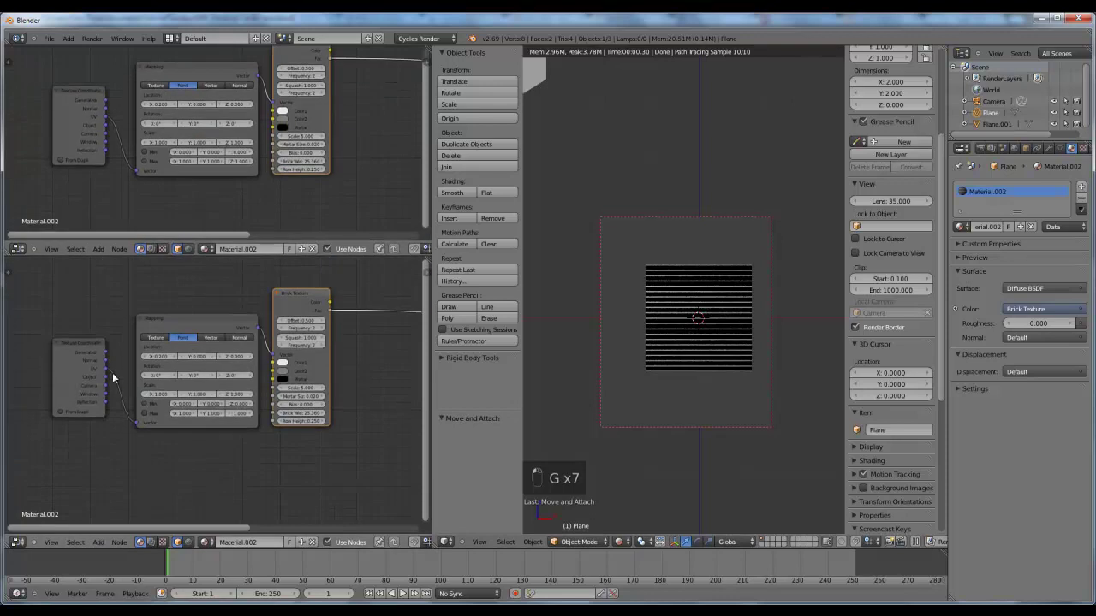
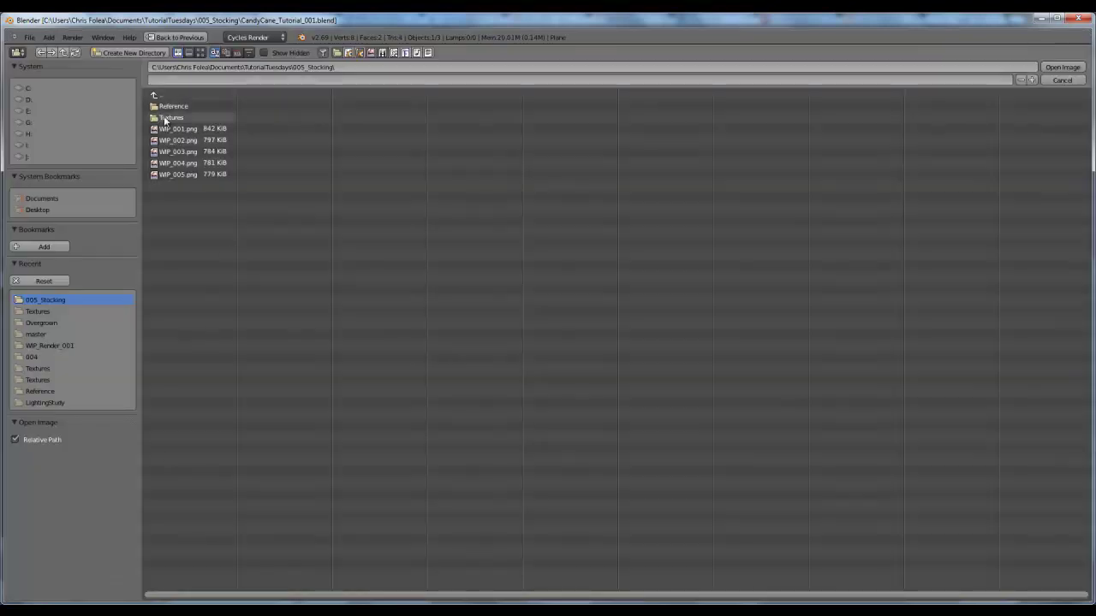
Load the candy cane reference photo in the Image Editor
{"action": "left_click", "coordinate": [167, 108]}
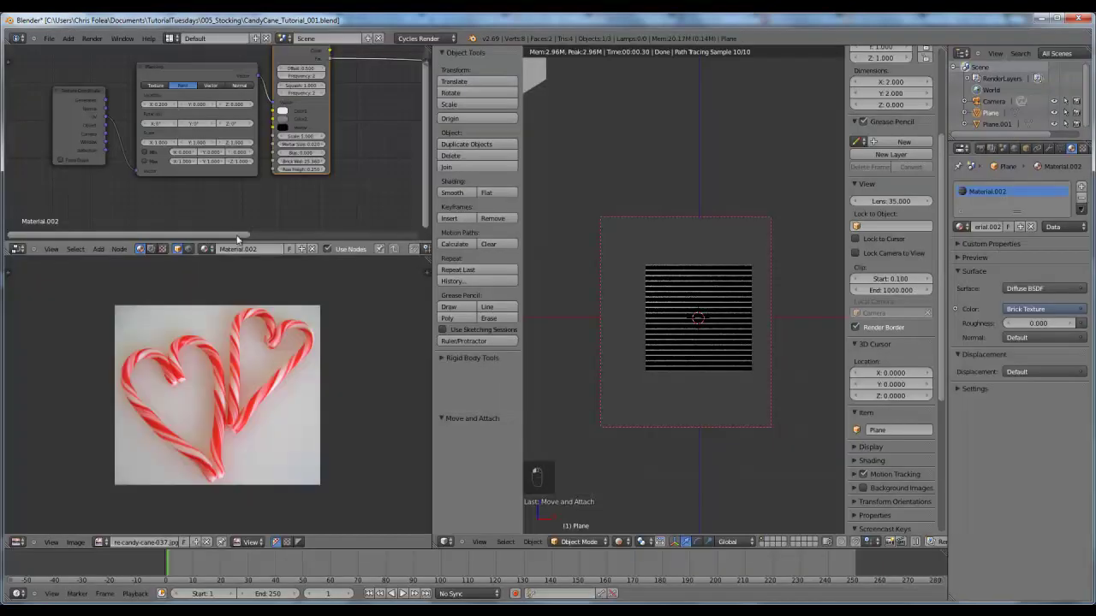
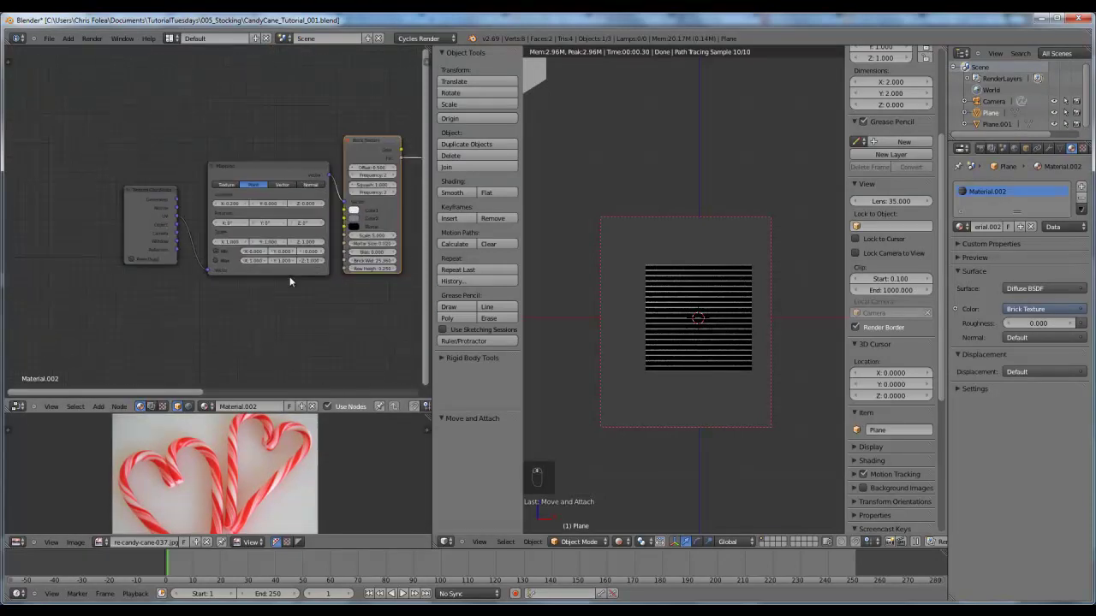
Set Mapping Location X 0.2 and Scale 0.5, and increase the Brick Mortar Size
{"action": "left_click_drag", "start_coordinate": [127, 192], "coordinate": [160, 206]}
{"action": "key", "text": "g"}
{"action": "left_click_drag", "start_coordinate": [159, 206], "coordinate": [298, 138]}
{"action": "key", "text": "g"}
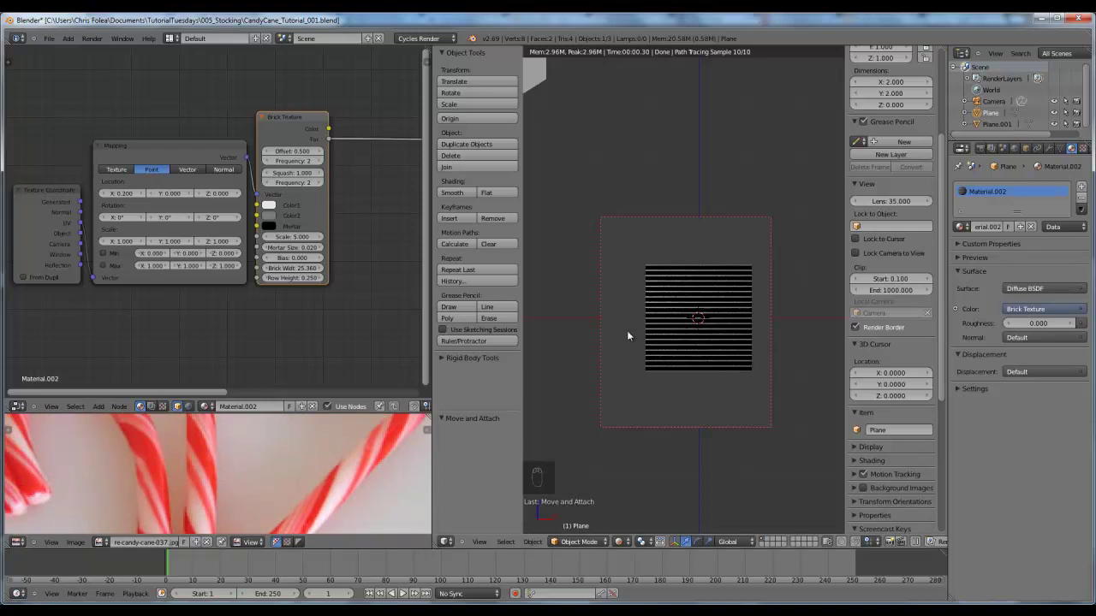
{"action": "left_click_drag", "start_coordinate": [281, 155], "coordinate": [278, 248]}
{"action": "key", "text": "g"}
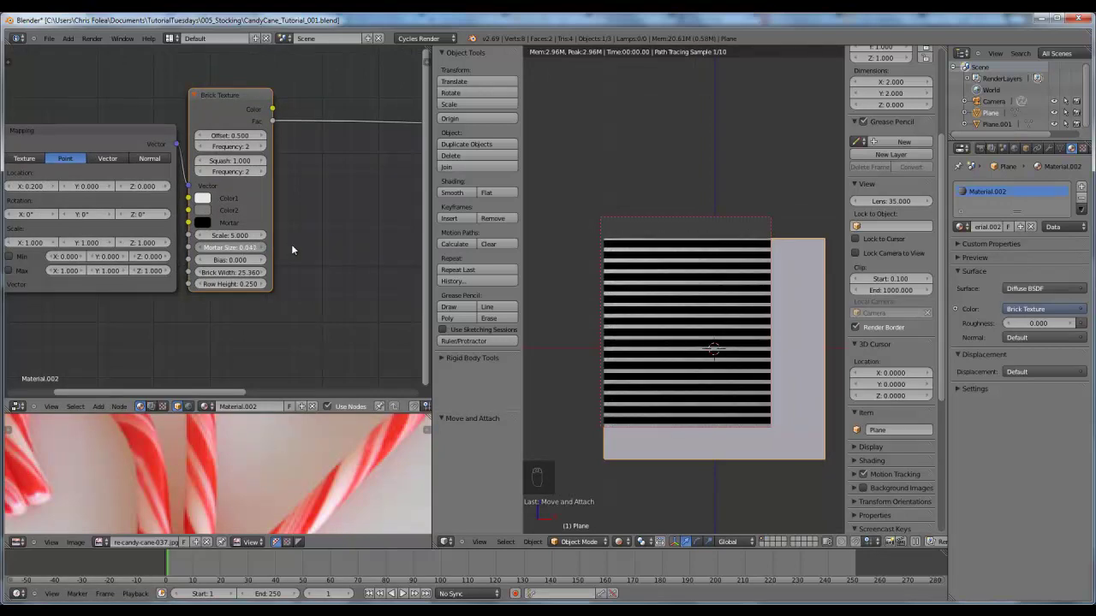
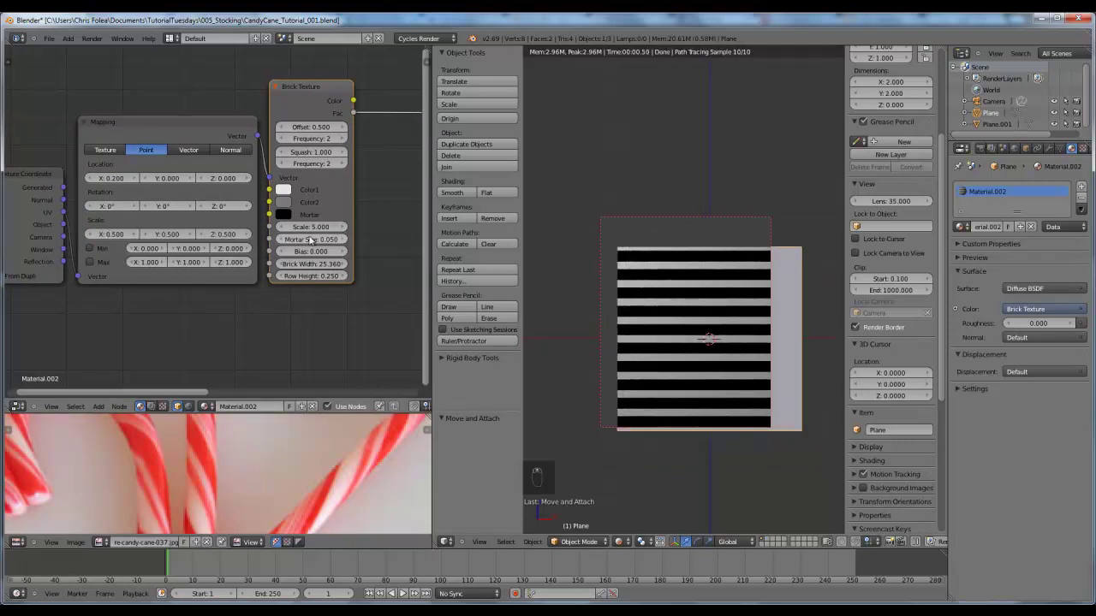
Duplicate the Brick Texture node with Shift+D
{"action": "left_click_drag", "start_coordinate": [314, 247], "coordinate": [825, 331]}
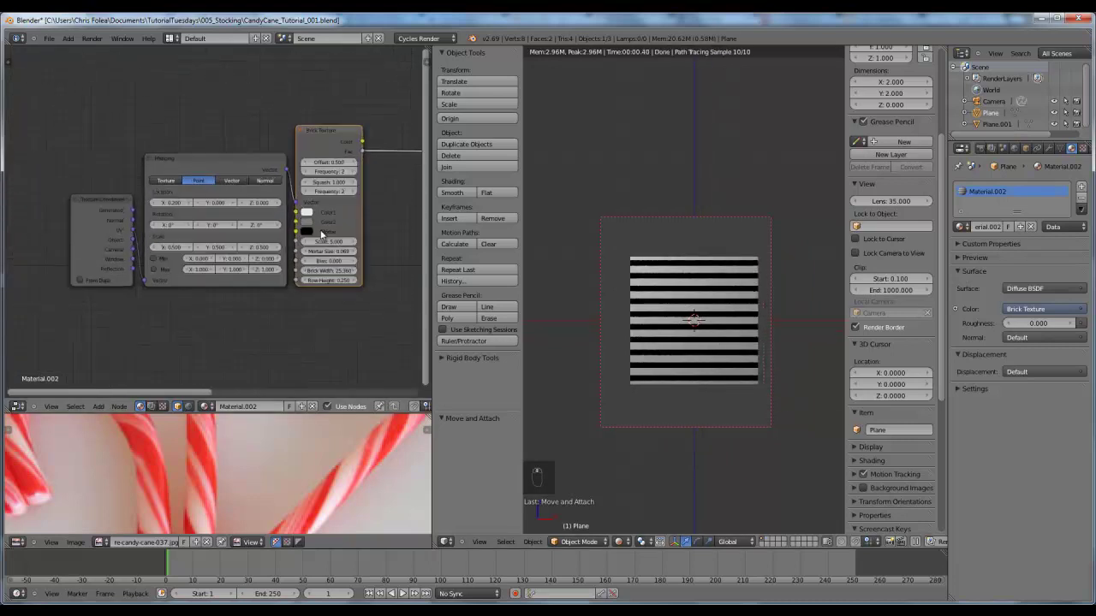
{"action": "left_click_drag", "start_coordinate": [252, 112], "coordinate": [256, 306]}
Duplicate the Mapping-and-Brick setup and offset the copy's stripes via Location Y, mortar size 0.091
{"action": "key", "text": "g"}
{"action": "key", "text": "shift+d"}
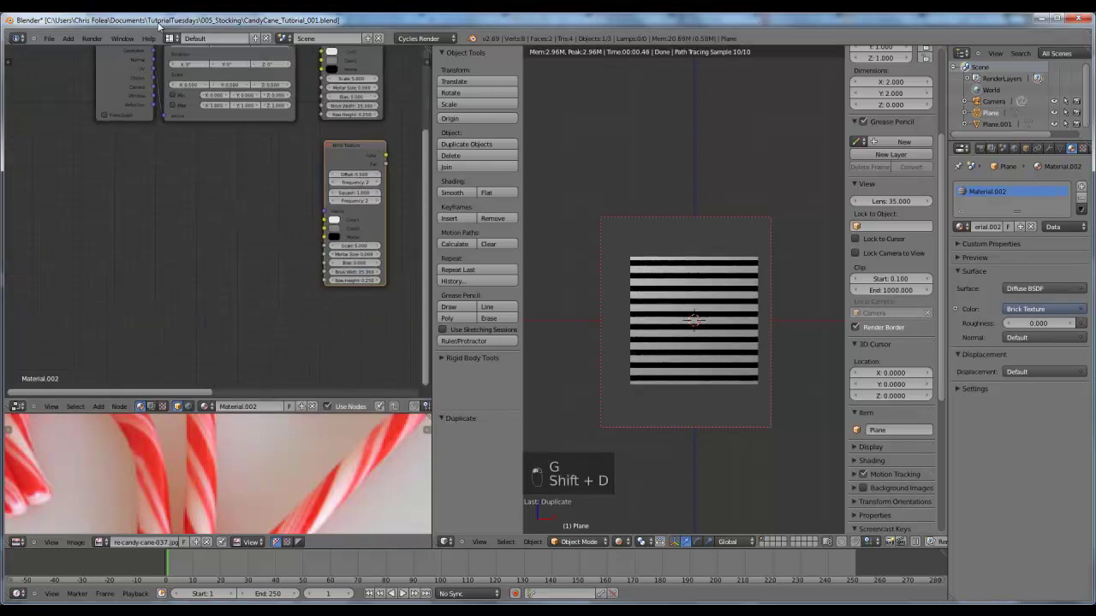
{"action": "left_click", "coordinate": [223, 164]}
{"action": "key", "text": "g"}
{"action": "left_click_drag", "start_coordinate": [212, 96], "coordinate": [299, 275]}
{"action": "key", "text": "shift+d"}
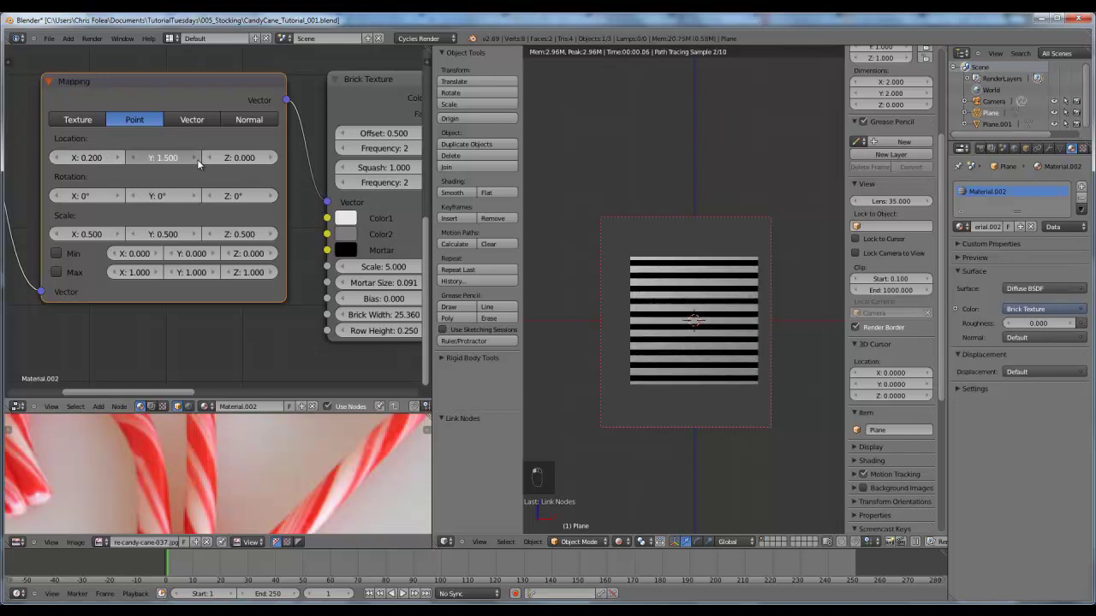
{"action": "left_click_drag", "start_coordinate": [593, 287], "coordinate": [125, 178]}
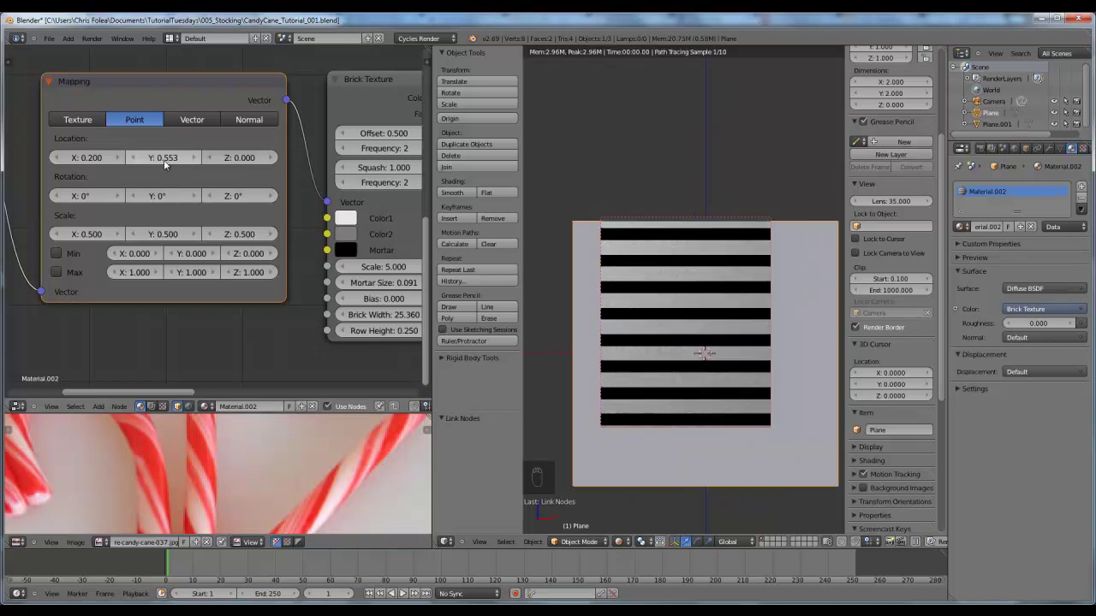
Add a MixRGB Multiply node combining both Brick Textures into the Diffuse Color
{"action": "left_click_drag", "start_coordinate": [166, 163], "coordinate": [309, 204]}
{"action": "key", "text": "shift+a"}
{"action": "key", "text": "g"}
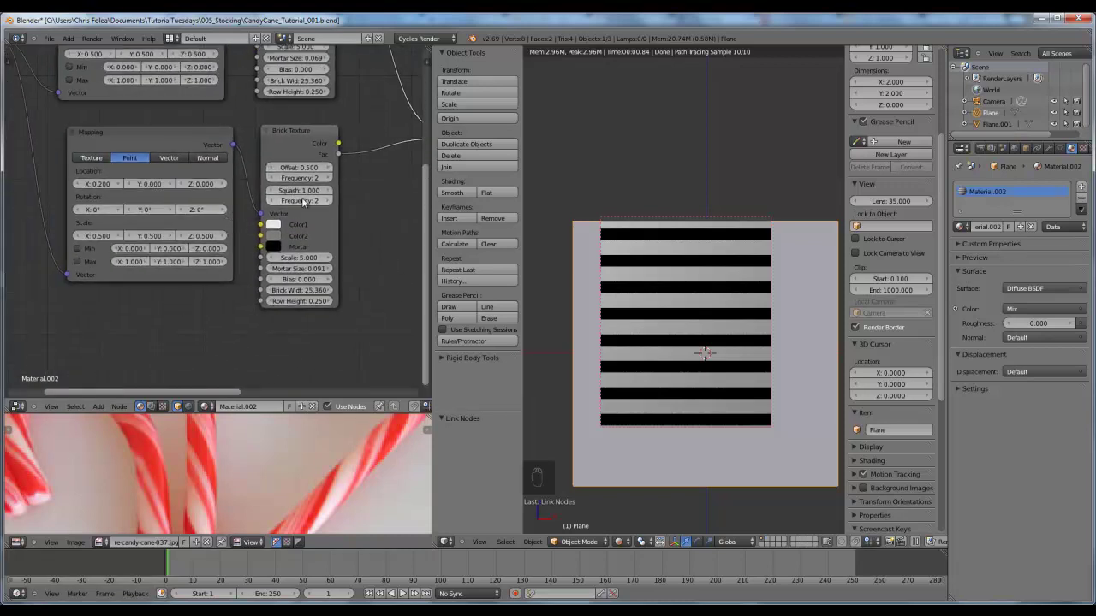
Set the second Mapping Location Y to 1.720 and duplicate its Mapping-and-Brick pair
{"action": "left_click_drag", "start_coordinate": [156, 186], "coordinate": [159, 187]}
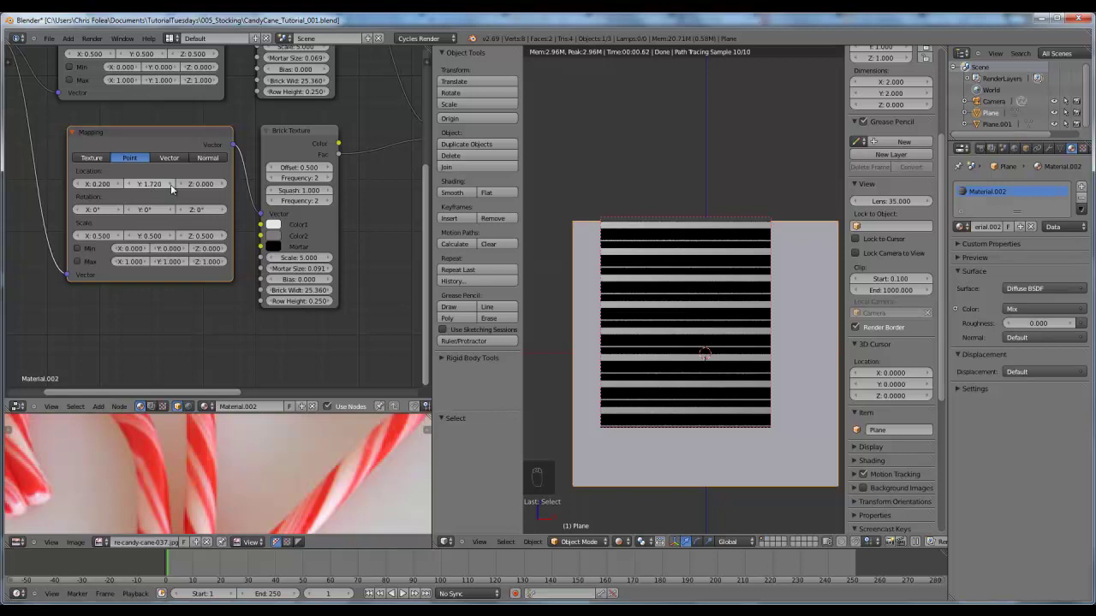
{"action": "left_click_drag", "start_coordinate": [279, 308], "coordinate": [212, 215]}
{"action": "key", "text": "shift+d"}
{"action": "key", "text": "g"}
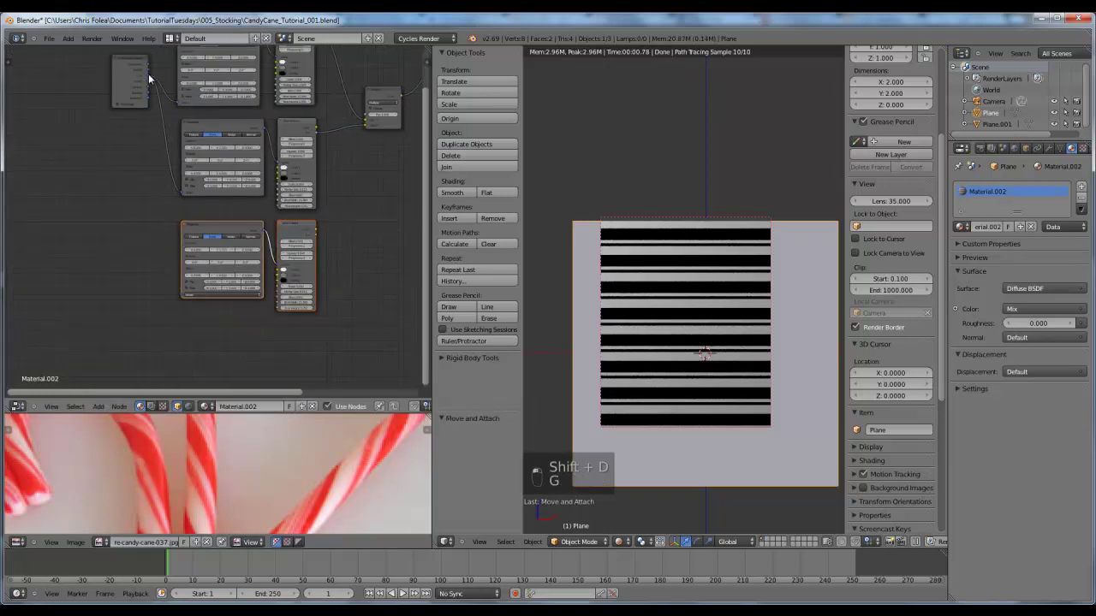
Place the copied nodes below and change the third Brick Mortar Size from 0.111 to about 0.123
{"action": "left_click_drag", "start_coordinate": [213, 155], "coordinate": [249, 267]}
{"action": "key", "text": "g"}
{"action": "key", "text": "shift+d"}
{"action": "key", "text": "g"}
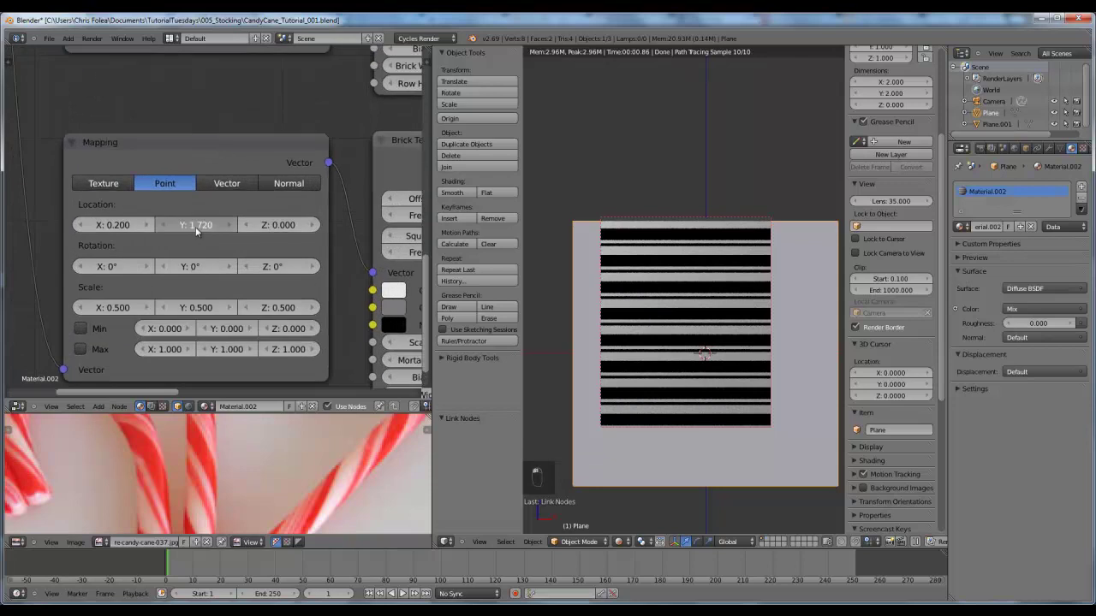
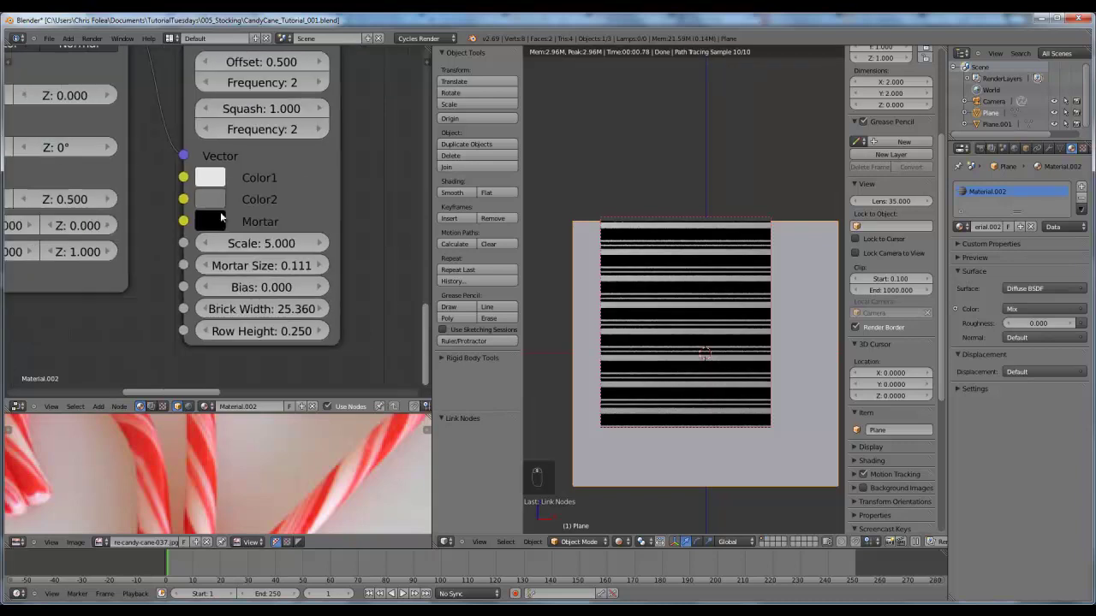
Feed the third stripe pattern into a second Multiply and add a ColorRamp before the Diffuse Color
{"action": "left_click_drag", "start_coordinate": [274, 272], "coordinate": [298, 270]}
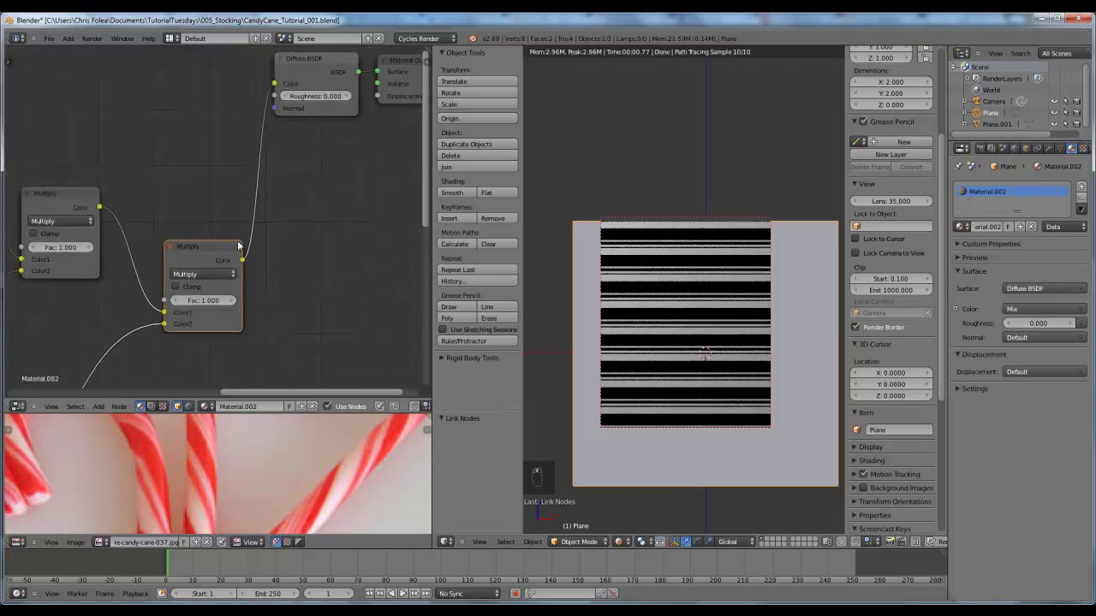
{"action": "left_click_drag", "start_coordinate": [273, 134], "coordinate": [247, 229]}
{"action": "key", "text": "g"}
{"action": "key", "text": "a"}
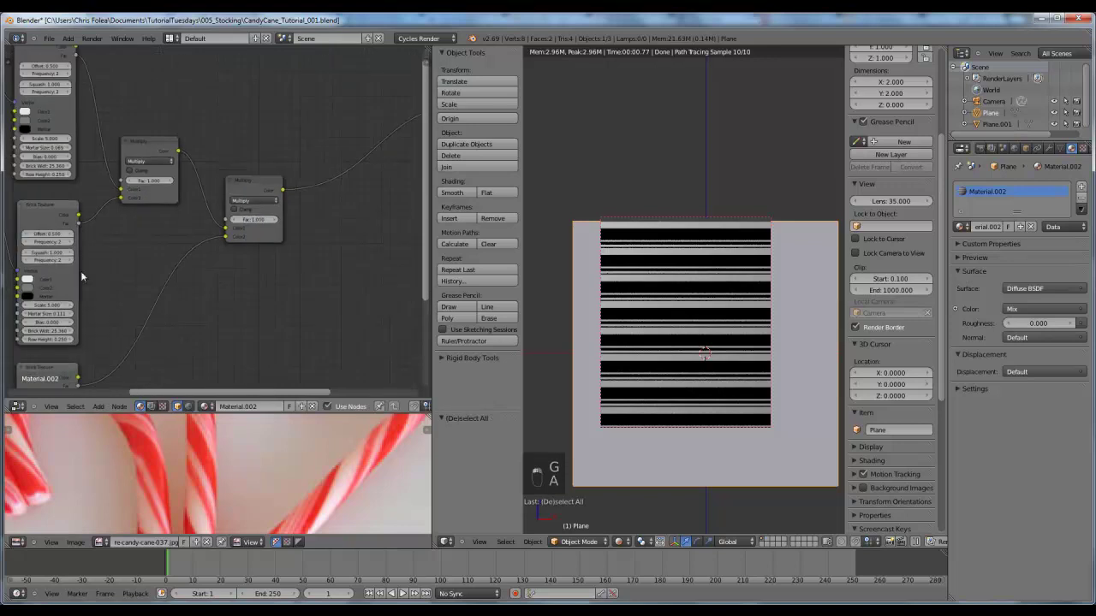
Make the ColorRamp stripe colour red and rotate the first Mapping node 35° on Z
{"action": "key", "text": "shift+a"}
{"action": "key", "text": "g"}
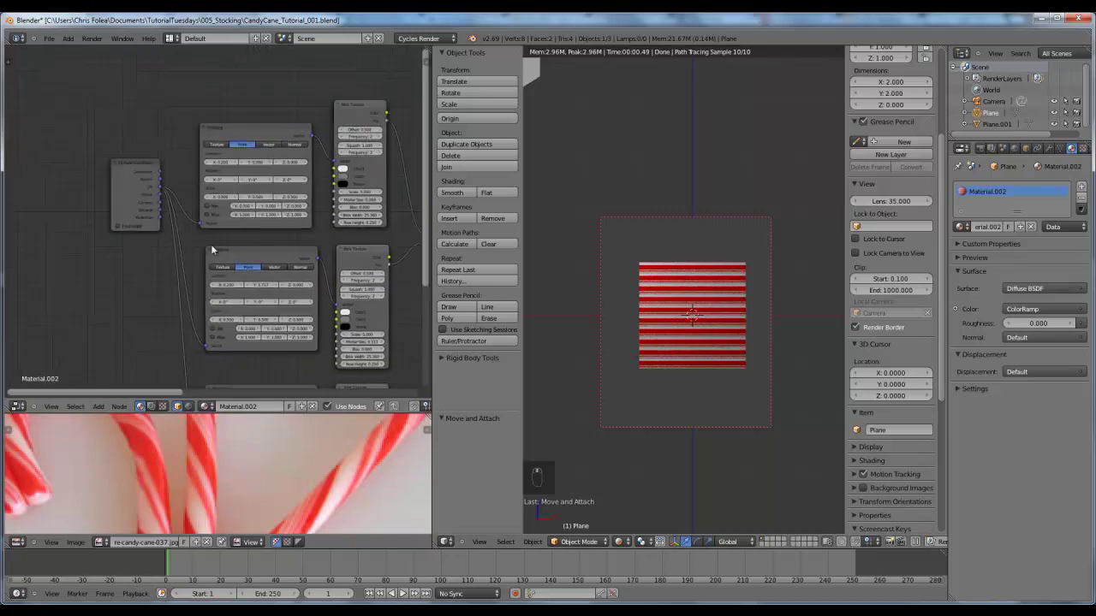
{"action": "left_click_drag", "start_coordinate": [143, 174], "coordinate": [233, 218]}
{"action": "key", "text": "g"}
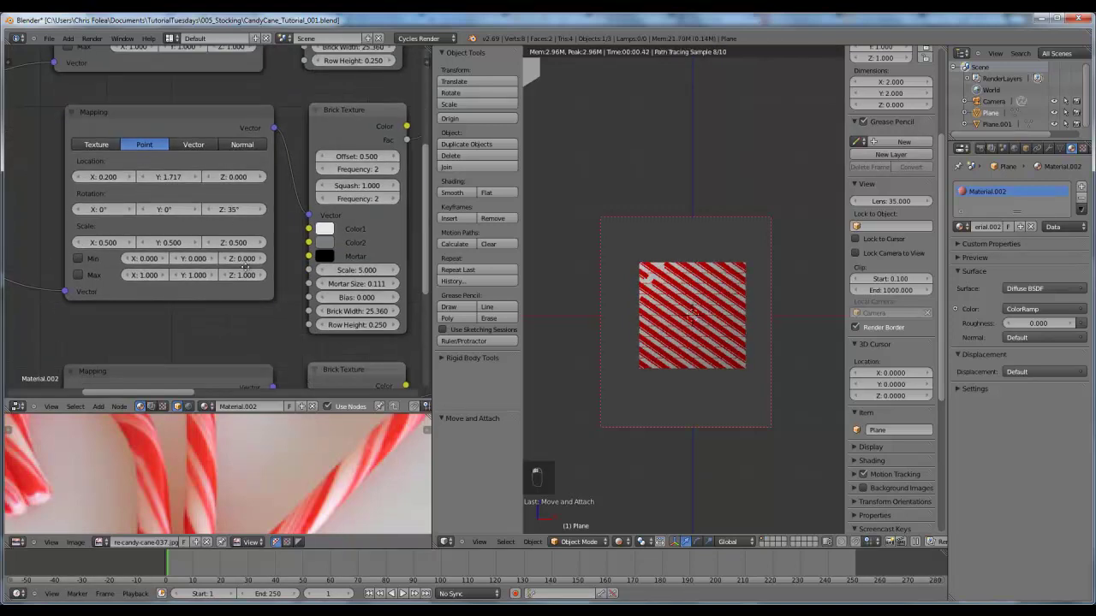
Rotate the second Mapping node 35° on Z with X location 0.400, then view the scene in front ortho
{"action": "left_click_drag", "start_coordinate": [243, 218], "coordinate": [194, 190]}
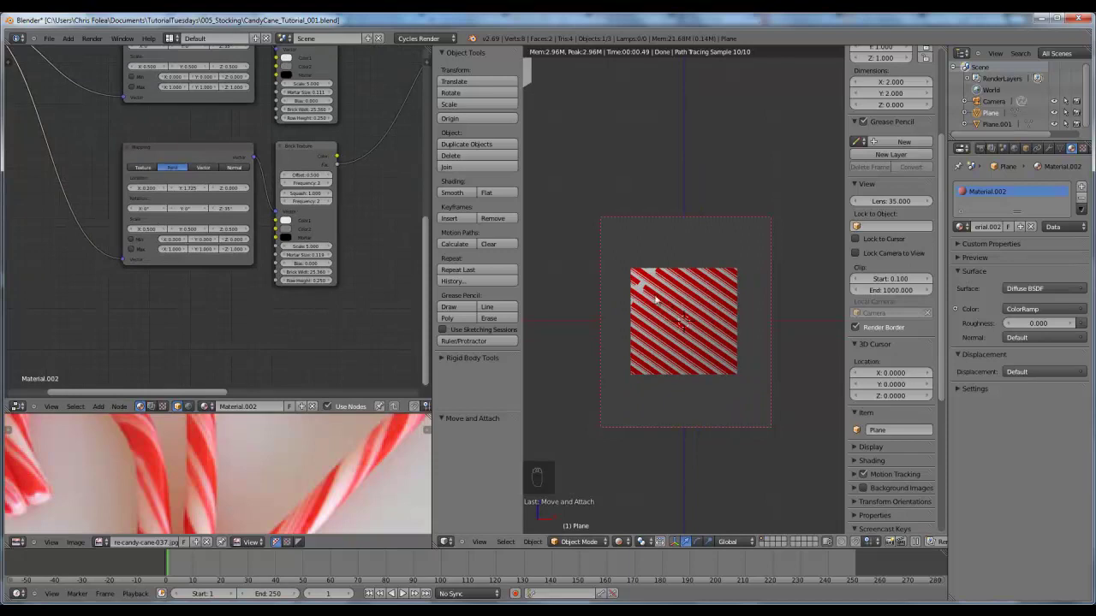
{"action": "key", "text": "KP_1"}
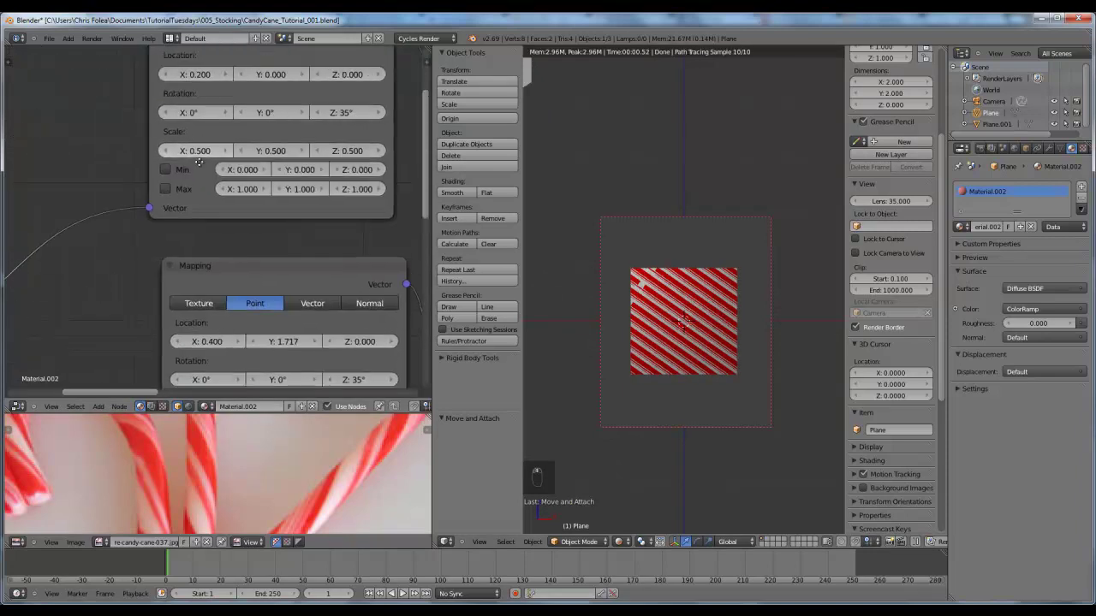
{"action": "left_click_drag", "start_coordinate": [244, 182], "coordinate": [720, 288]}
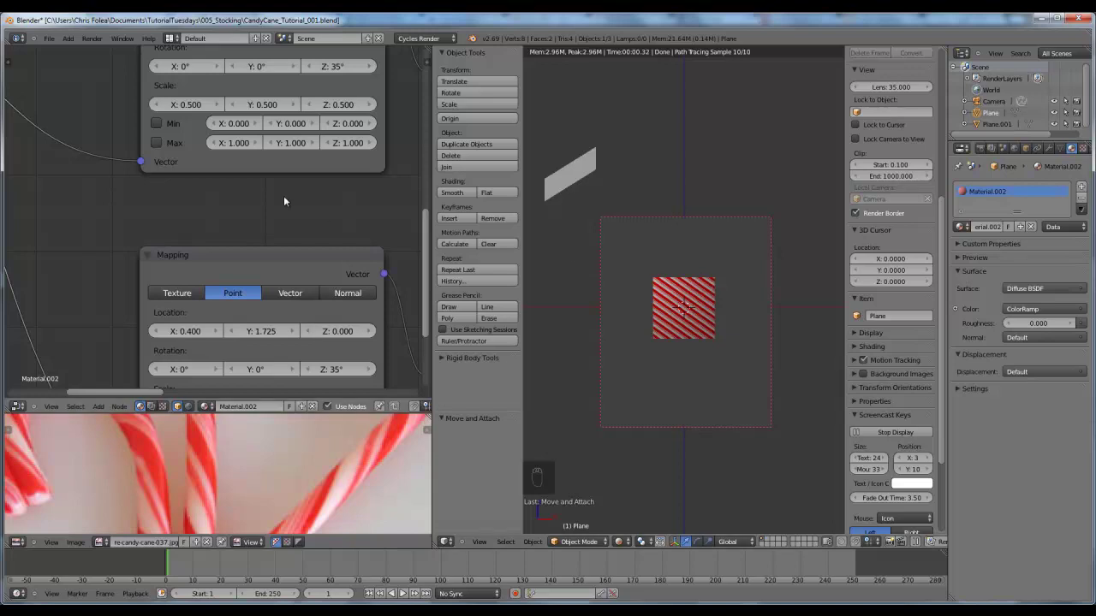
{"action": "key", "text": "z"}
{"action": "key", "text": "z"}
{"action": "key", "text": "g"}
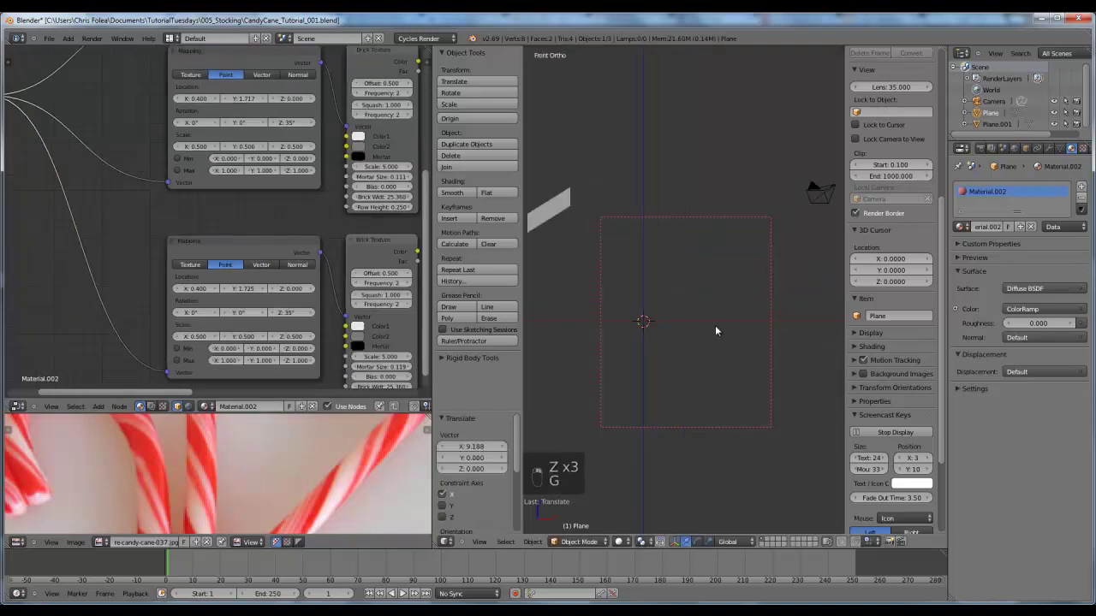
Add a Bezier curve and rotate its points upright in edit mode
{"action": "key", "text": "shift+a"}
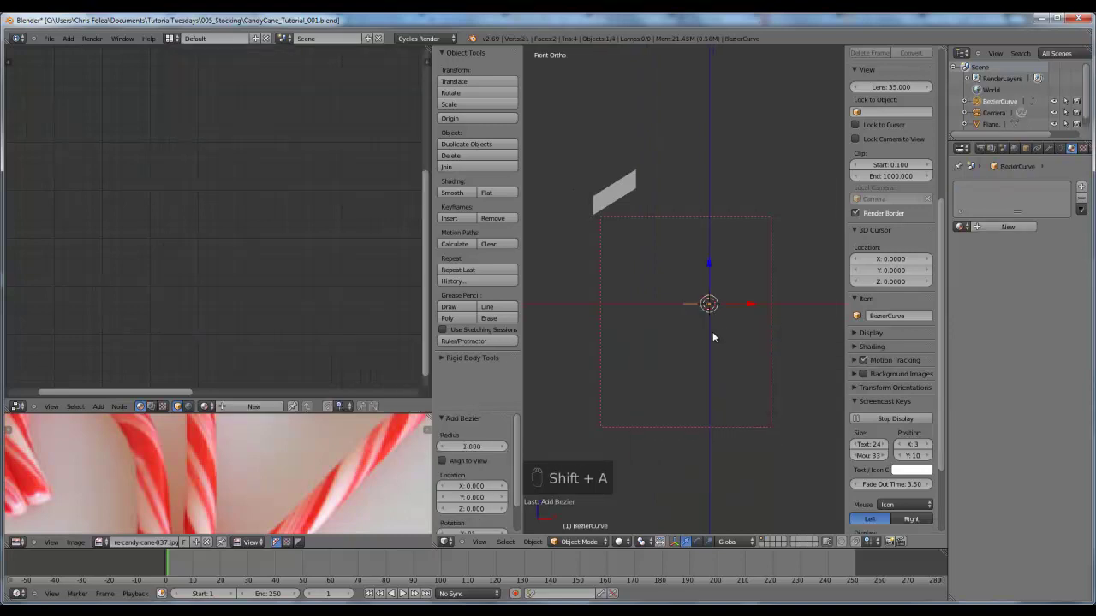
{"action": "key", "text": "alt+r"}
{"action": "key", "text": "KP_3"}
{"action": "key", "text": "KP_2"}
{"action": "key", "text": "KP_1"}
{"action": "key", "text": "Tab"}
Extrude and rotate points to form the cane's hook, levelling the top handle
{"action": "key", "text": "a"}
{"action": "key", "text": "g"}
{"action": "key", "text": "r"}
{"action": "key", "text": "r"}
{"action": "key", "text": "w"}
{"action": "key", "text": "g"}
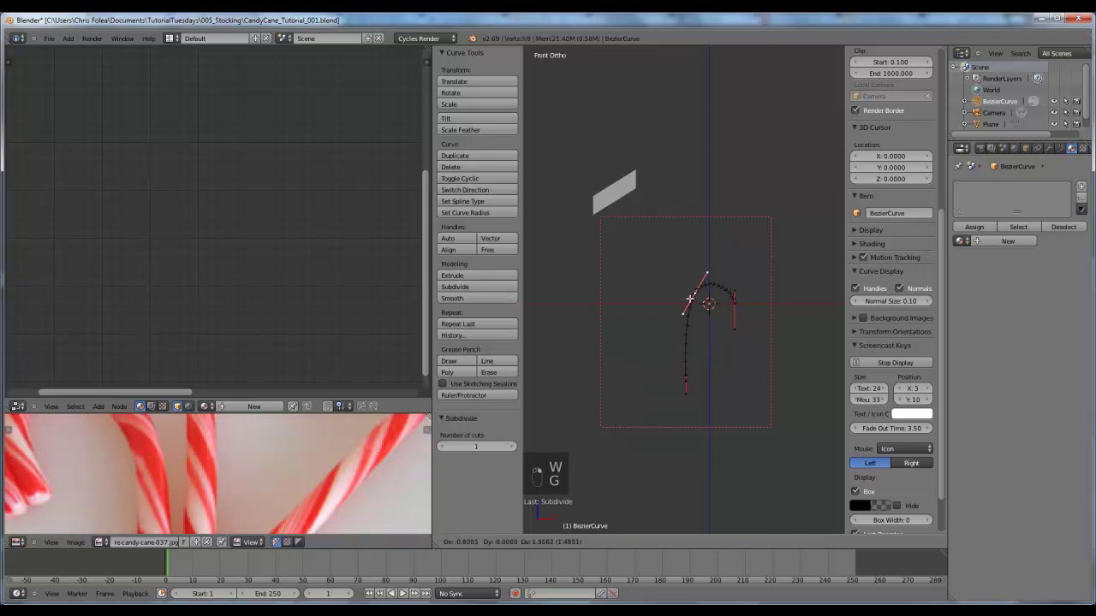
{"action": "key", "text": "s"}
{"action": "key", "text": "g"}
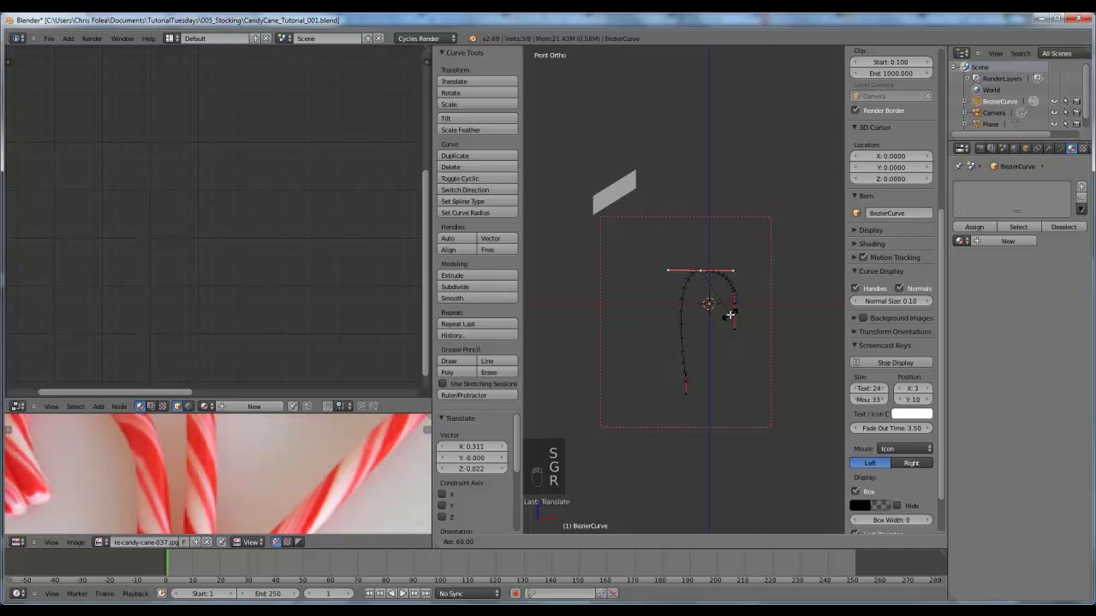
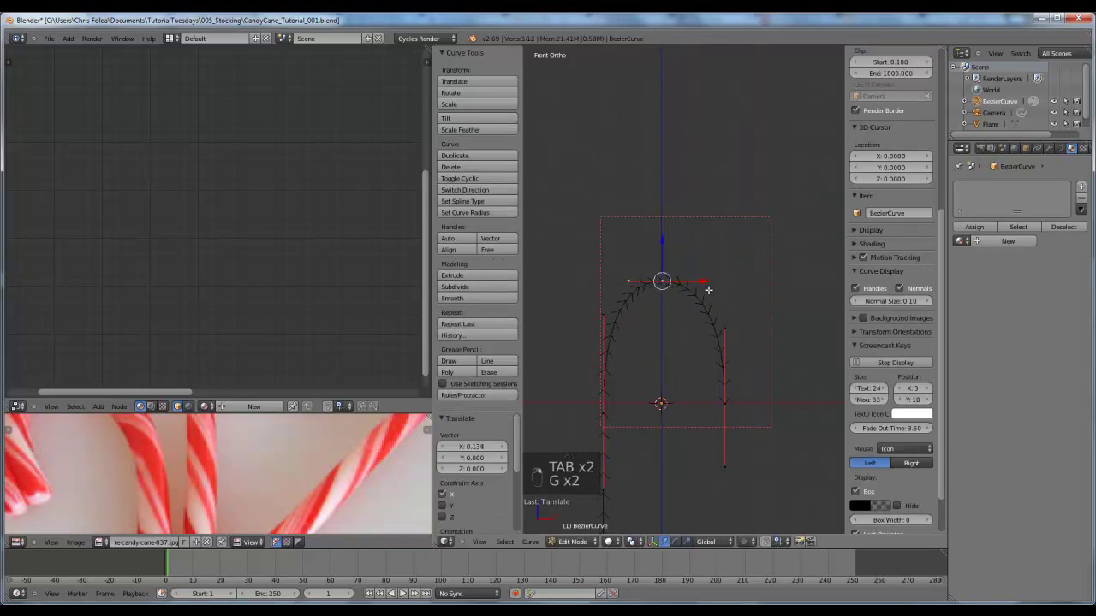
Move the top point sideways and extrude a straight leg for the cane
{"action": "key", "text": "a"}
{"action": "key", "text": "Tab"}
{"action": "key", "text": "Tab"}
{"action": "key", "text": "g"}
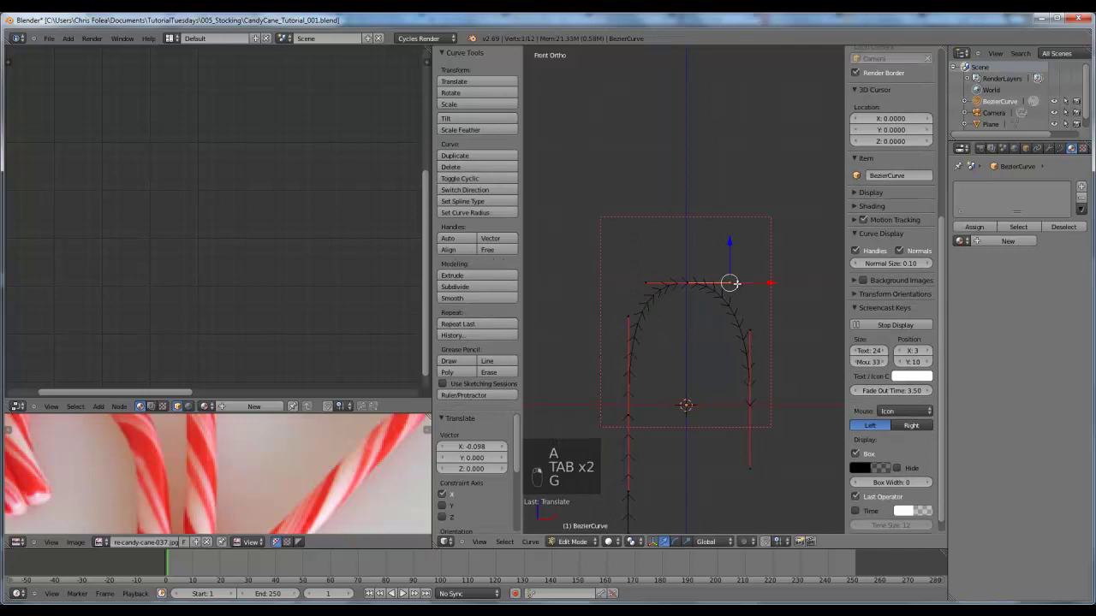
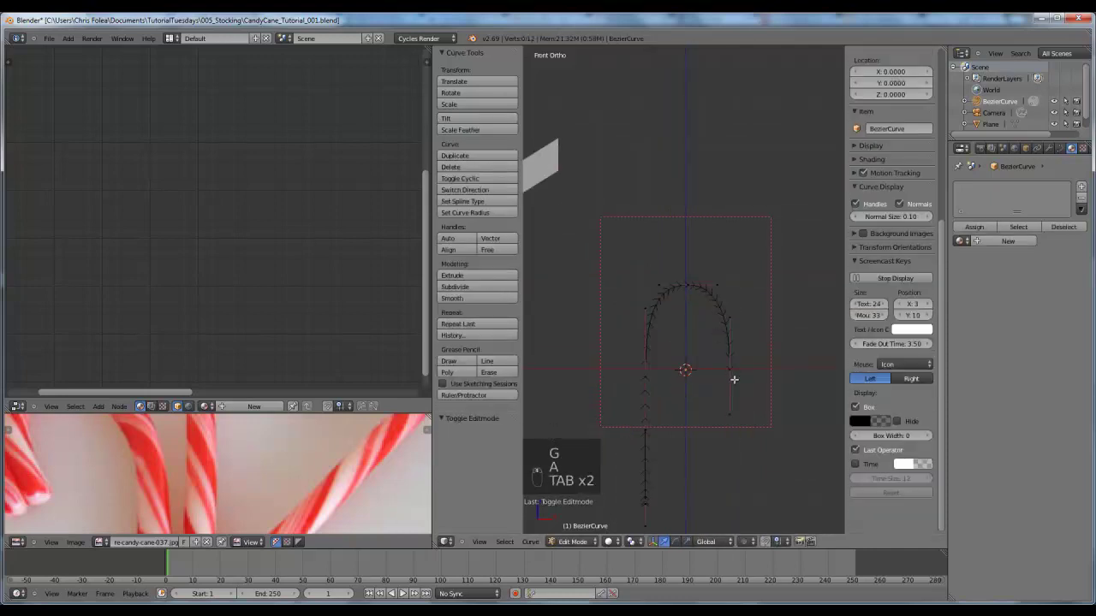
{"action": "key", "text": "g"}
{"action": "key", "text": "a"}
{"action": "key", "text": "g"}
{"action": "key", "text": "s"}
{"action": "key", "text": "g"}
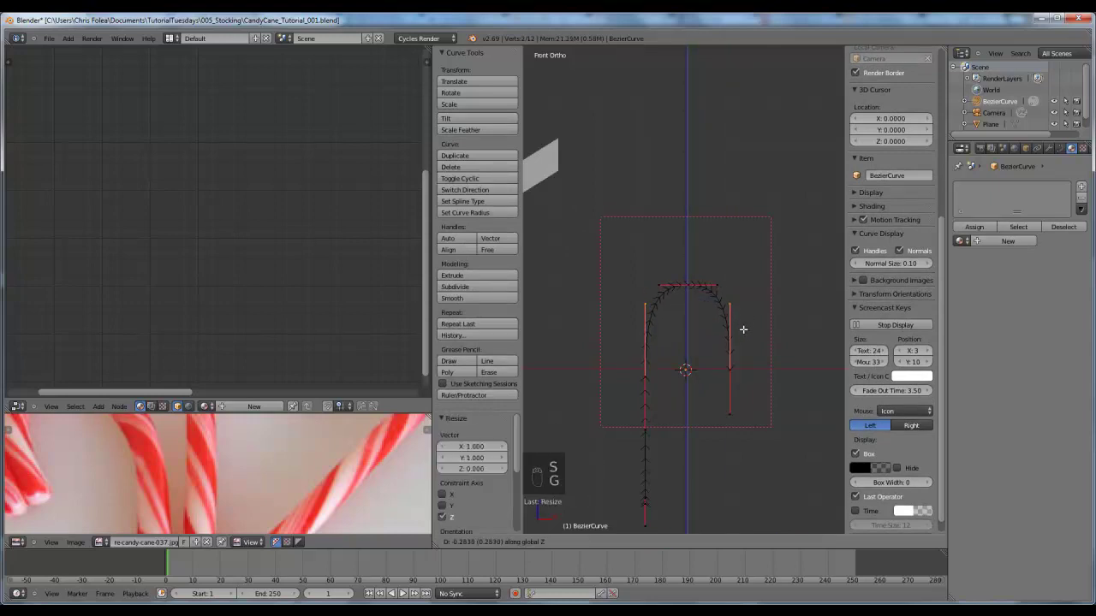
Straighten the cane's legs and leave edit mode with the hook outline done
{"action": "key", "text": "Tab"}
{"action": "key", "text": "Tab"}
{"action": "key", "text": "g"}
{"action": "key", "text": "a"}
{"action": "key", "text": "g"}
{"action": "key", "text": "g"}
{"action": "key", "text": "Tab"}
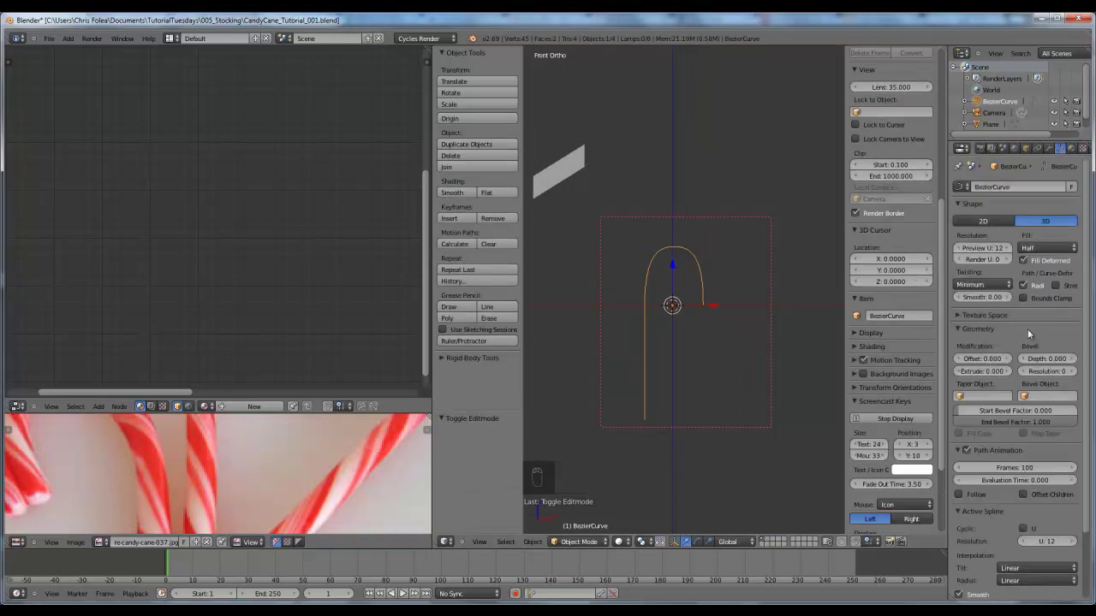
Check and tweak the curve's points from side and front views
{"action": "left_click_drag", "start_coordinate": [1037, 240], "coordinate": [725, 322]}
{"action": "key", "text": "KP_3"}
{"action": "key", "text": "Tab"}
{"action": "key", "text": "a"}
{"action": "key", "text": "s"}
{"action": "key", "text": "s"}
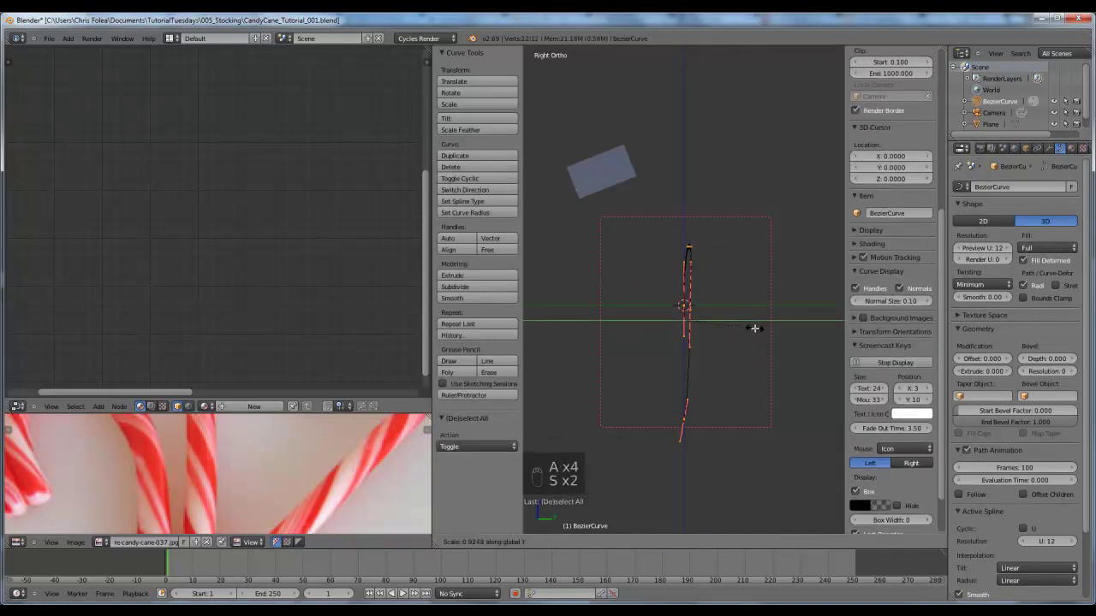
{"action": "key", "text": "KP_1"}
{"action": "key", "text": "a"}
{"action": "key", "text": "Tab"}
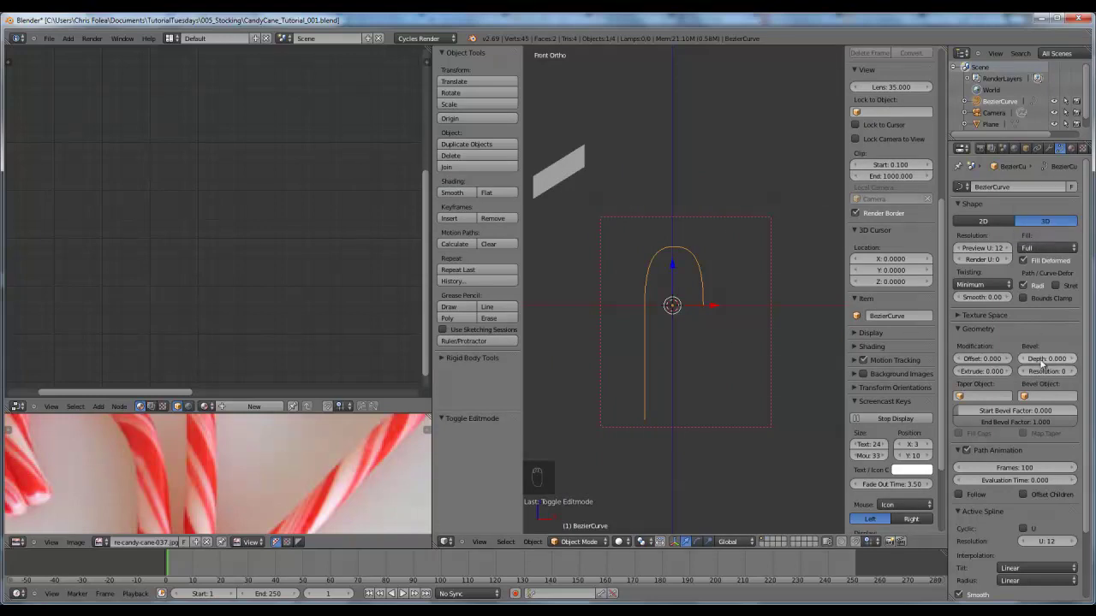
Set the curve's Fill to Full with Bevel Depth 0.282 and inspect the tube
{"action": "left_click", "coordinate": [1088, 360]}
{"action": "left_click_drag", "start_coordinate": [1078, 361], "coordinate": [683, 367]}
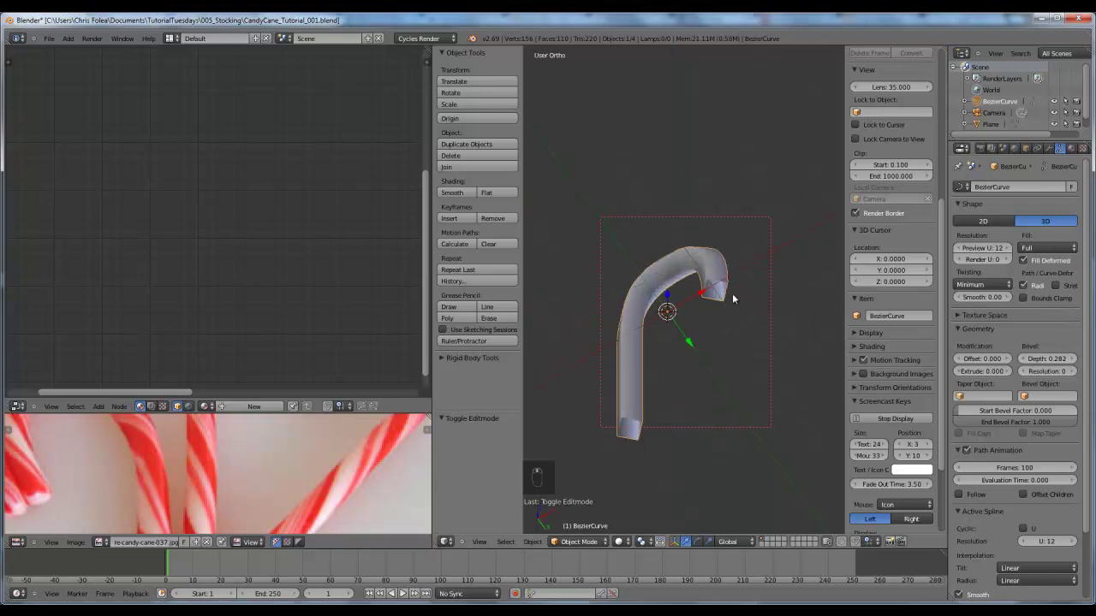
{"action": "key", "text": "KP_1"}
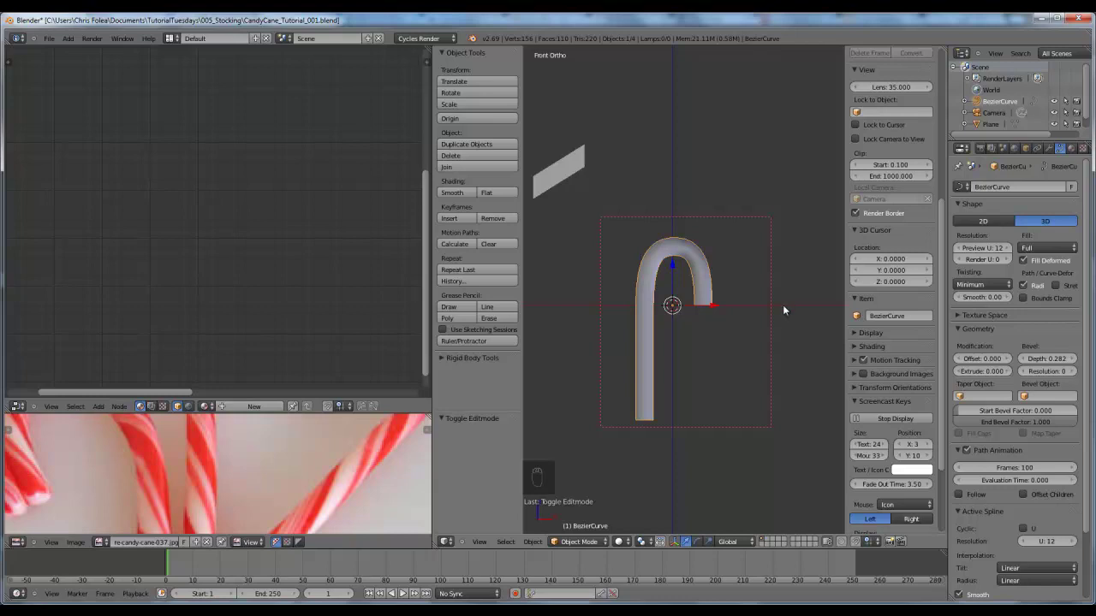
{"action": "left_click_drag", "start_coordinate": [703, 309], "coordinate": [701, 260]}
{"action": "middle_click", "coordinate": [704, 240]}
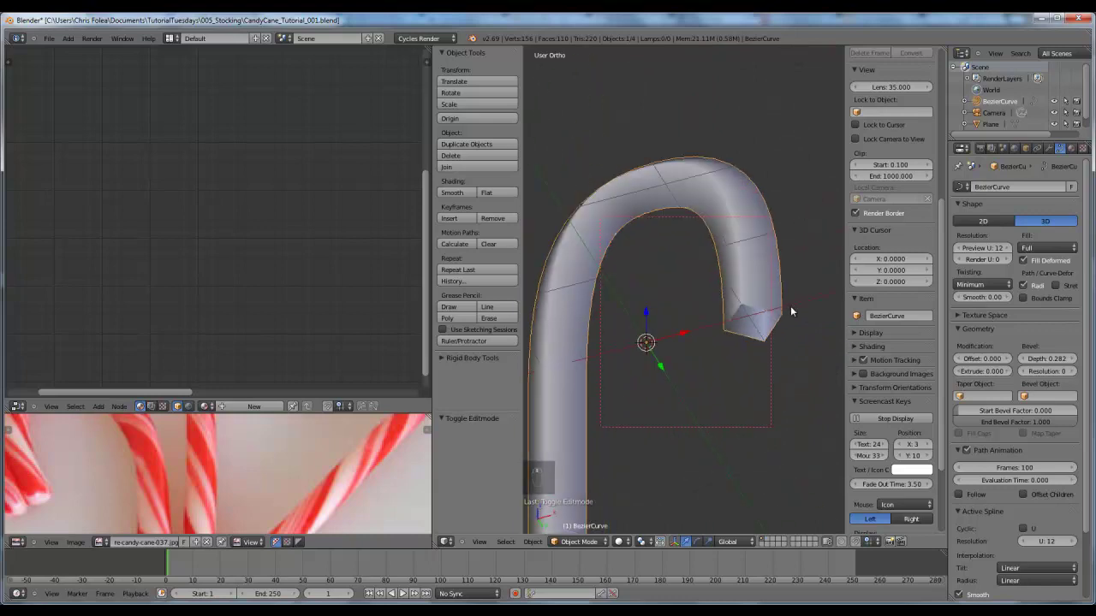
{"action": "key", "text": "KP_1"}
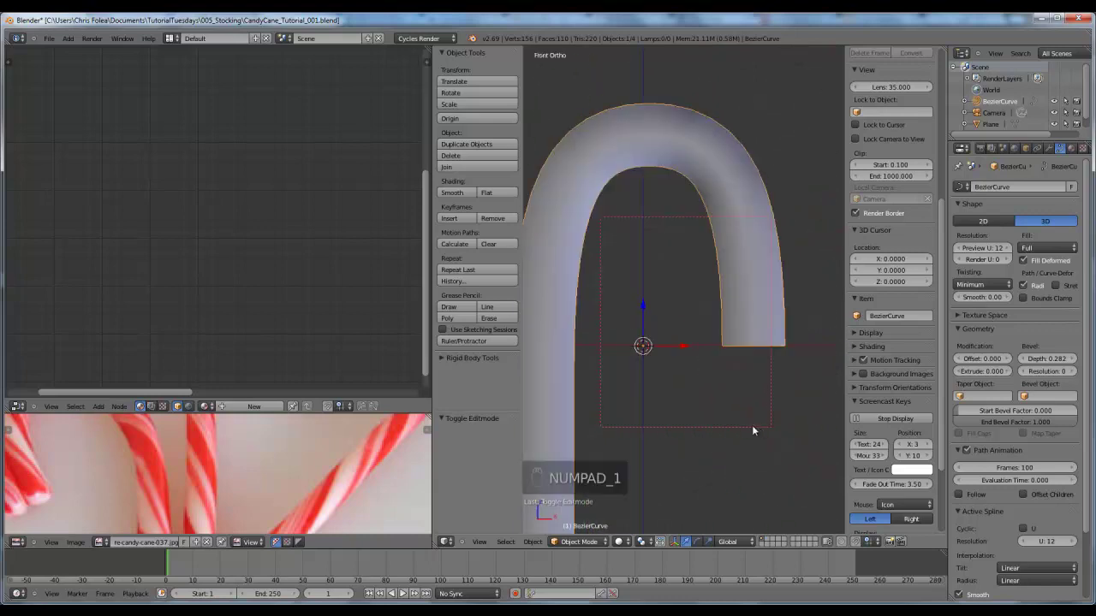
Lower the curve's Preview Resolution U to 4, checked in wireframe view
{"action": "key", "text": "z"}
{"action": "key", "text": "z"}
{"action": "key", "text": "z"}
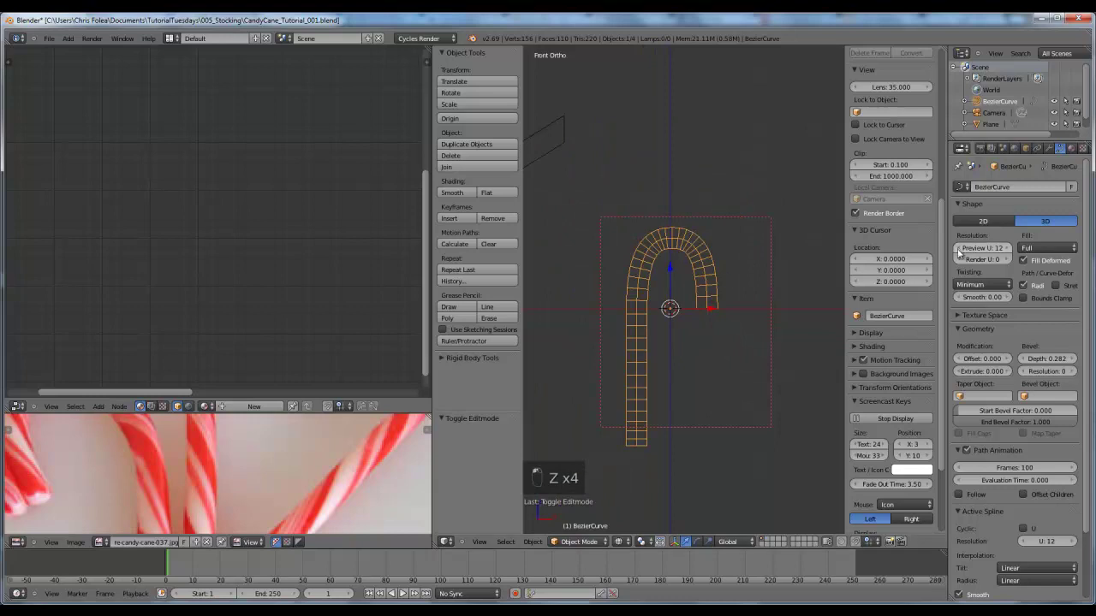
{"action": "left_click_drag", "start_coordinate": [956, 246], "coordinate": [952, 252]}
{"action": "key", "text": "z"}
{"action": "key", "text": "Tab"}
{"action": "key", "text": "Tab"}
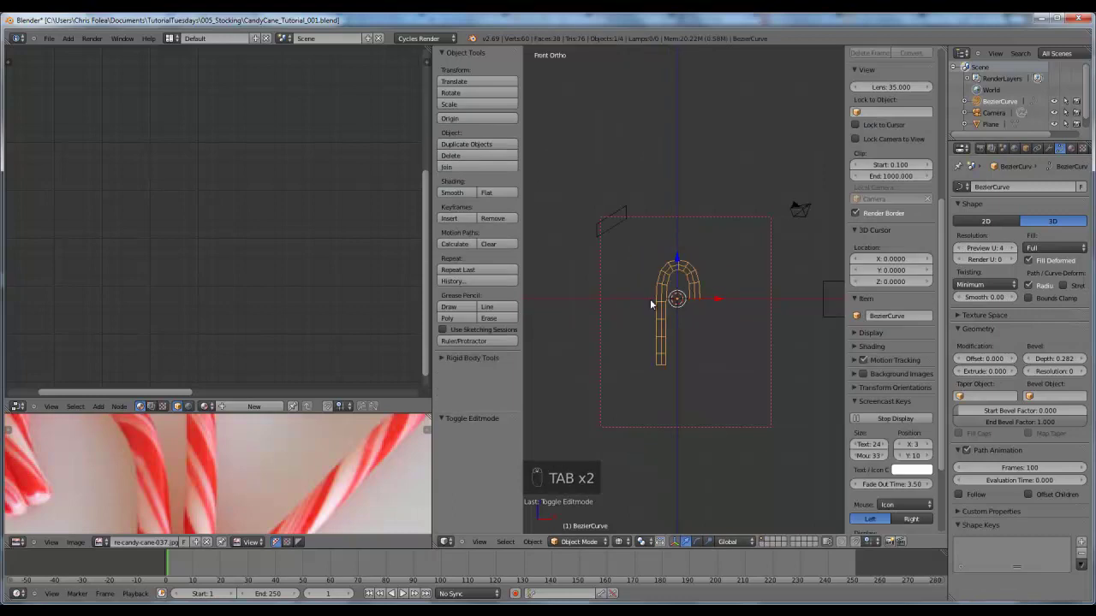
Duplicate the cane curve and convert it to a mesh with Alt+C
{"action": "key", "text": "shift+d"}
{"action": "key", "text": "m"}
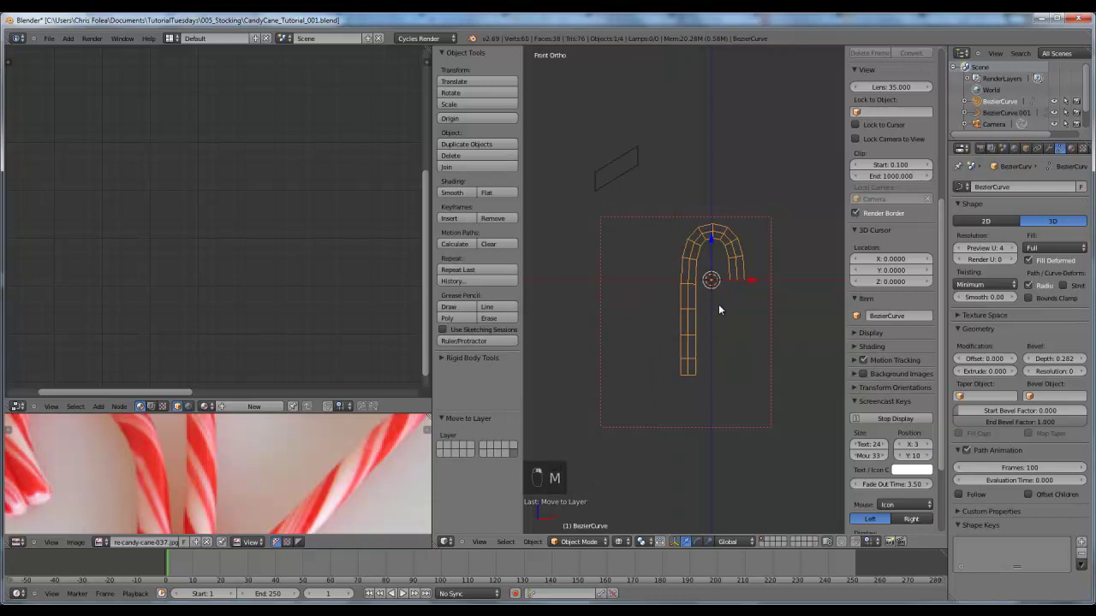
{"action": "key", "text": "alt+c"}
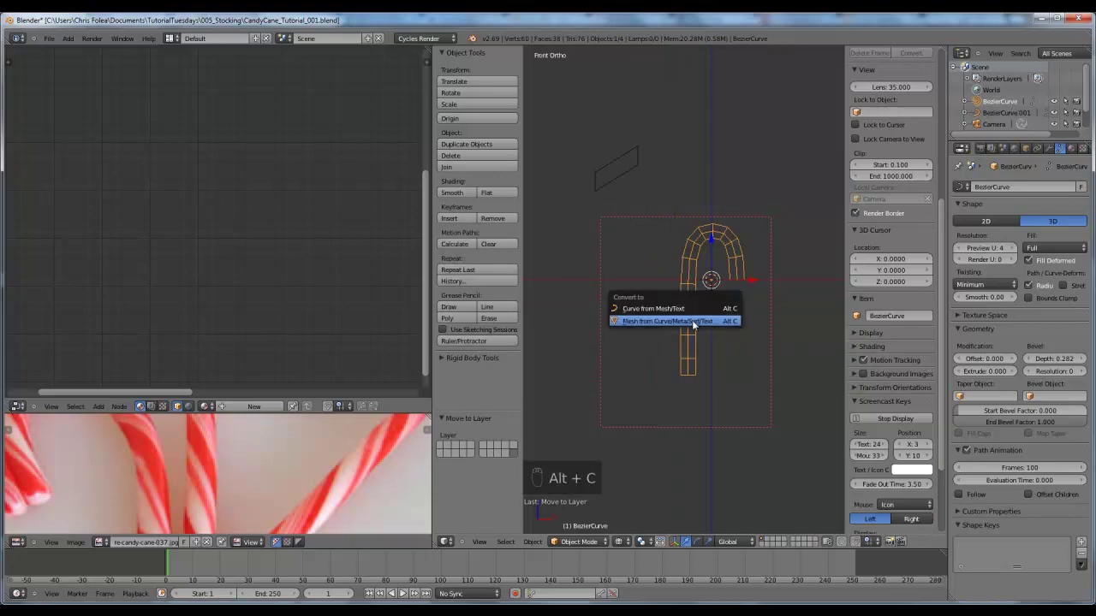
{"action": "key", "text": "Tab"}
Box-select the hook's end ring of vertices and merge them At Center
{"action": "key", "text": "a"}
{"action": "key", "text": "a"}
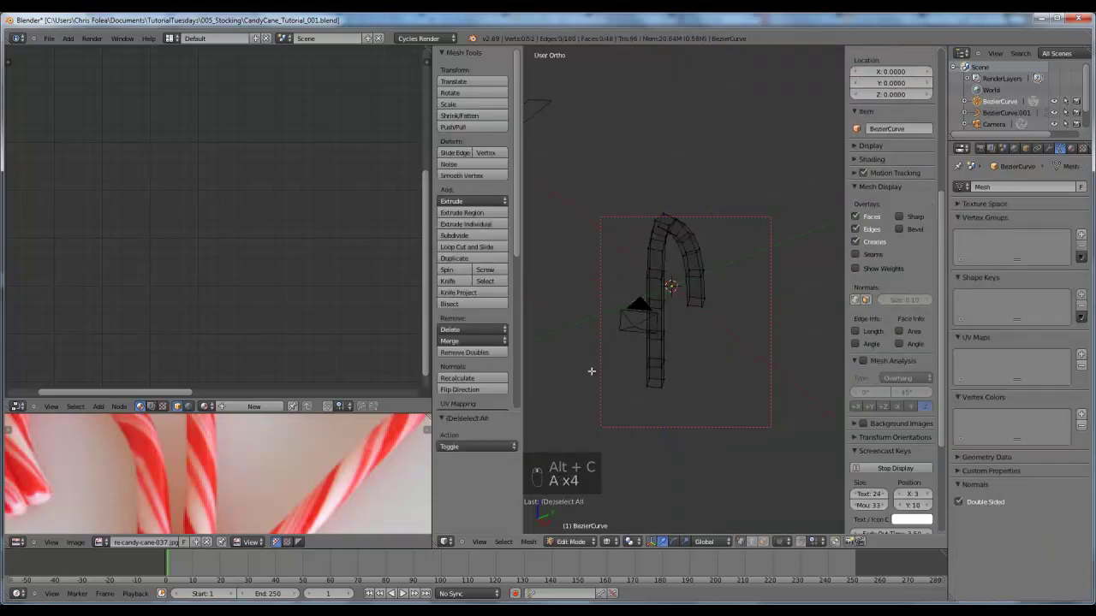
{"action": "key", "text": "KP_1"}
{"action": "key", "text": "a"}
{"action": "key", "text": "z"}
{"action": "key", "text": "z"}
{"action": "key", "text": "b"}
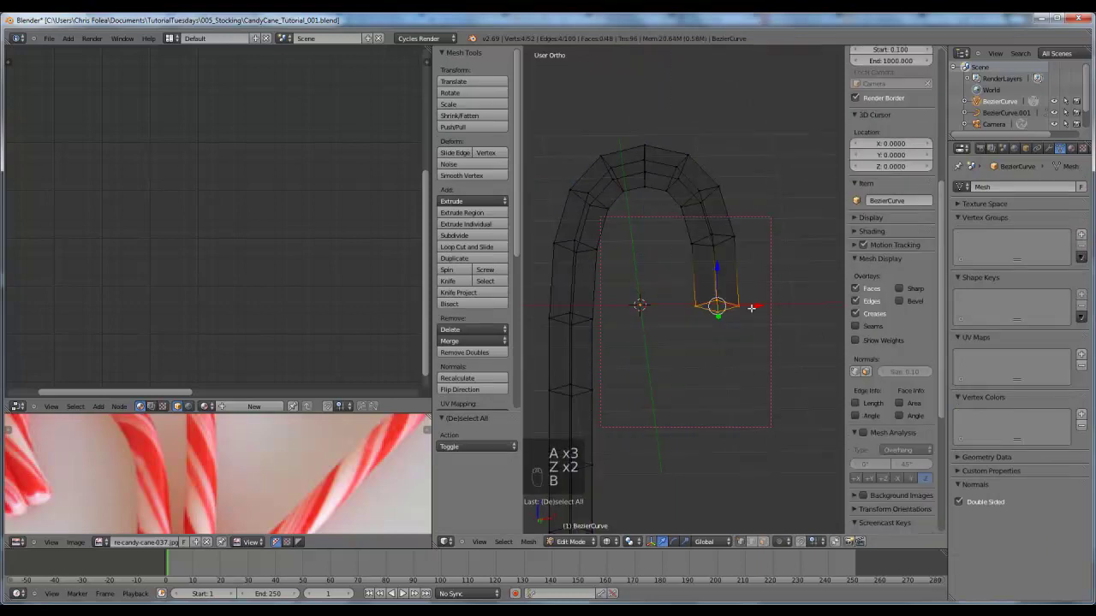
{"action": "key", "text": "e"}
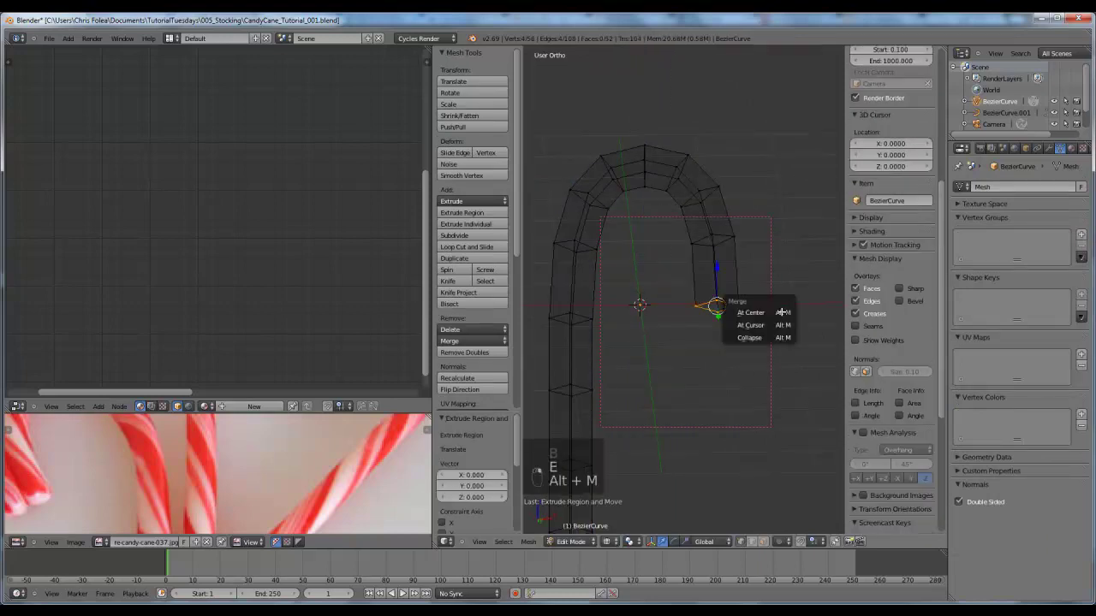
{"action": "key", "text": "a"}
{"action": "key", "text": "Tab"}
{"action": "key", "text": "Tab"}
{"action": "key", "text": "KP_1"}
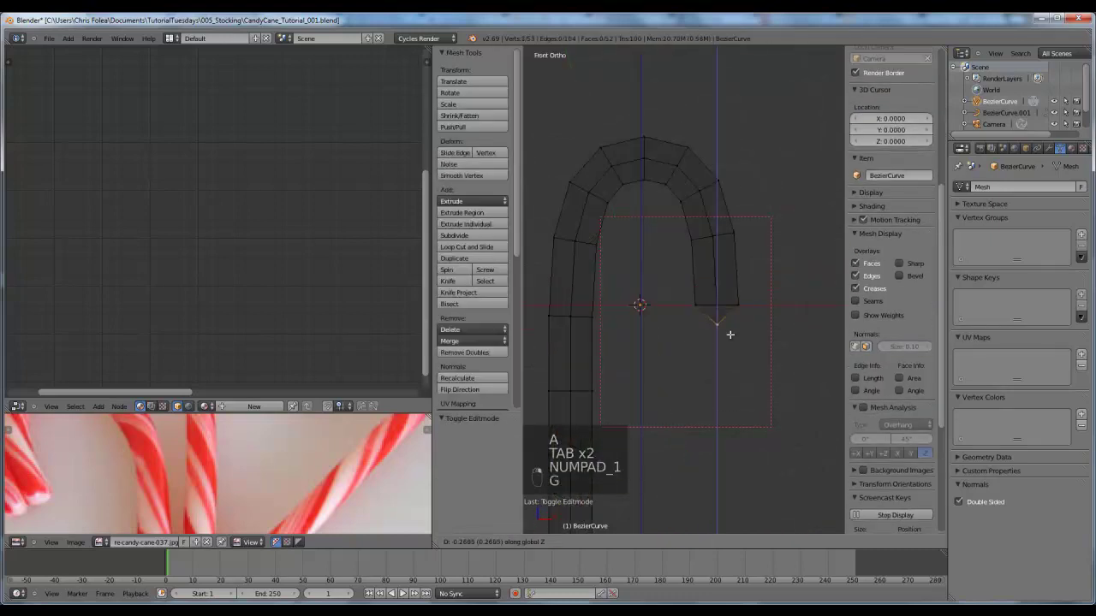
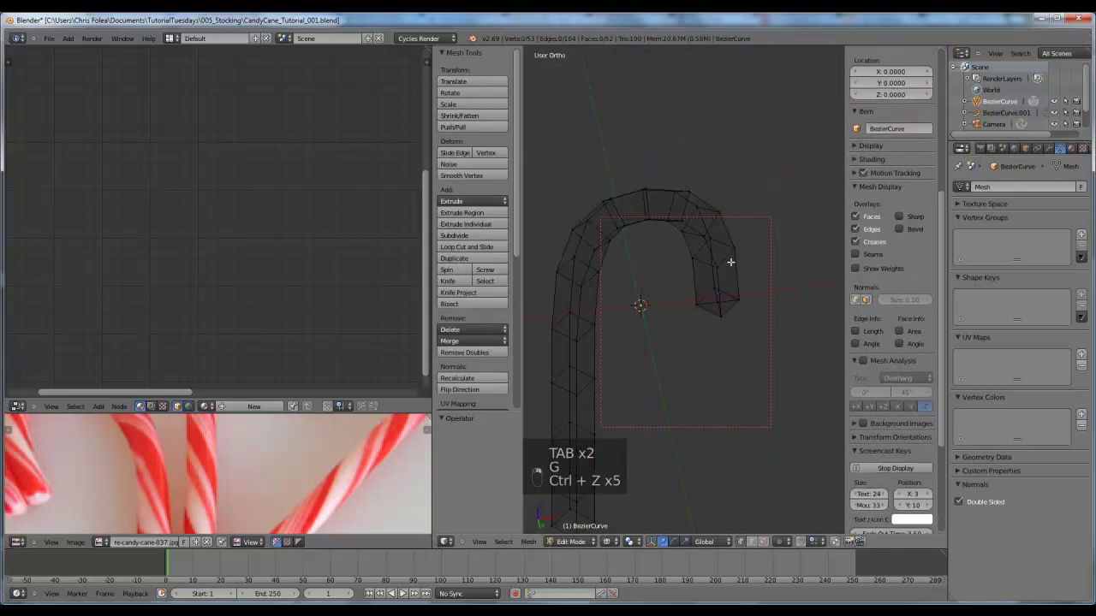
Undo, reselect the hook's end ring and close it off again, viewed from the front
{"action": "key", "text": "ctrl+z"}
{"action": "key", "text": "a"}
{"action": "key", "text": "b"}
{"action": "key", "text": "f"}
{"action": "key", "text": "a"}
{"action": "key", "text": "Tab"}
{"action": "key", "text": "KP_1"}
Add a Catmull-Clark Subdivision Surface modifier (view 1, render 2) to the cane mesh
{"action": "key", "text": "z"}
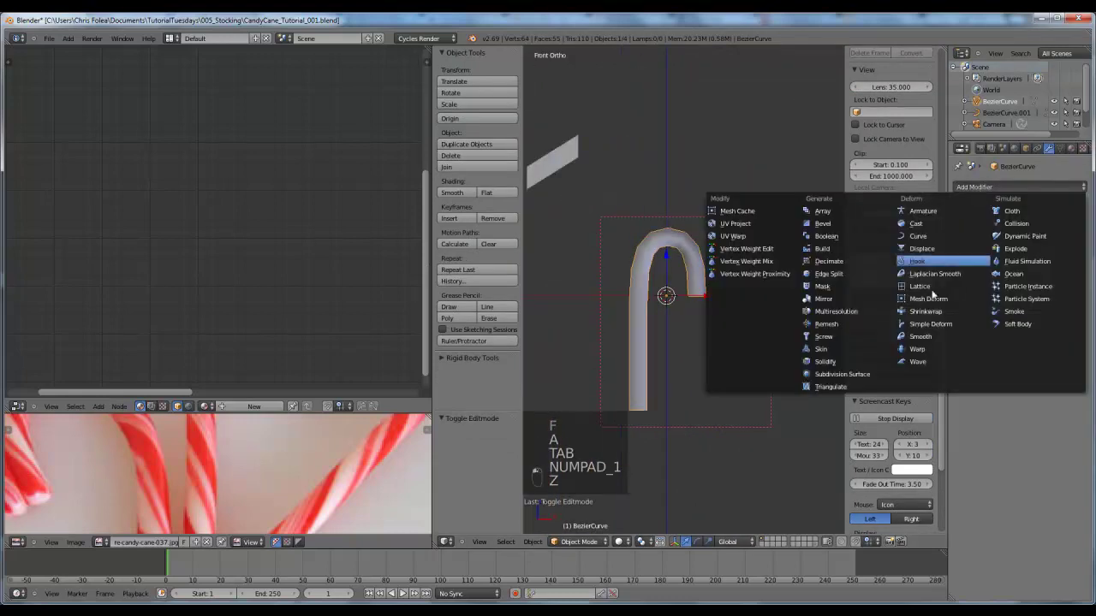
{"action": "key", "text": "Tab"}
{"action": "key", "text": "z"}
{"action": "key", "text": "a"}
{"action": "key", "text": "a"}
{"action": "key", "text": "a"}
{"action": "key", "text": "ctrl+n"}
{"action": "key", "text": "Tab"}
{"action": "key", "text": "z"}
{"action": "key", "text": "Tab"}
{"action": "key", "text": "a"}
{"action": "key", "text": "Tab"}
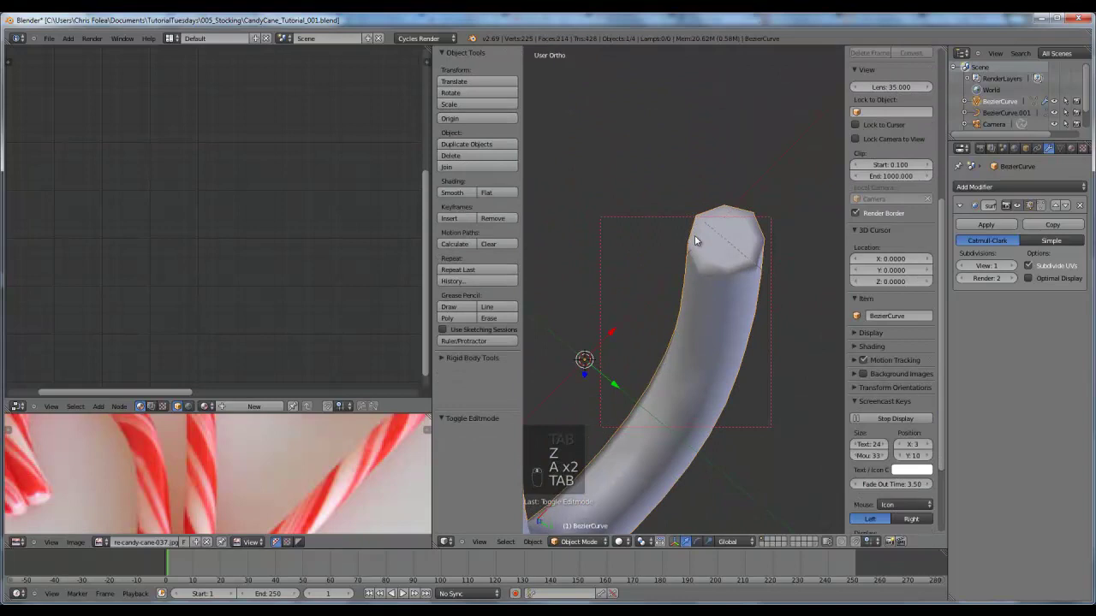
{"action": "key", "text": "Tab"}
Box-select the open end vertices of the cane in wireframe front view
{"action": "key", "text": "KP_1"}
{"action": "key", "text": "a"}
{"action": "key", "text": "z"}
{"action": "key", "text": "b"}
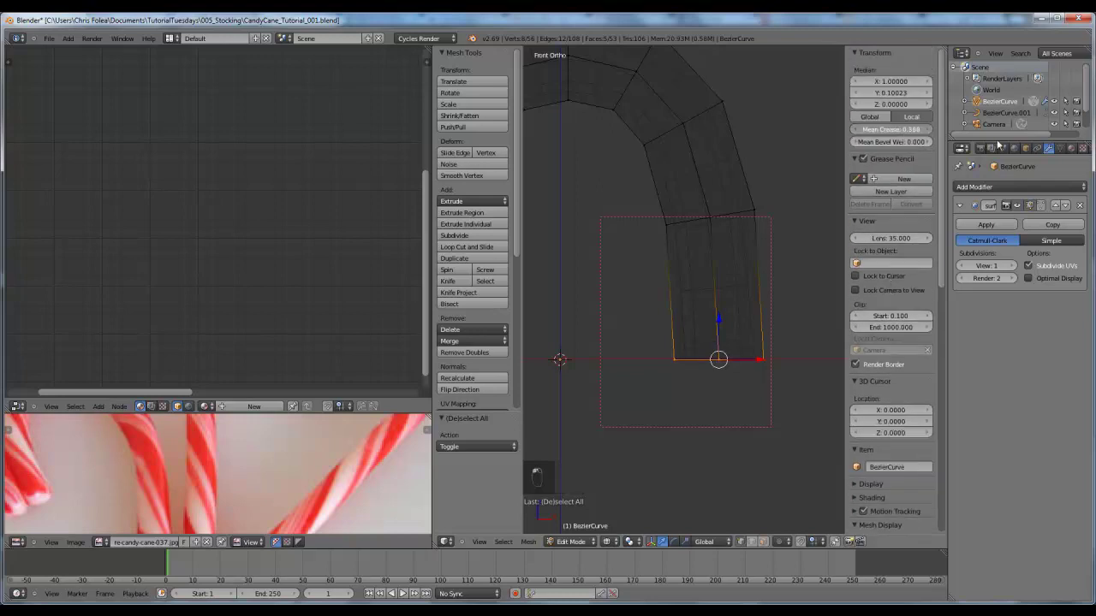
{"action": "key", "text": "Tab"}
{"action": "key", "text": "z"}
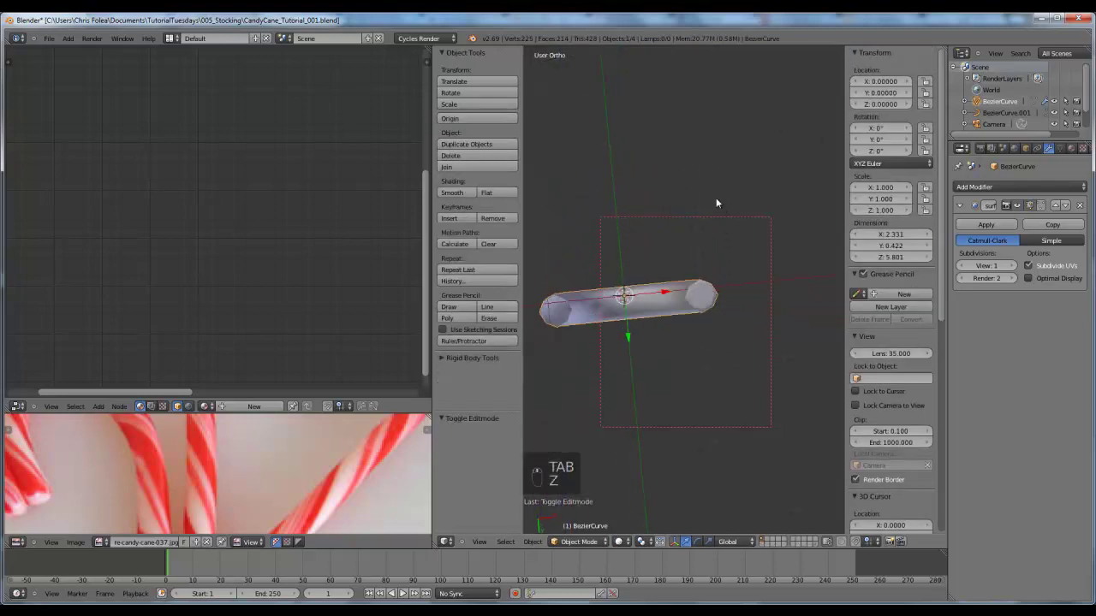
{"action": "key", "text": "KP_1"}
{"action": "key", "text": "Tab"}
Cap the cane's straight end with a face, undoing a stray loop cut
{"action": "key", "text": "a"}
{"action": "key", "text": "ctrl+r"}
{"action": "key", "text": "ctrl+z"}
{"action": "key", "text": "g"}
{"action": "key", "text": "a"}
{"action": "key", "text": "z"}
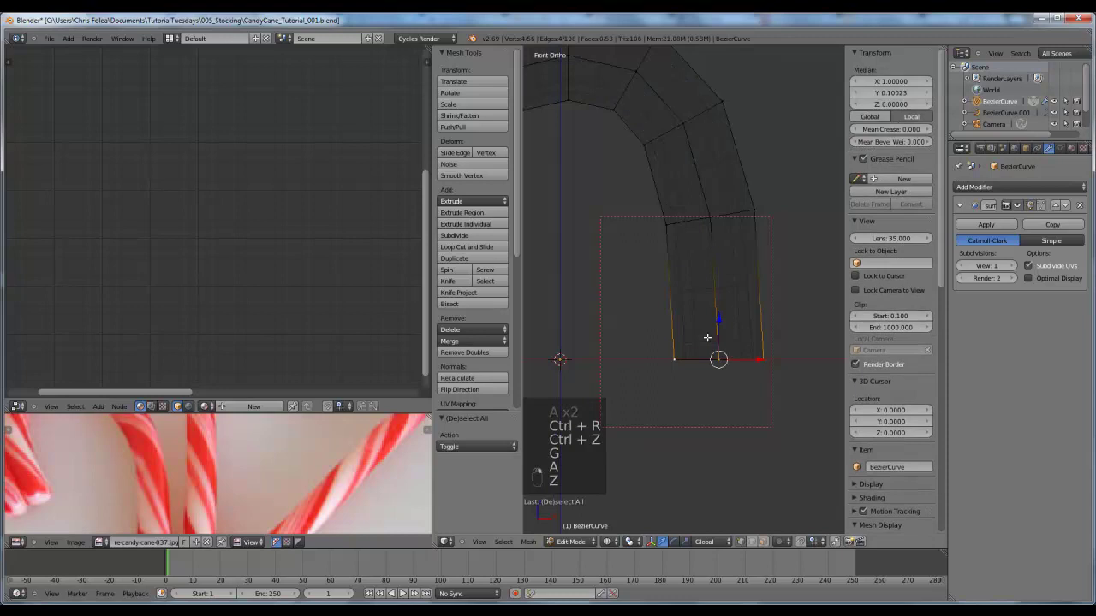
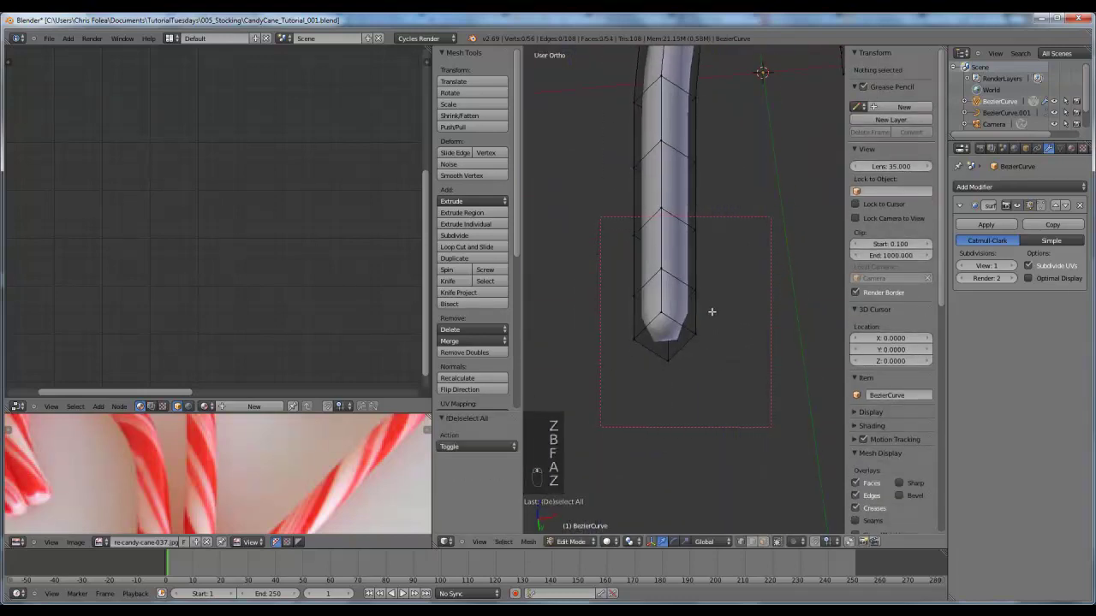
Box-select and move hook vertices to refine the cane's curve from the front
{"action": "key", "text": "g"}
{"action": "key", "text": "a"}
{"action": "key", "text": "KP_1"}
{"action": "key", "text": "z"}
{"action": "key", "text": "b"}
{"action": "key", "text": "g"}
{"action": "key", "text": "g"}
{"action": "key", "text": "Tab"}
{"action": "key", "text": "z"}
{"action": "key", "text": "Tab"}
{"action": "key", "text": "Tab"}
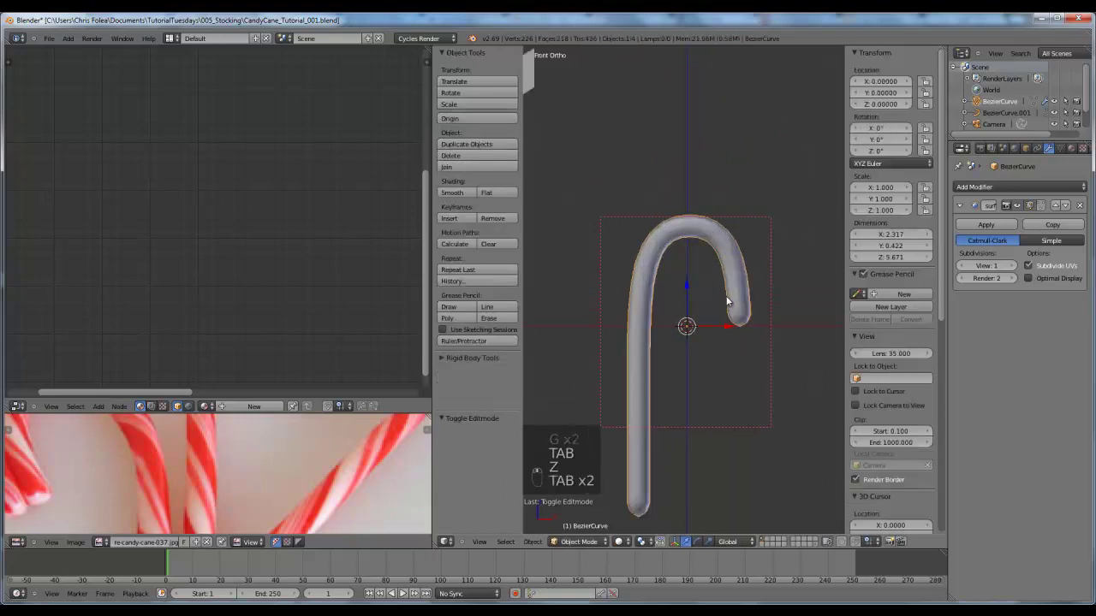
Select the whole cane mesh and adjust its thickness with Alt+S
{"action": "key", "text": "Tab"}
{"action": "key", "text": "a"}
{"action": "key", "text": "alt+s"}
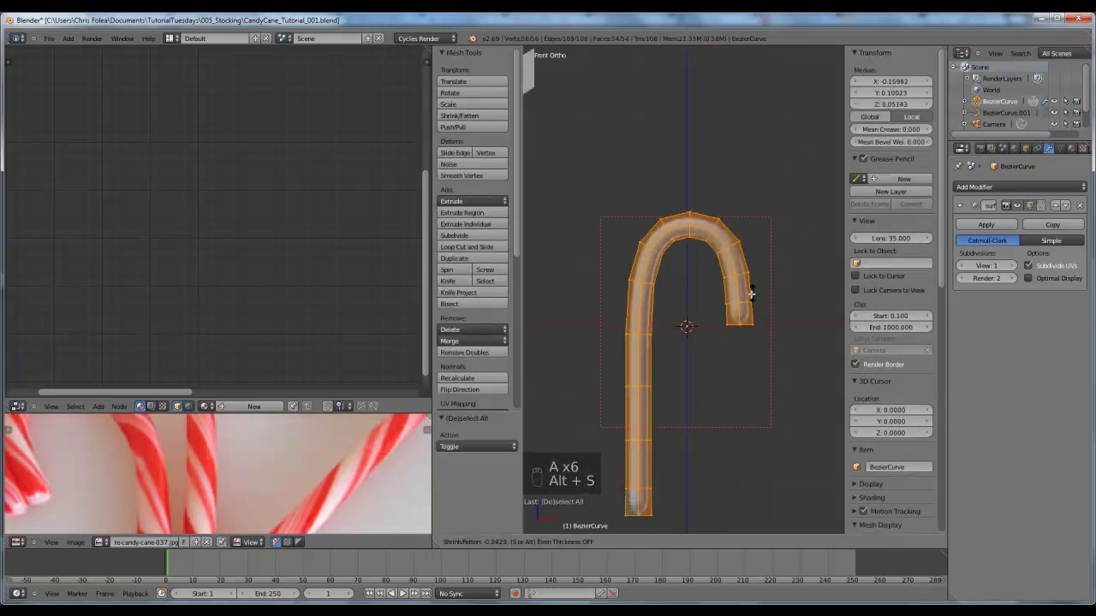
{"action": "key", "text": "alt+s"}
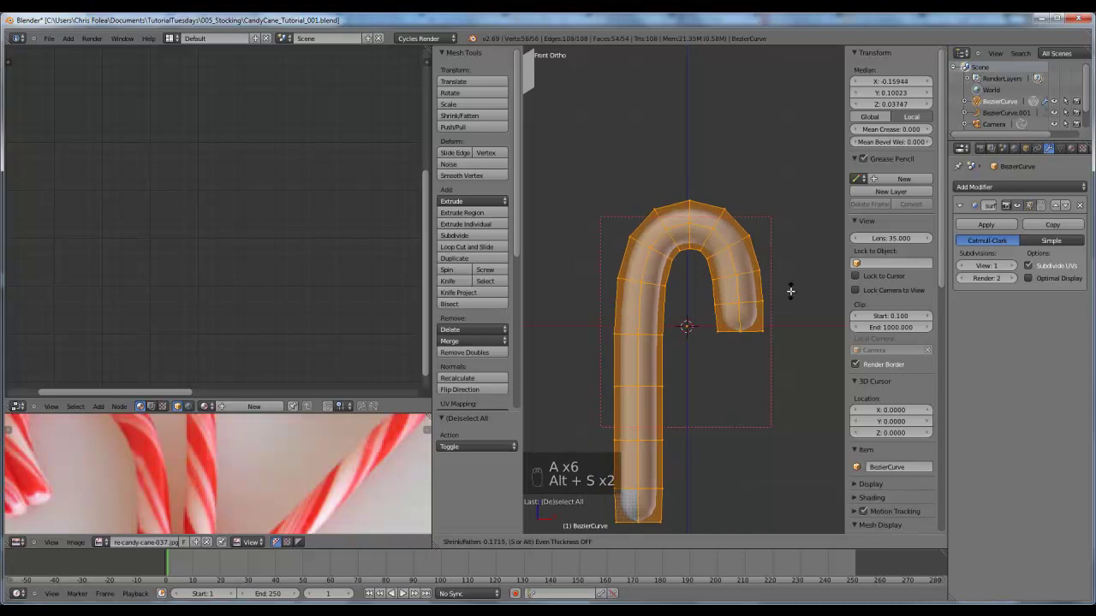
{"action": "key", "text": "alt+s"}
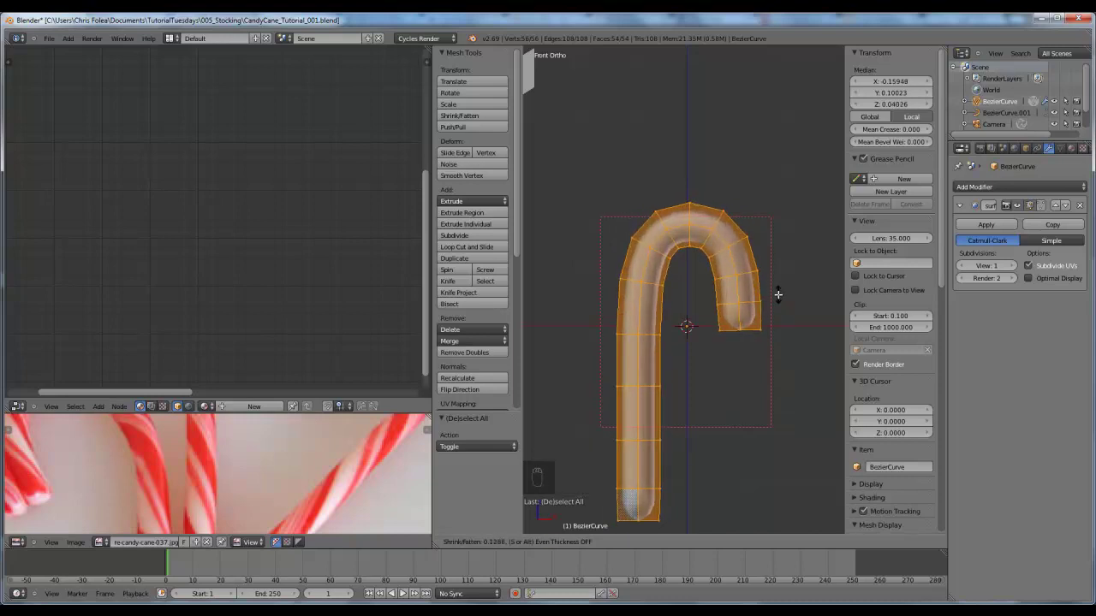
Inspect the capped end close up and switch to edge select mode
{"action": "key", "text": "Tab"}
{"action": "key", "text": "KP_1"}
{"action": "key", "text": "Tab"}
{"action": "key", "text": "a"}
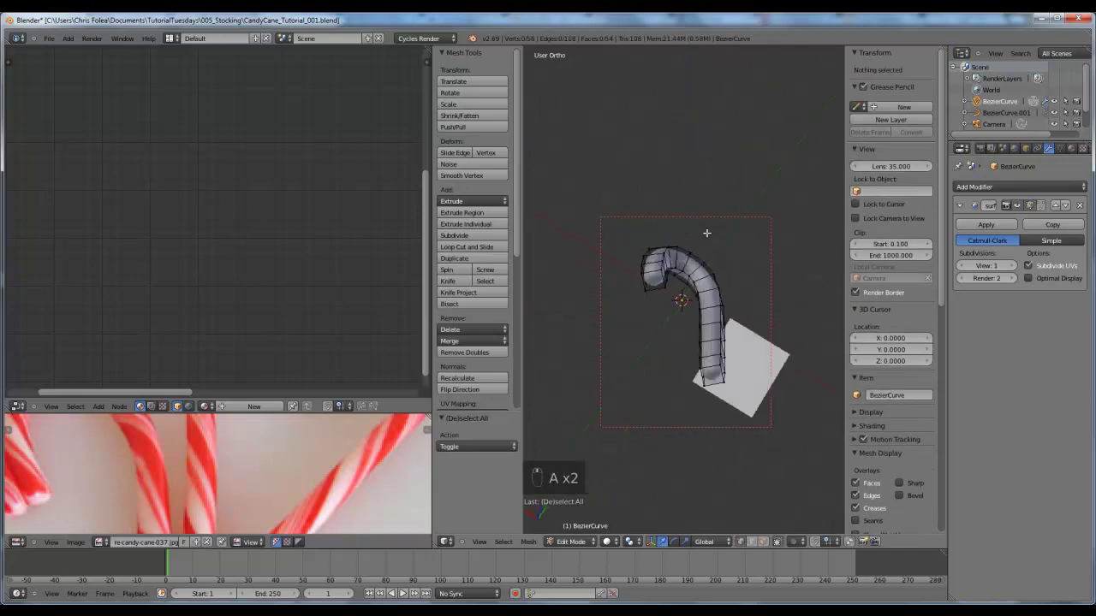
{"action": "key", "text": "KP_1"}
{"action": "key", "text": "Tab"}
{"action": "key", "text": "z"}
{"action": "key", "text": "z"}
{"action": "key", "text": "Tab"}
{"action": "key", "text": "ctrl+Tab"}
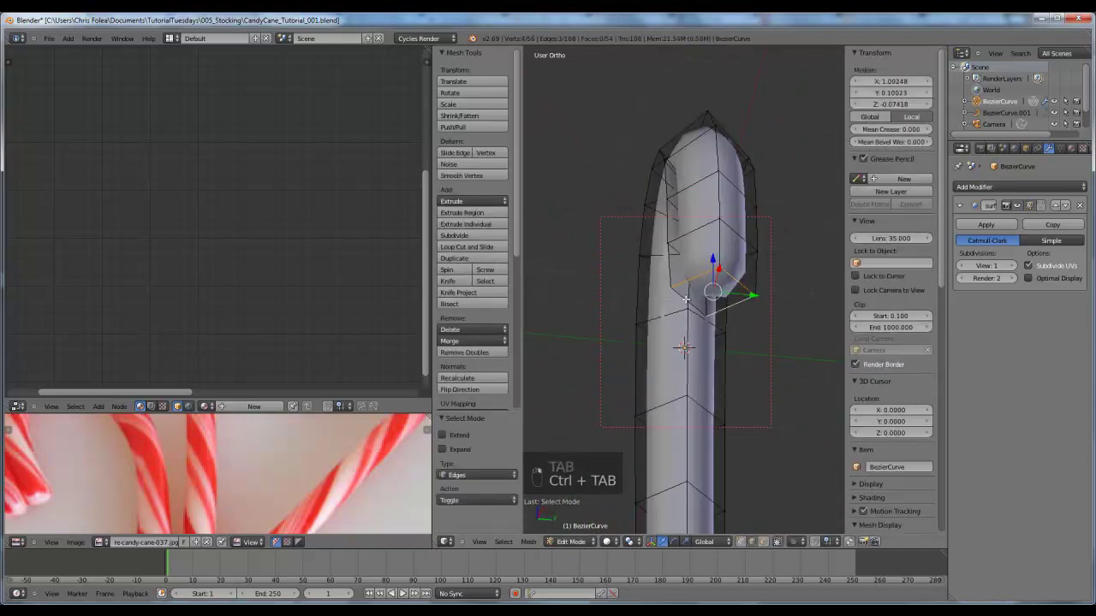
Mark the edge loops at both ends of the cane as UV seams via Ctrl+E
{"action": "key", "text": "ctrl+e"}
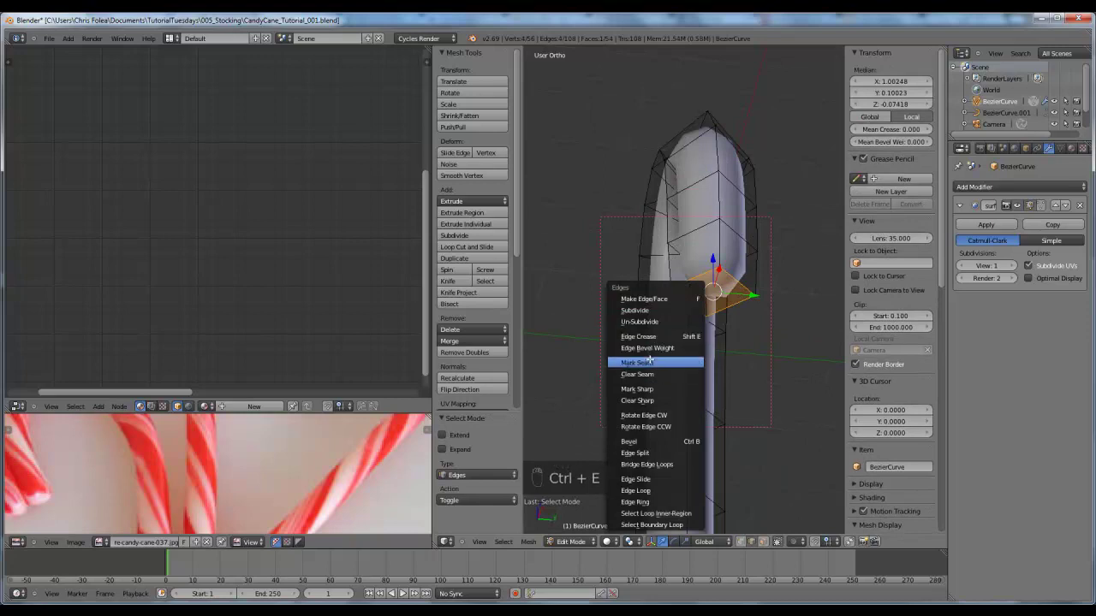
{"action": "key", "text": "a"}
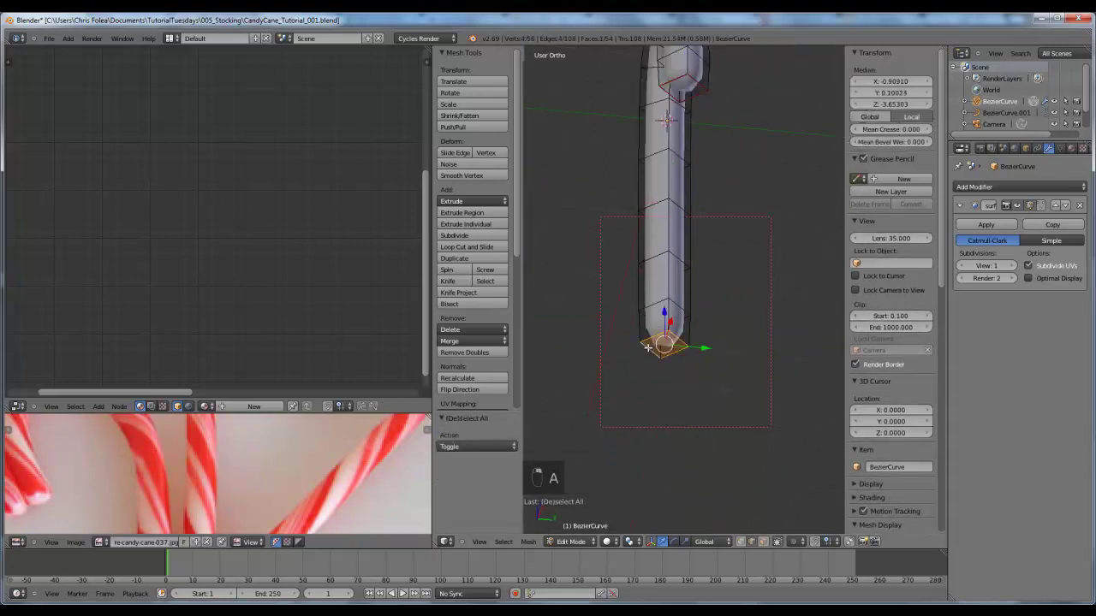
{"action": "key", "text": "ctrl+e"}
{"action": "key", "text": "a"}
{"action": "key", "text": "KP_1"}
{"action": "key", "text": "a"}
{"action": "key", "text": "u"}
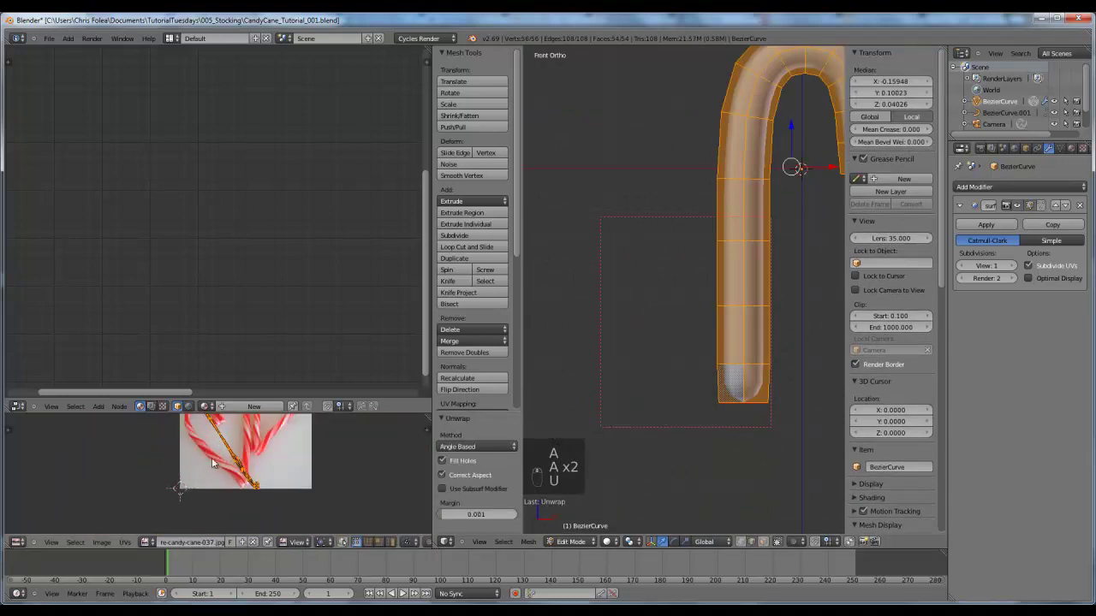
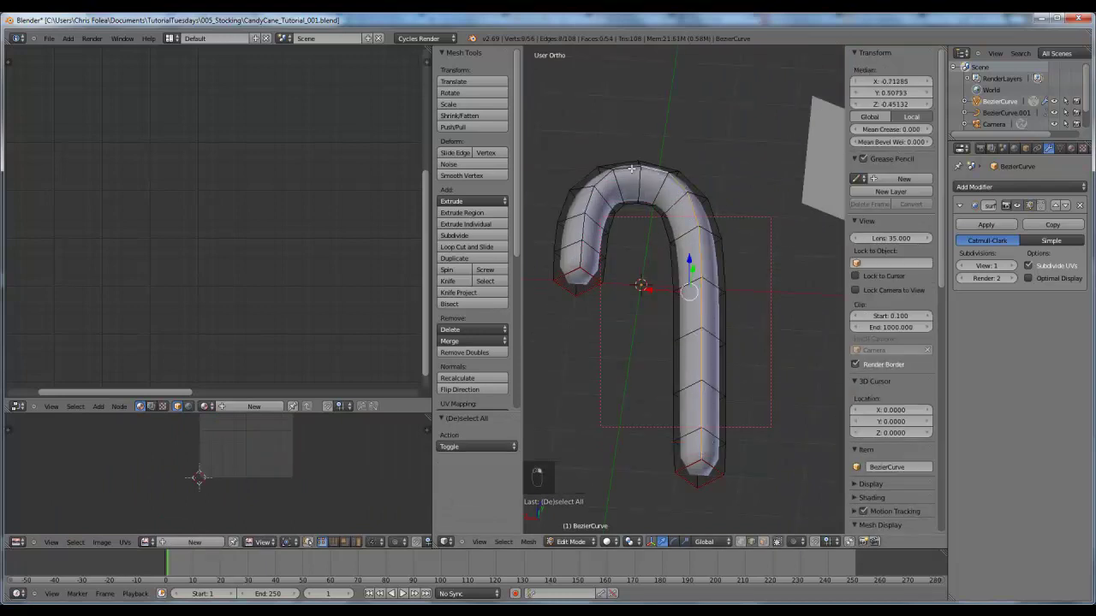
Mark an edge loop running along the hook as a seam, then deselect everything
{"action": "key", "text": "ctrl+e"}
{"action": "key", "text": "a"}
{"action": "key", "text": "u"}
{"action": "key", "text": "u"}
{"action": "key", "text": "KP_1"}
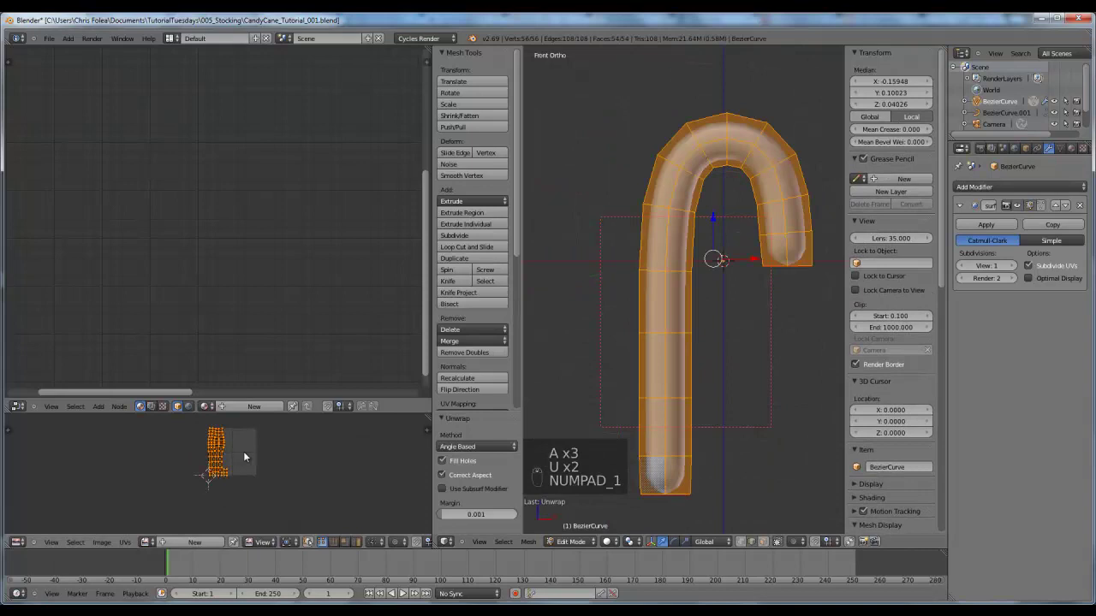
{"action": "key", "text": "a"}
{"action": "key", "text": "a"}
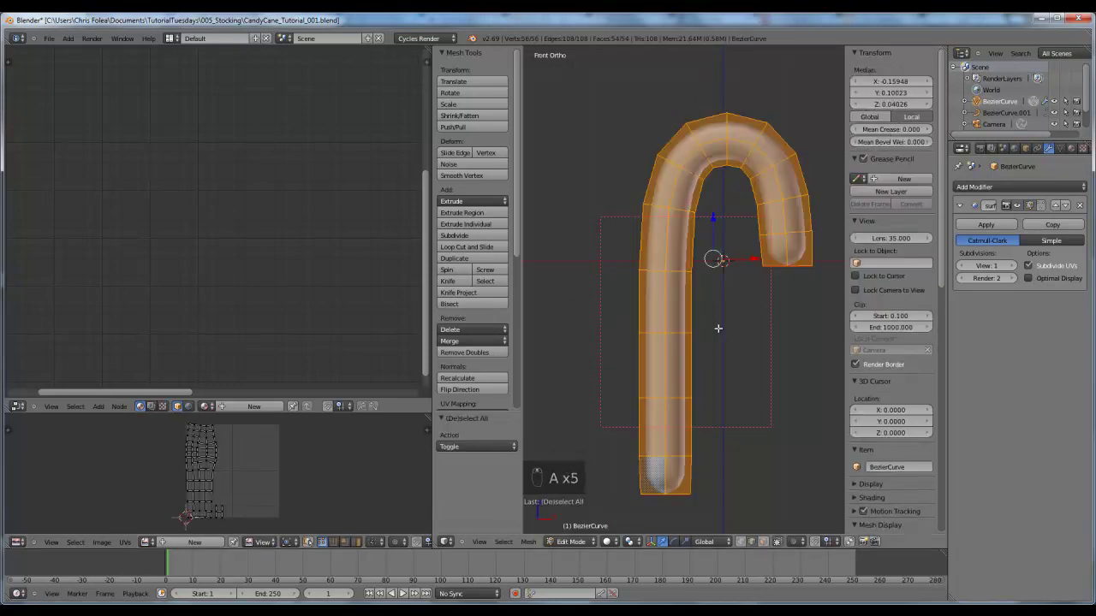
{"action": "key", "text": "ctrl+e"}
{"action": "key", "text": "a"}
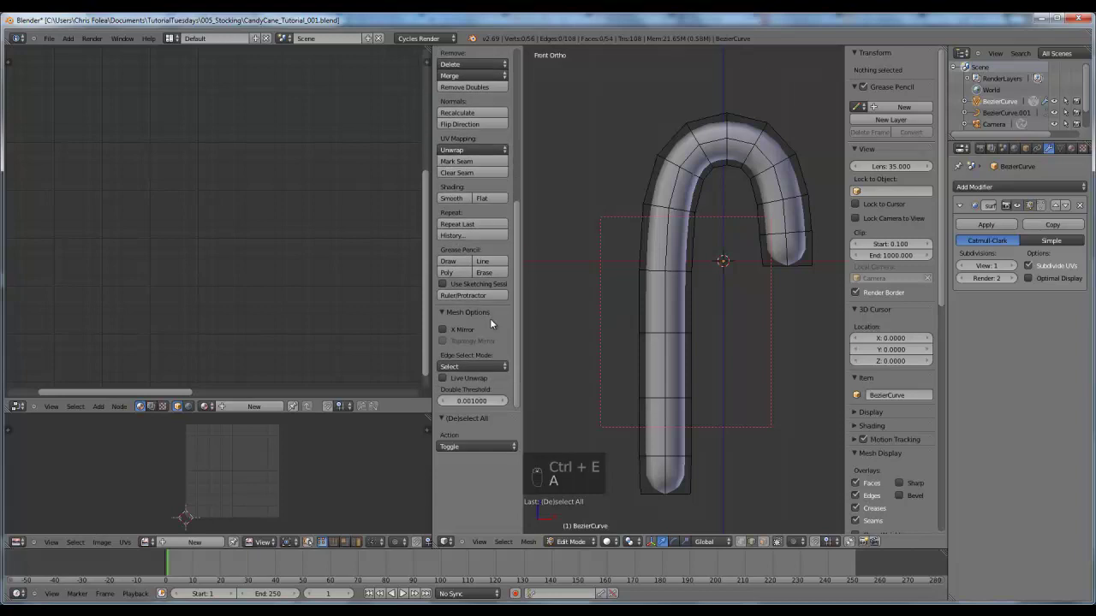
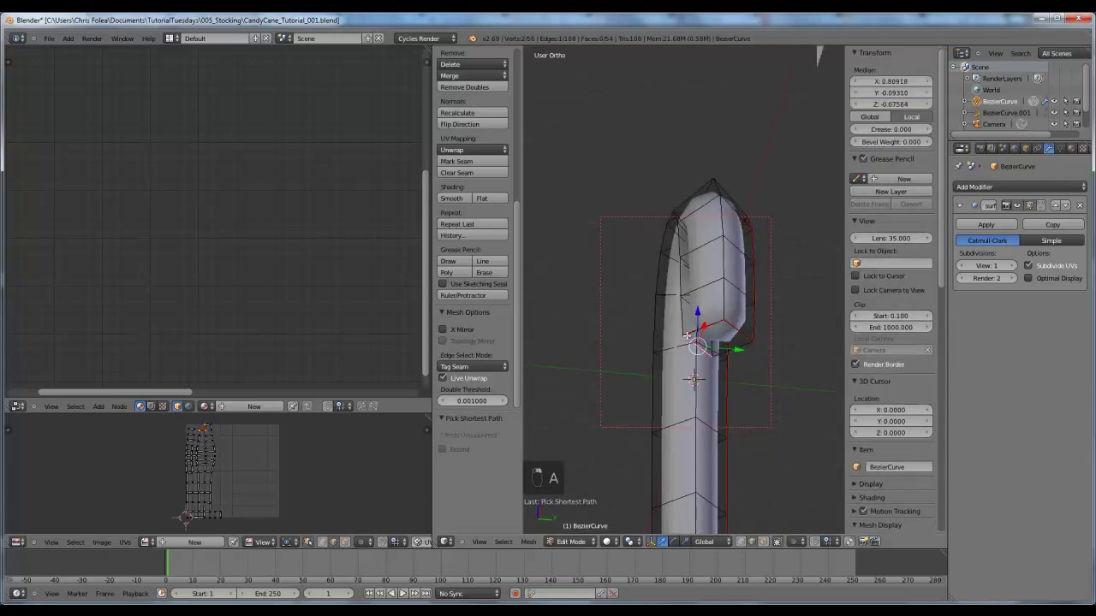
Select the whole cane mesh and unwrap it along the marked seams into a UV strip
{"action": "key", "text": "a"}
{"action": "key", "text": "KP_1"}
{"action": "key", "text": "a"}
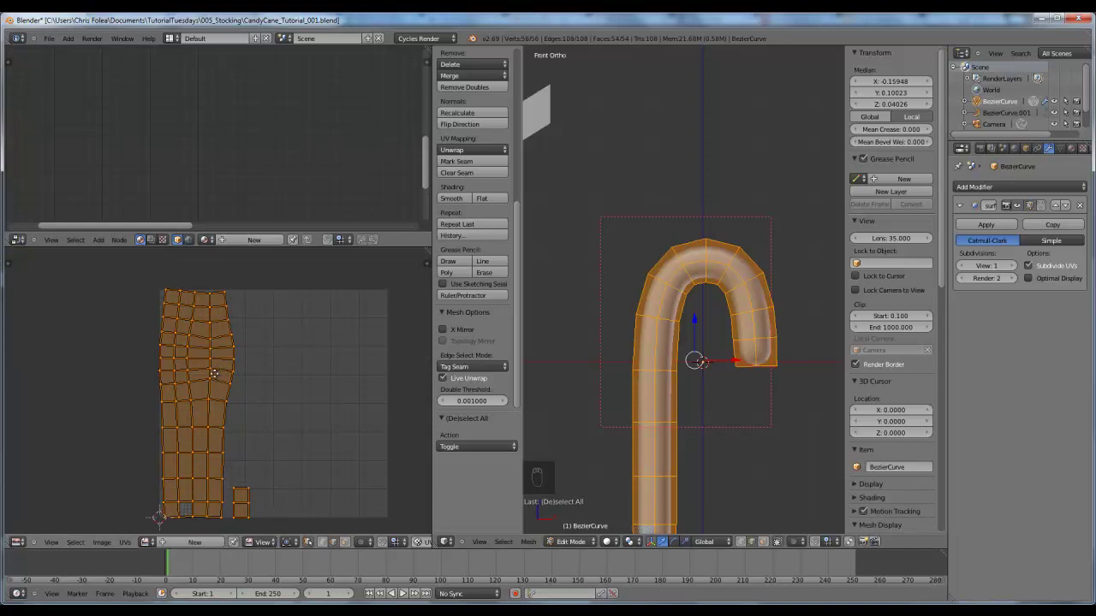
Deselect the mesh and leave Edit Mode back to Object Mode on the cane
{"action": "key", "text": "a"}
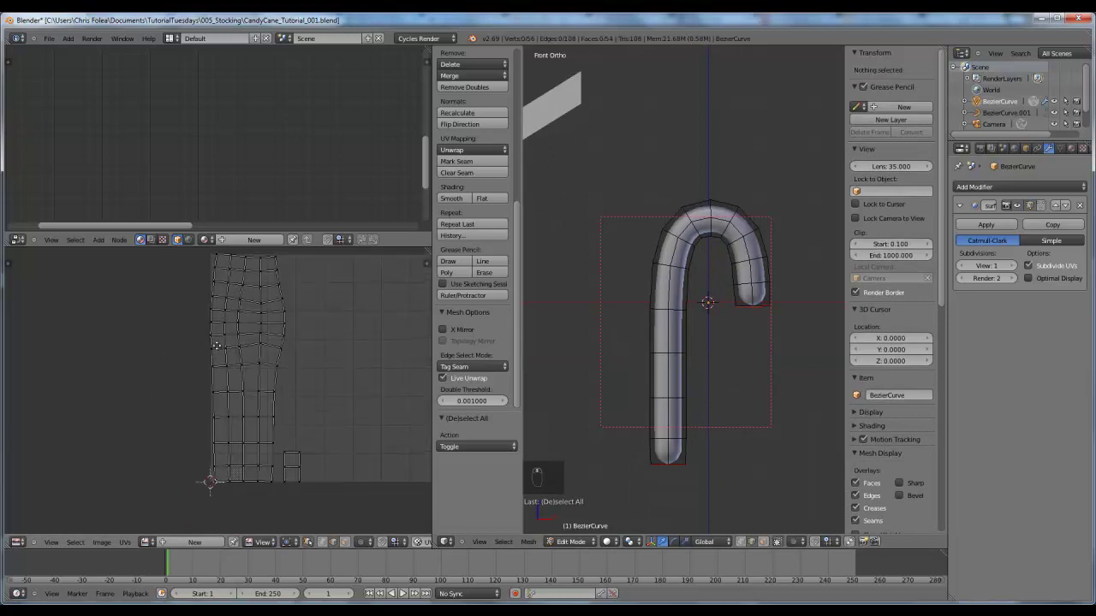
{"action": "key", "text": "Tab"}
{"action": "key", "text": "z"}
{"action": "key", "text": "z"}
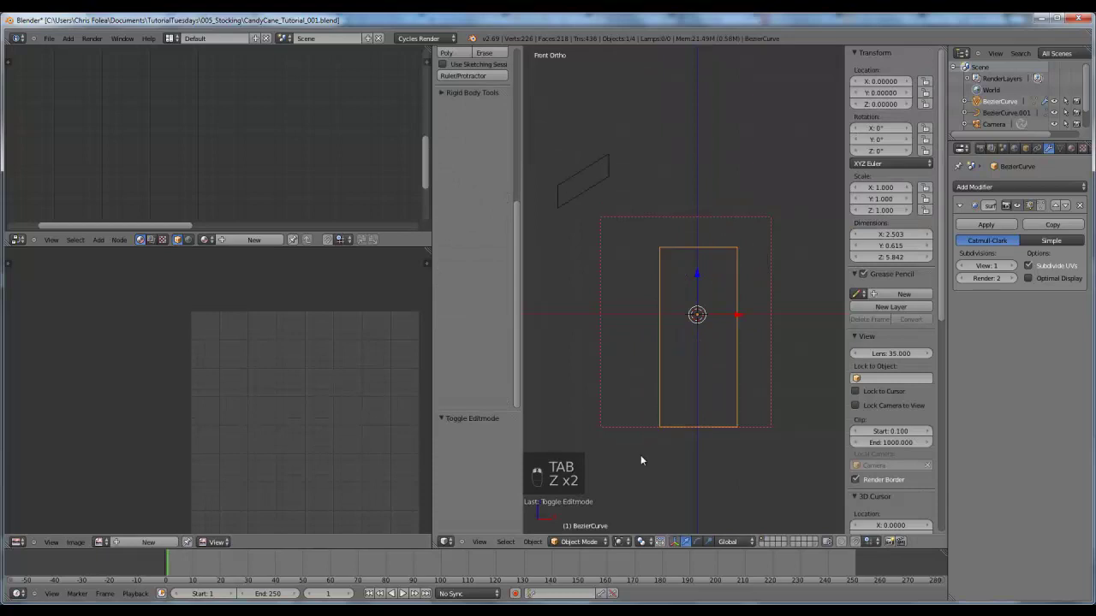
Add a Catmull-Clark Subdivision Surface modifier (View 3, Render 2) and check the cane in rendered shading
{"action": "key", "text": "ctrl+z"}
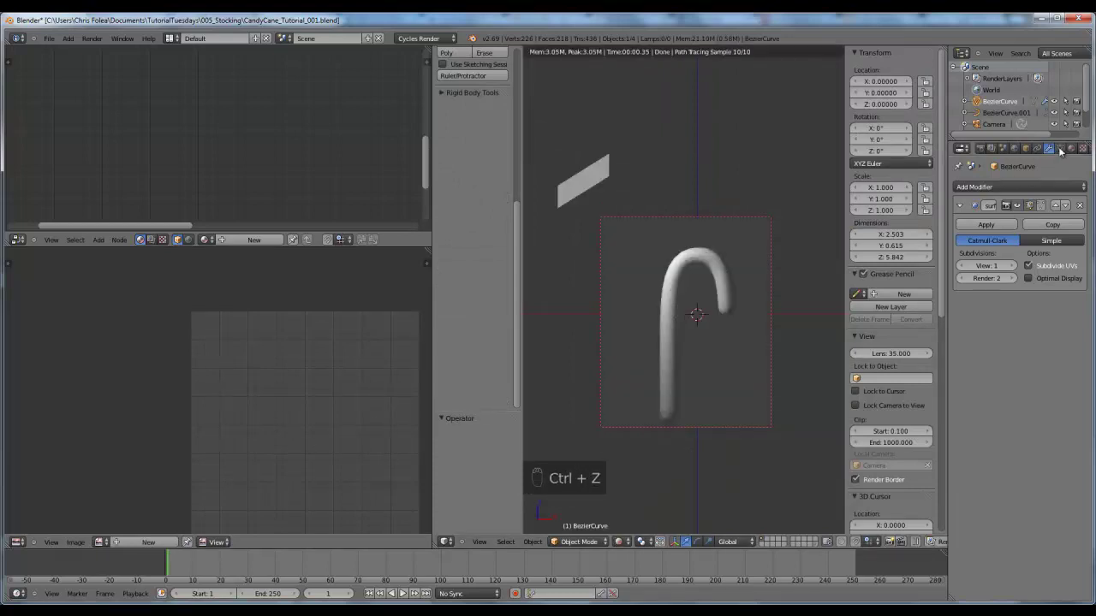
{"action": "left_click", "coordinate": [1069, 151]}
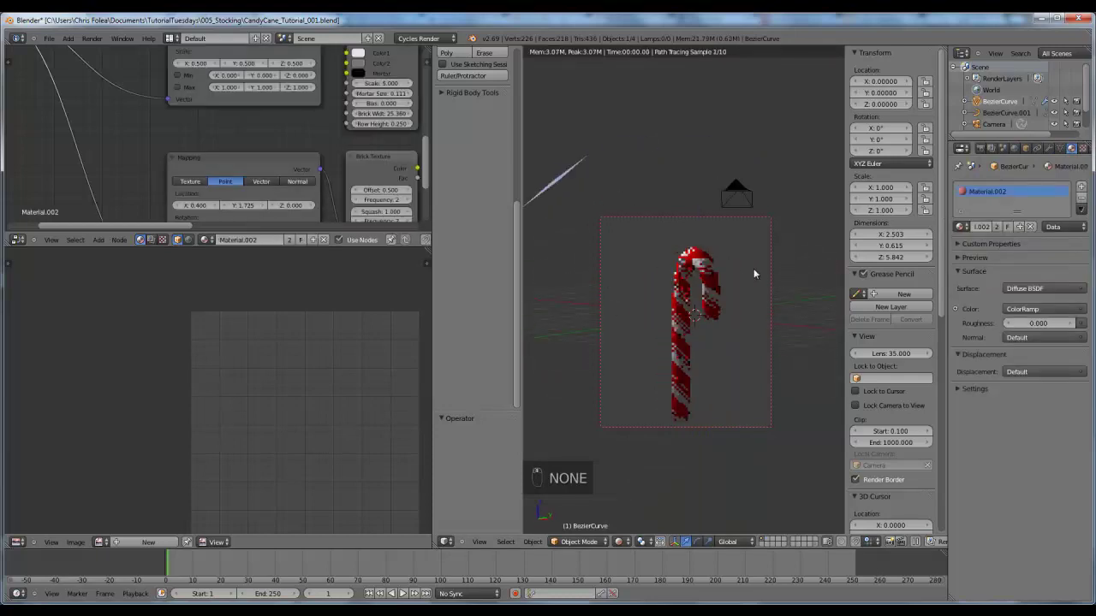
{"action": "left_click_drag", "start_coordinate": [558, 285], "coordinate": [666, 222]}
{"action": "left_click_drag", "start_coordinate": [719, 279], "coordinate": [719, 377]}
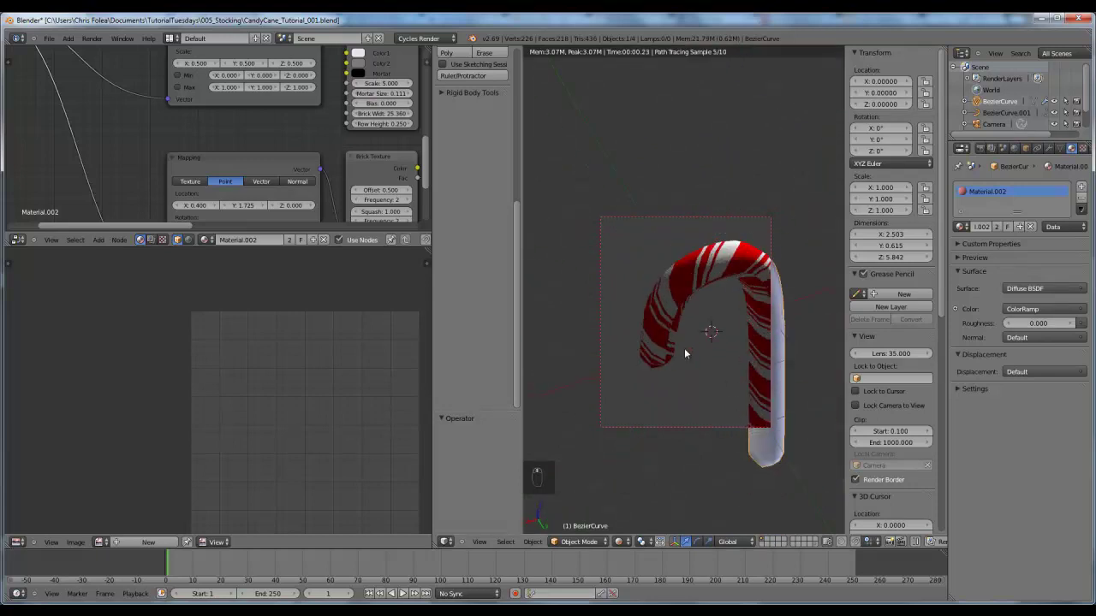
{"action": "key", "text": "KP_1"}
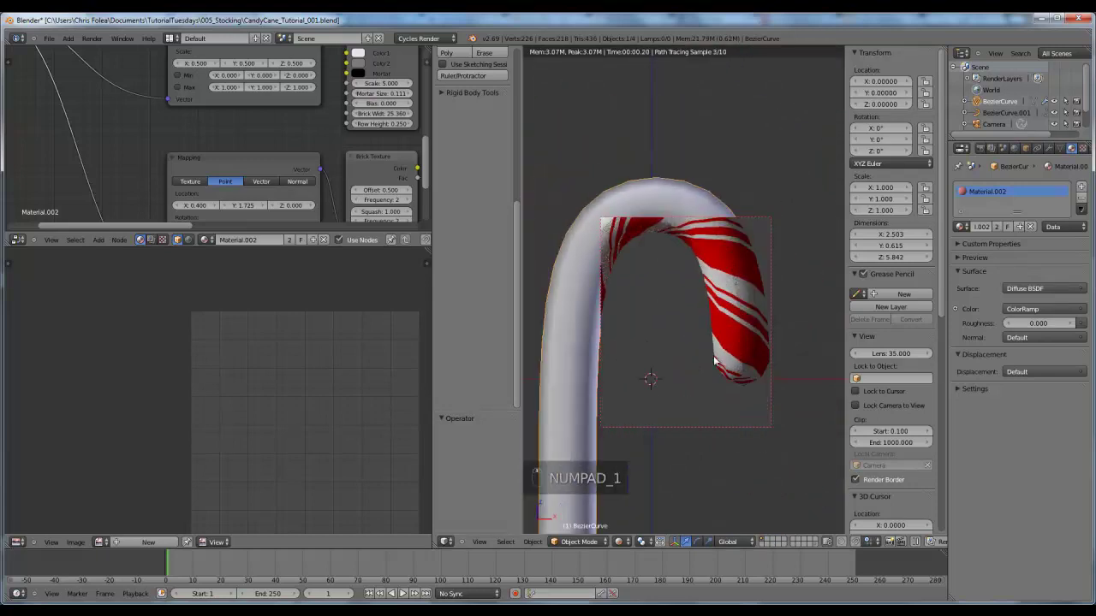
{"action": "left_click_drag", "start_coordinate": [1055, 152], "coordinate": [706, 303]}
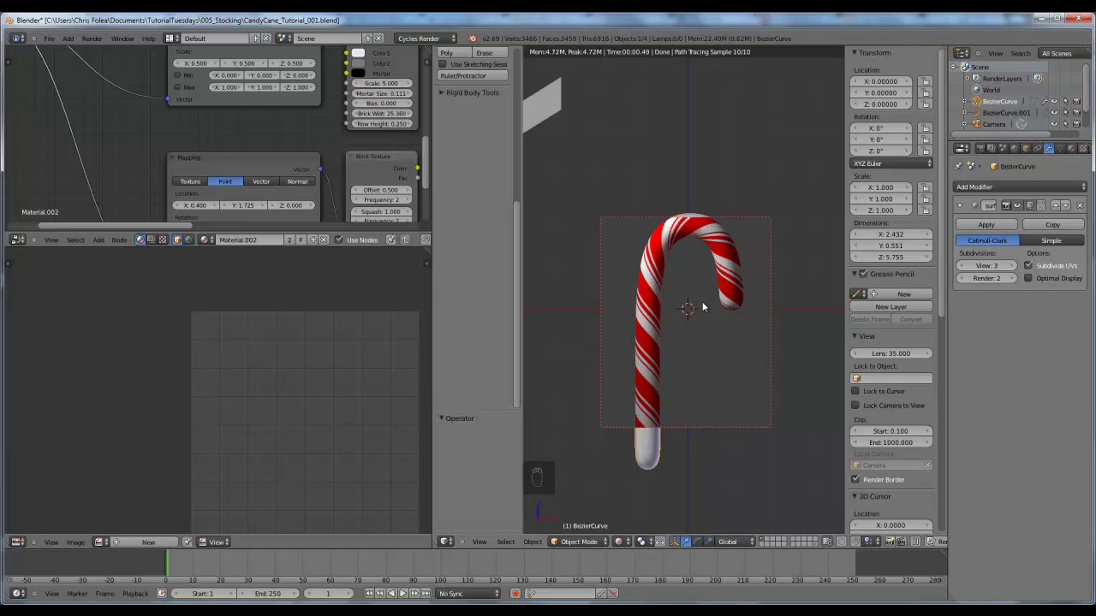
In Edit Mode select an edge ring on the hook and mark it as a seam for unwrapping
{"action": "key", "text": "Tab"}
{"action": "key", "text": "a"}
{"action": "key", "text": "a"}
{"action": "key", "text": "b"}
{"action": "left_click_drag", "start_coordinate": [252, 418], "coordinate": [263, 429]}
{"action": "key", "text": "b"}
{"action": "key", "text": "s"}
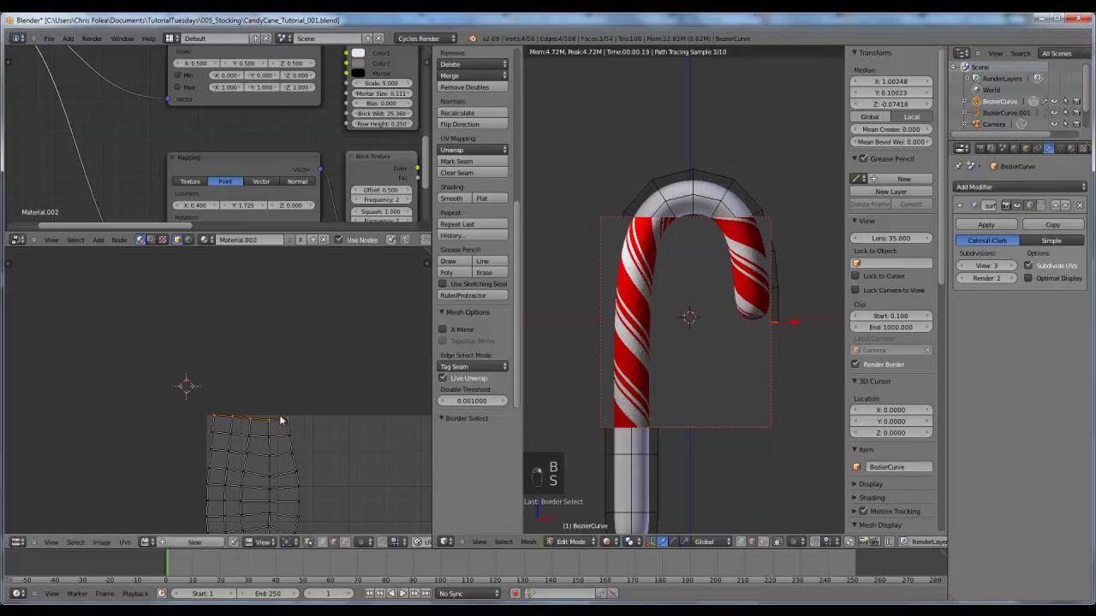
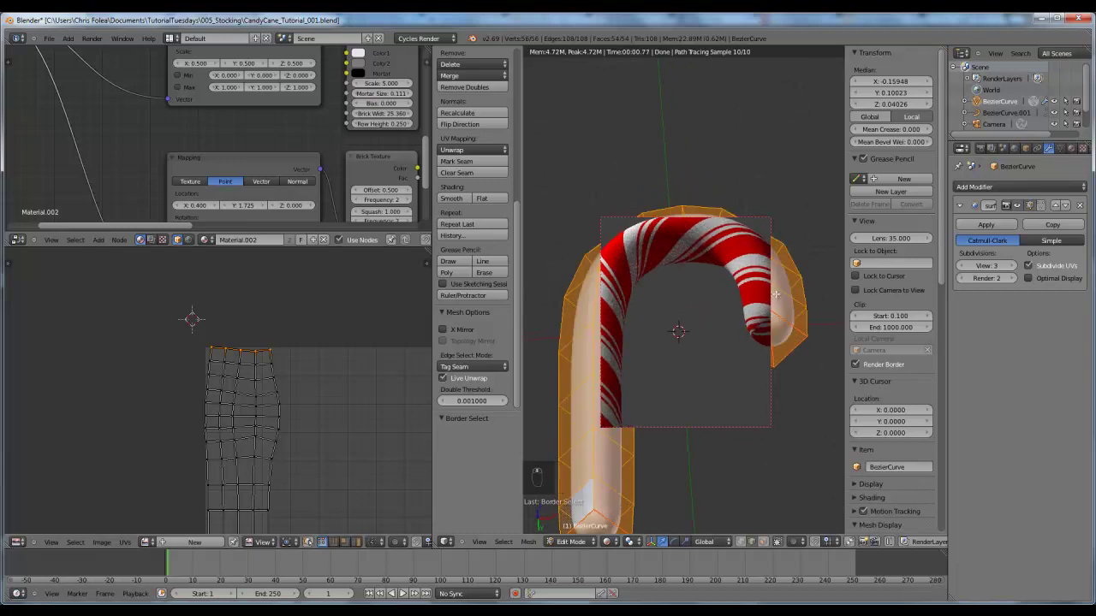
Re-unwrap the whole mesh with a different unwrap option so the stripes spiral evenly
{"action": "key", "text": "s"}
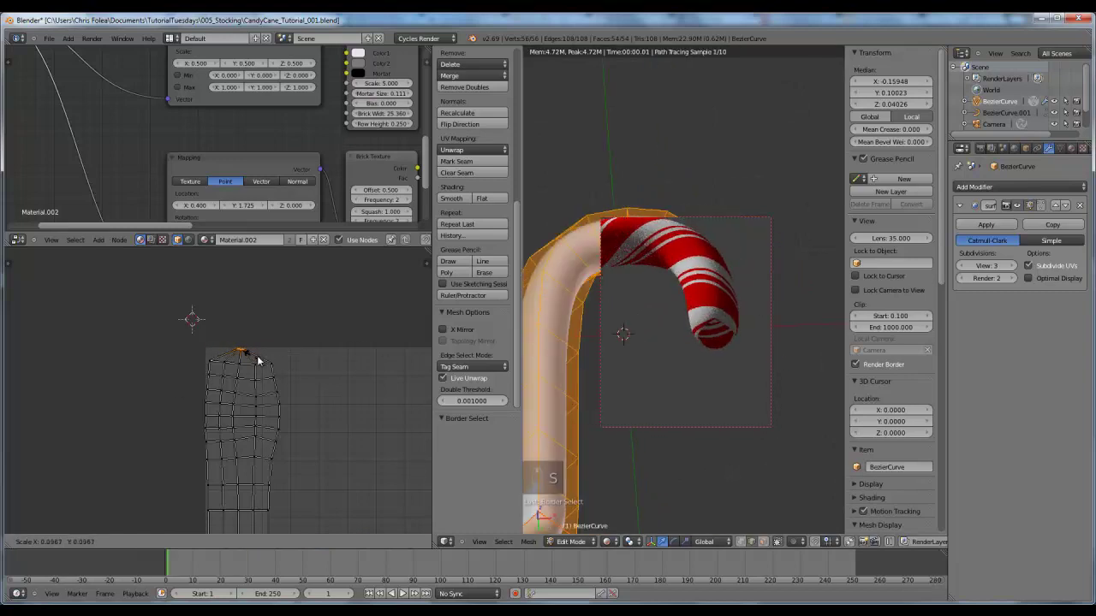
{"action": "left_click", "coordinate": [272, 358]}
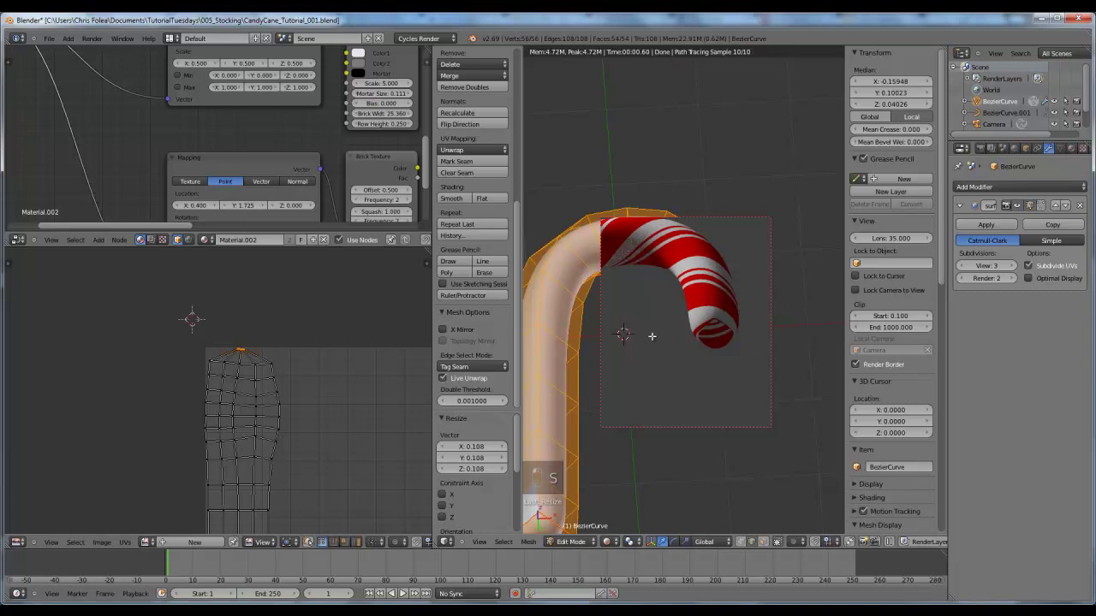
{"action": "key", "text": "KP_1"}
{"action": "key", "text": "a"}
{"action": "key", "text": "a"}
{"action": "key", "text": "b"}
{"action": "key", "text": "s"}
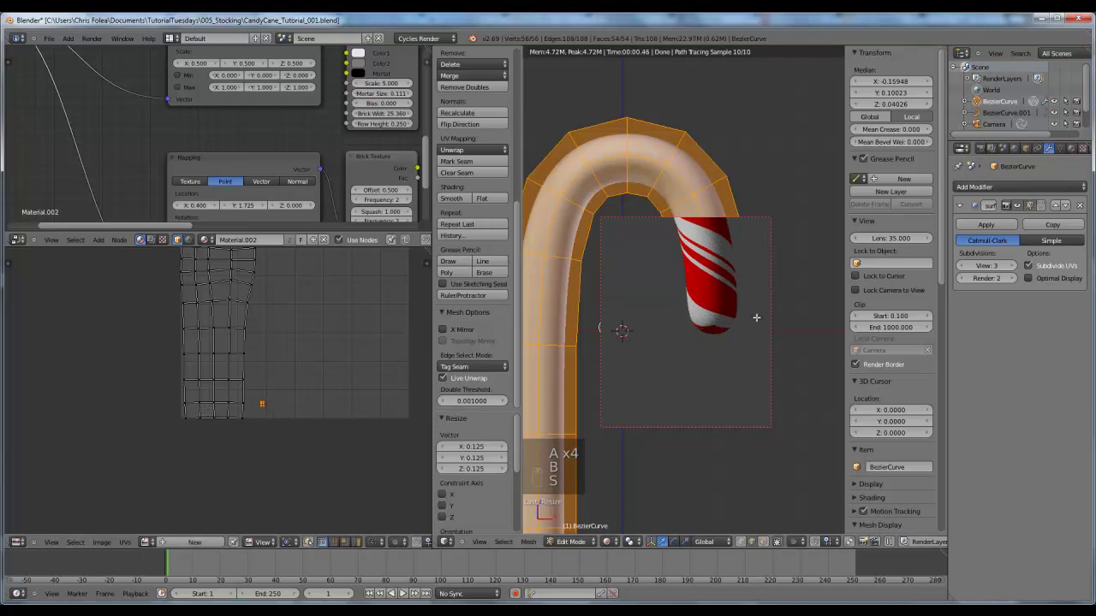
Rotate around the cane and view it end-on to verify the stripes run continuously
{"action": "key", "text": "s"}
{"action": "key", "text": "g"}
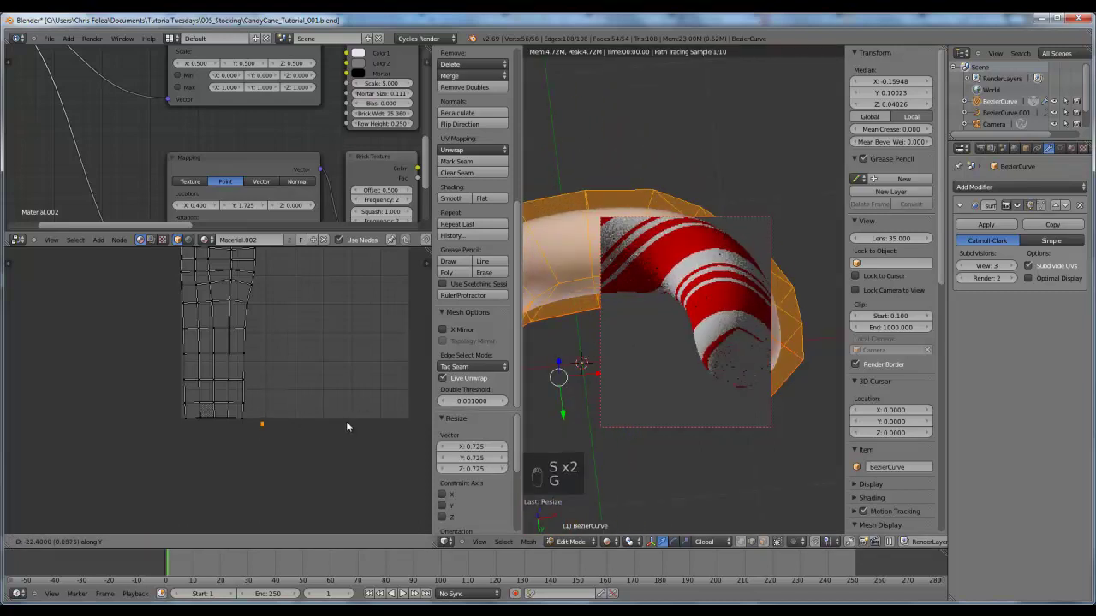
{"action": "key", "text": "r"}
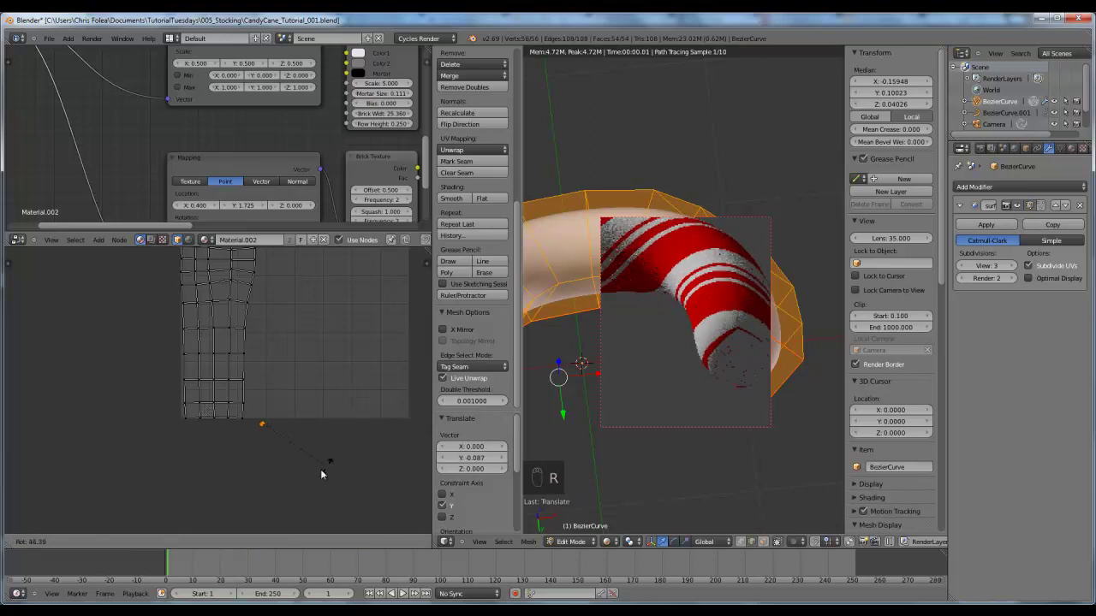
{"action": "key", "text": "a"}
{"action": "key", "text": "KP_1"}
{"action": "key", "text": "a"}
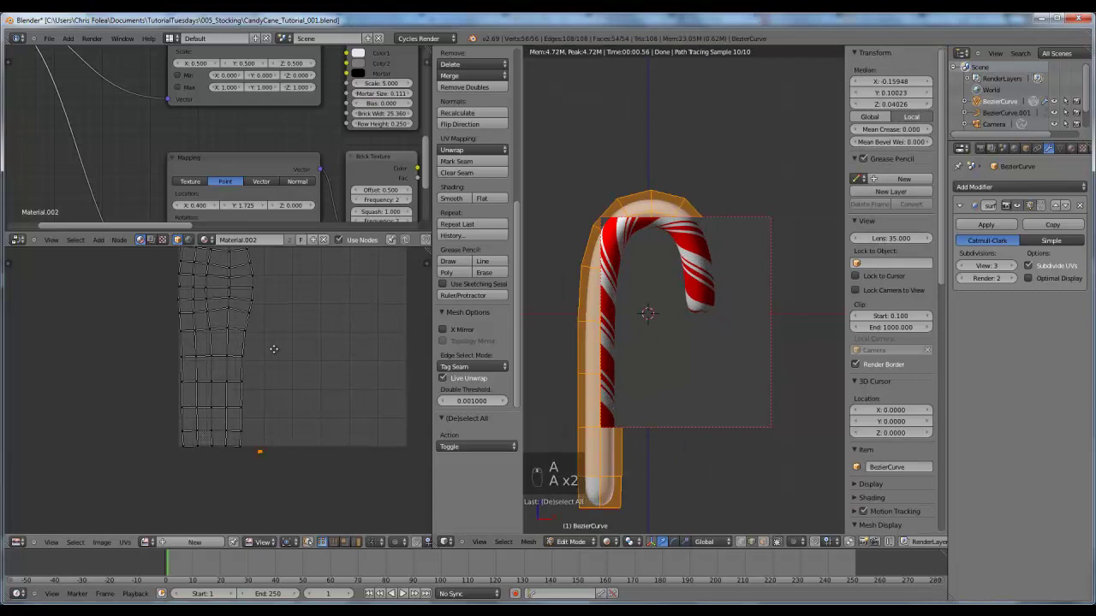
{"action": "key", "text": "a"}
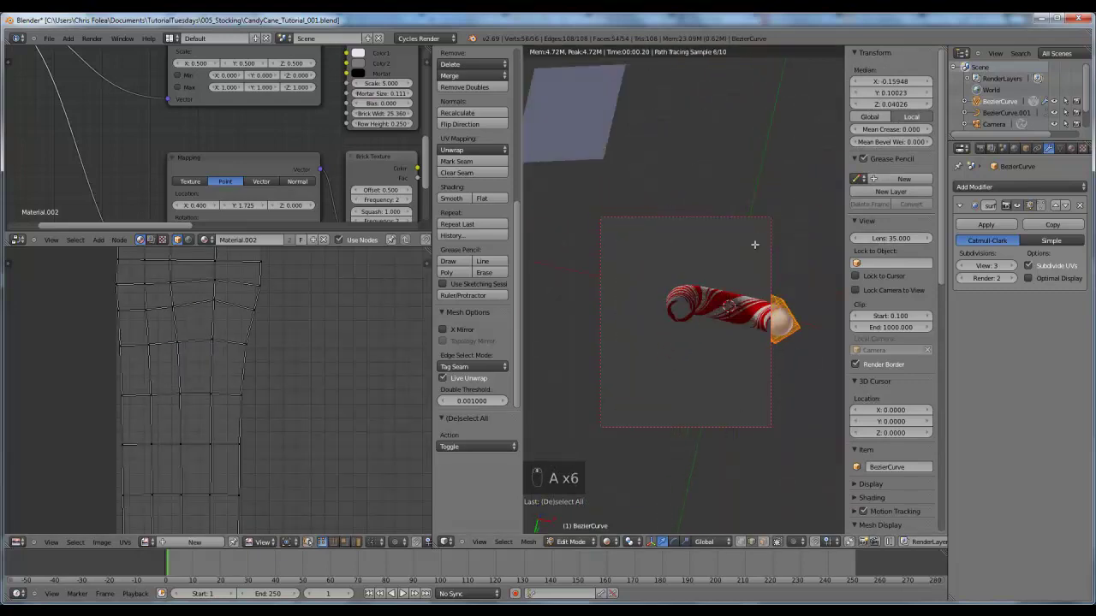
{"action": "key", "text": "KP_1"}
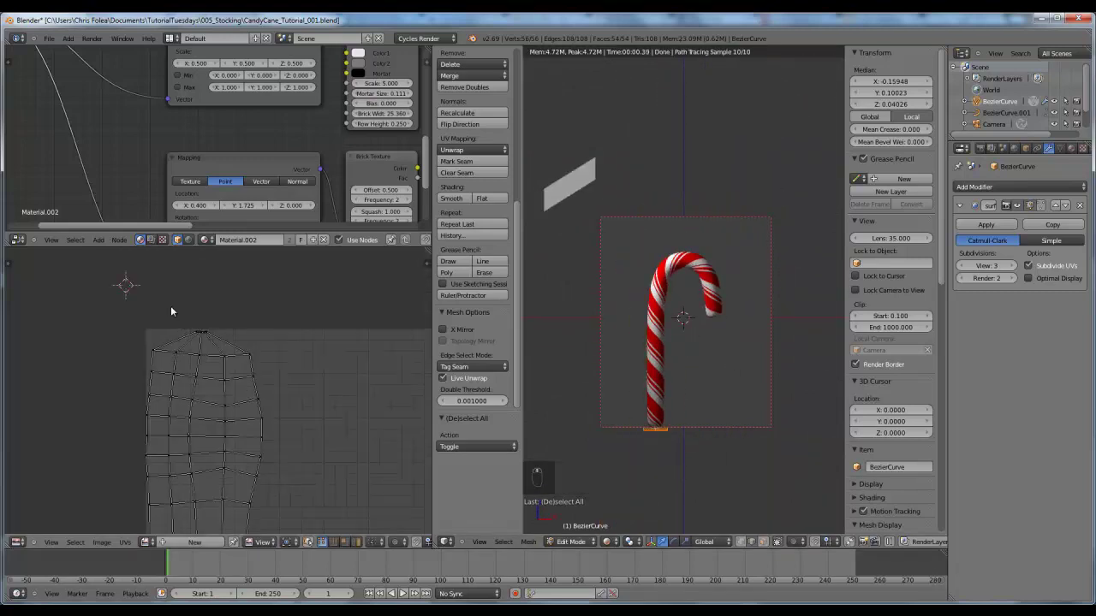
Zoom into the cane's UV layout strip in the UV editor
{"action": "key", "text": "s"}
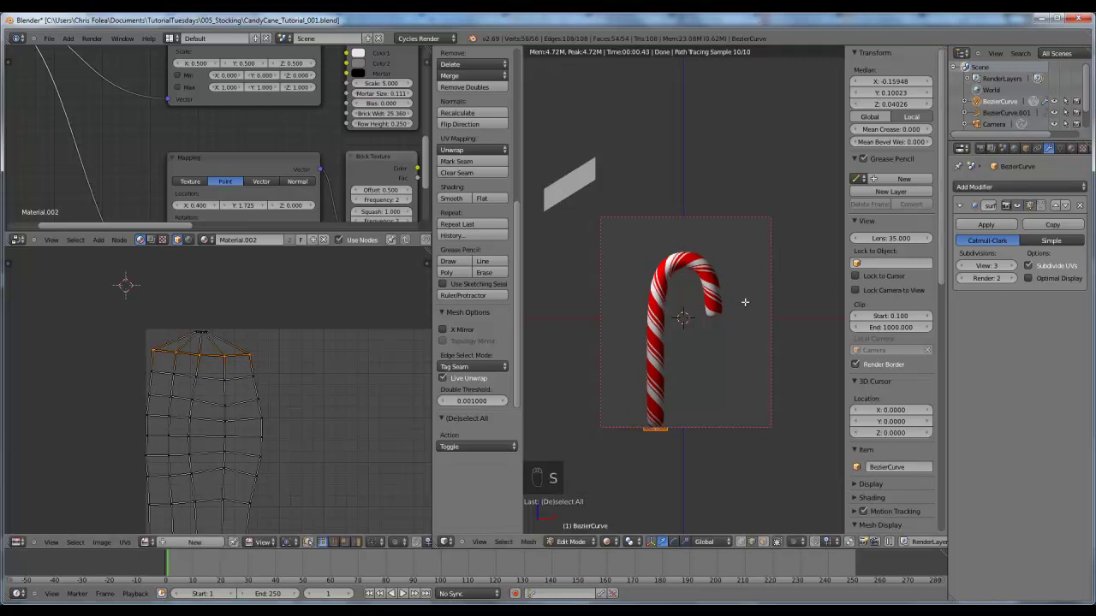
{"action": "key", "text": "s"}
{"action": "left_click", "coordinate": [292, 357]}
{"action": "key", "text": "s"}
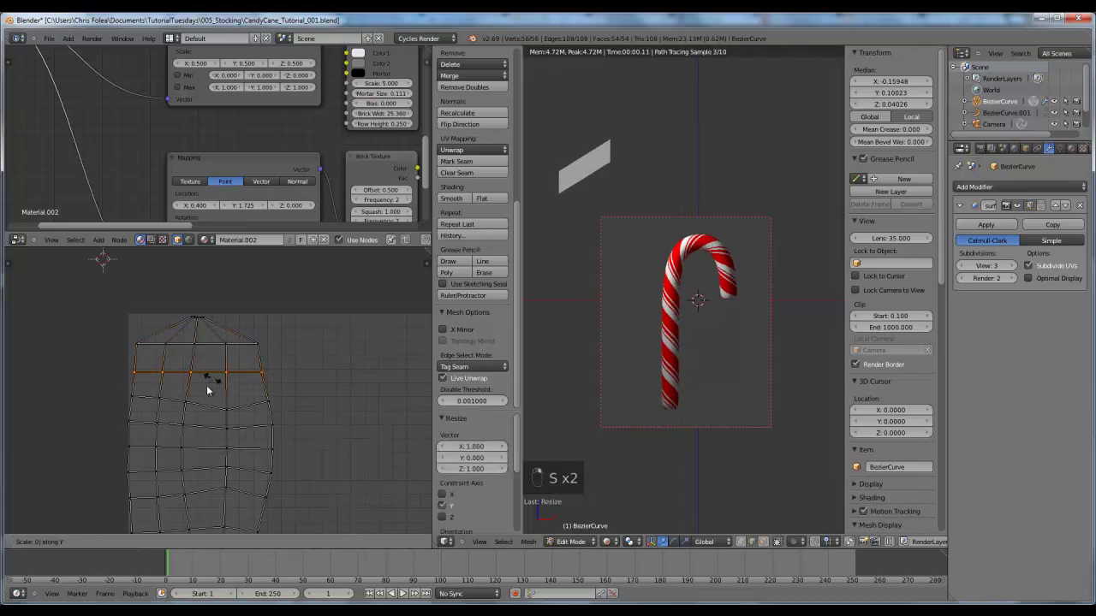
{"action": "key", "text": "s"}
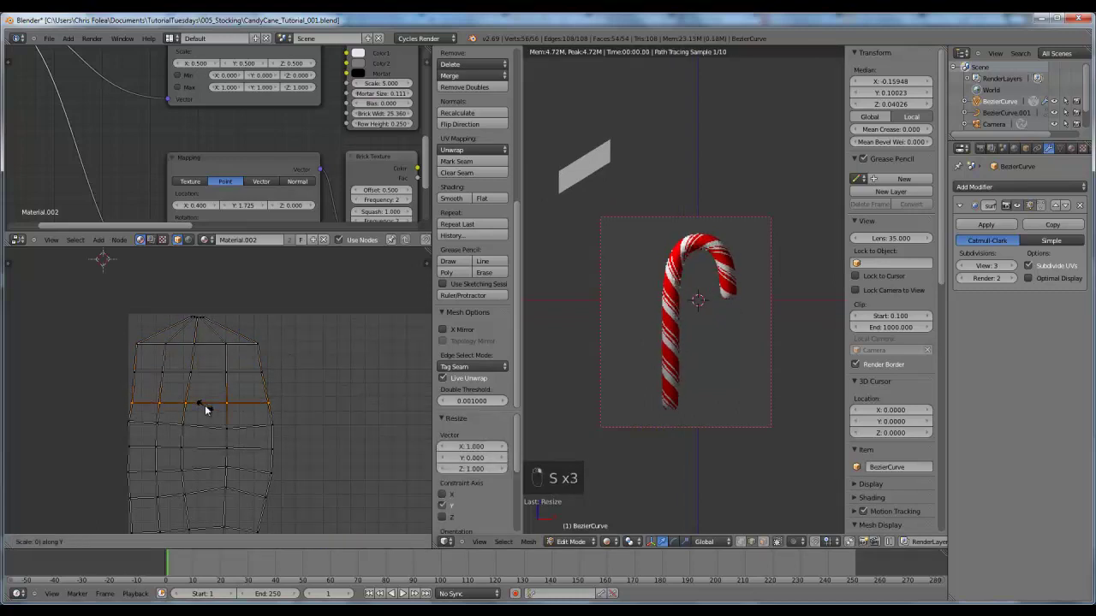
{"action": "key", "text": "s"}
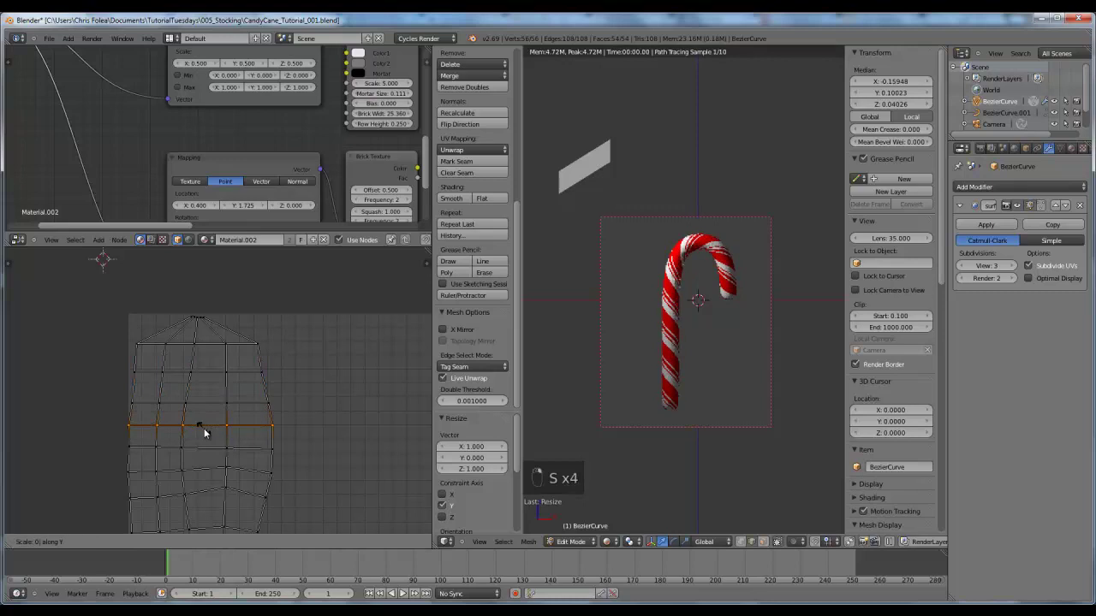
{"action": "key", "text": "s"}
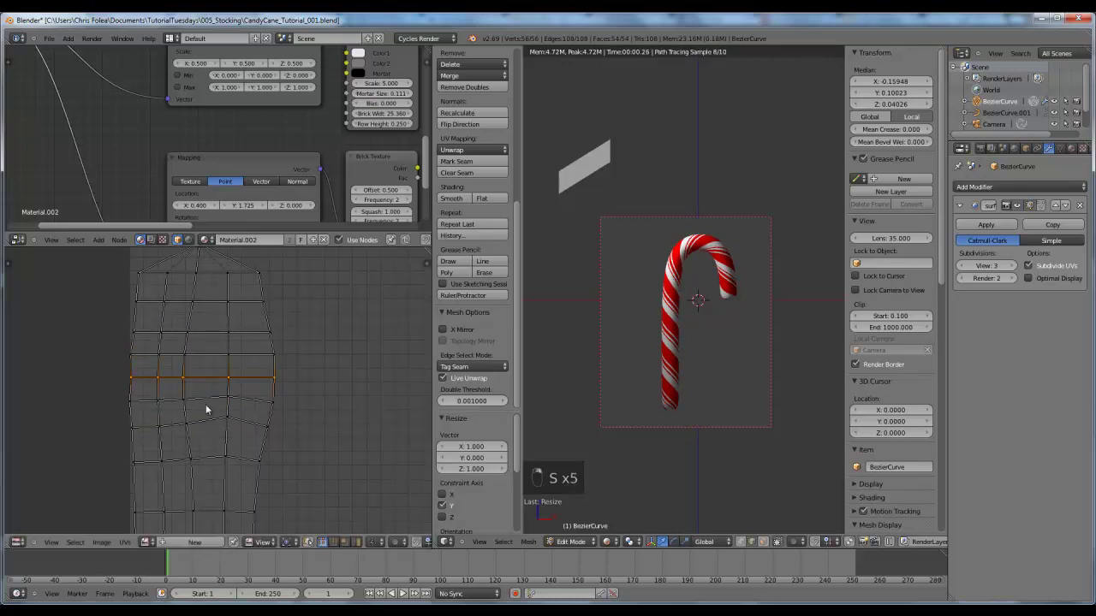
{"action": "key", "text": "s"}
{"action": "key", "text": "s"}
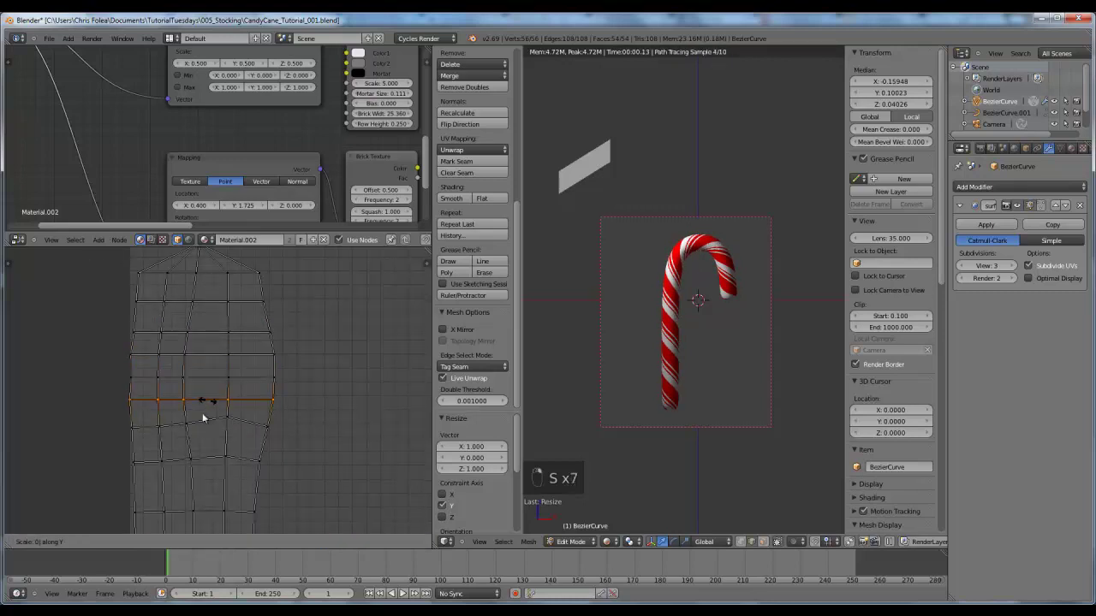
{"action": "key", "text": "s"}
{"action": "key", "text": "s"}
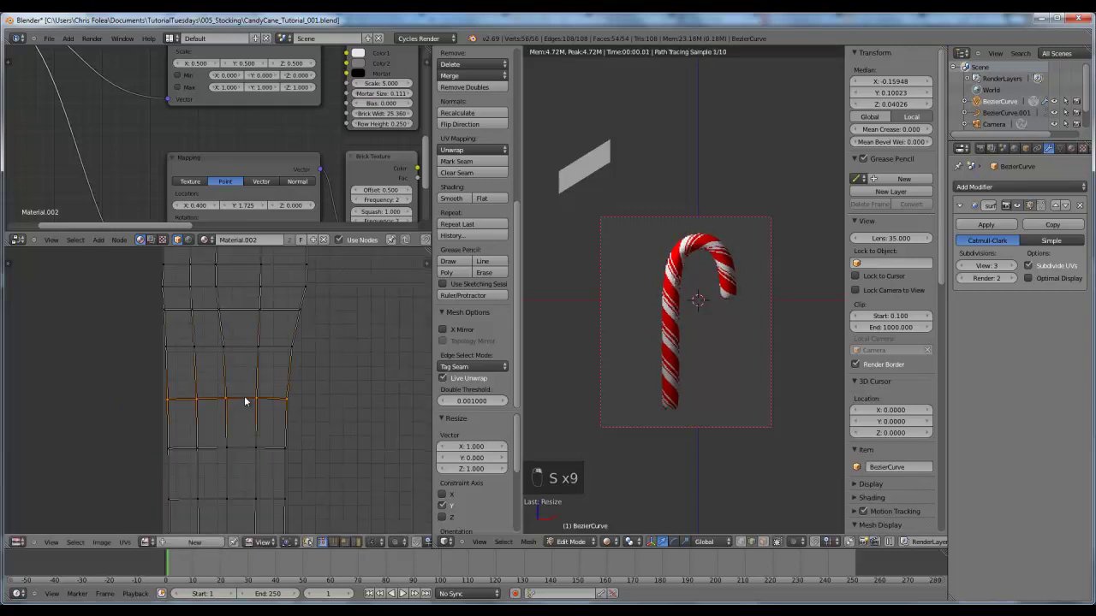
{"action": "key", "text": "s"}
Select the middle and left columns of UV vertices in the layout
{"action": "left_click", "coordinate": [242, 438]}
{"action": "left_click_drag", "start_coordinate": [252, 361], "coordinate": [249, 409]}
{"action": "key", "text": "s"}
{"action": "key", "text": "s"}
{"action": "key", "text": "s"}
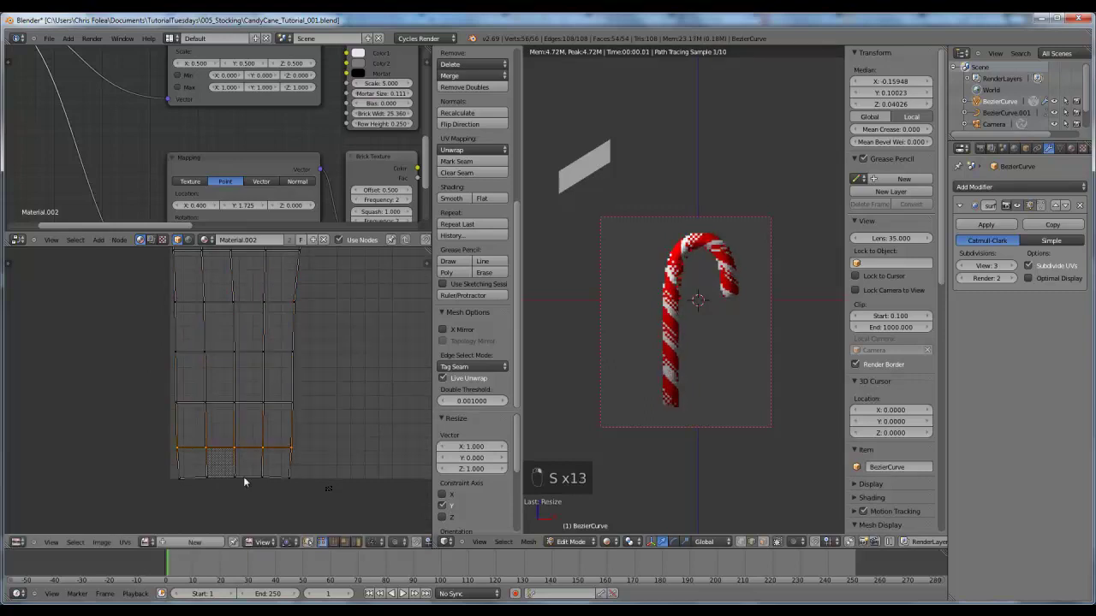
{"action": "key", "text": "s"}
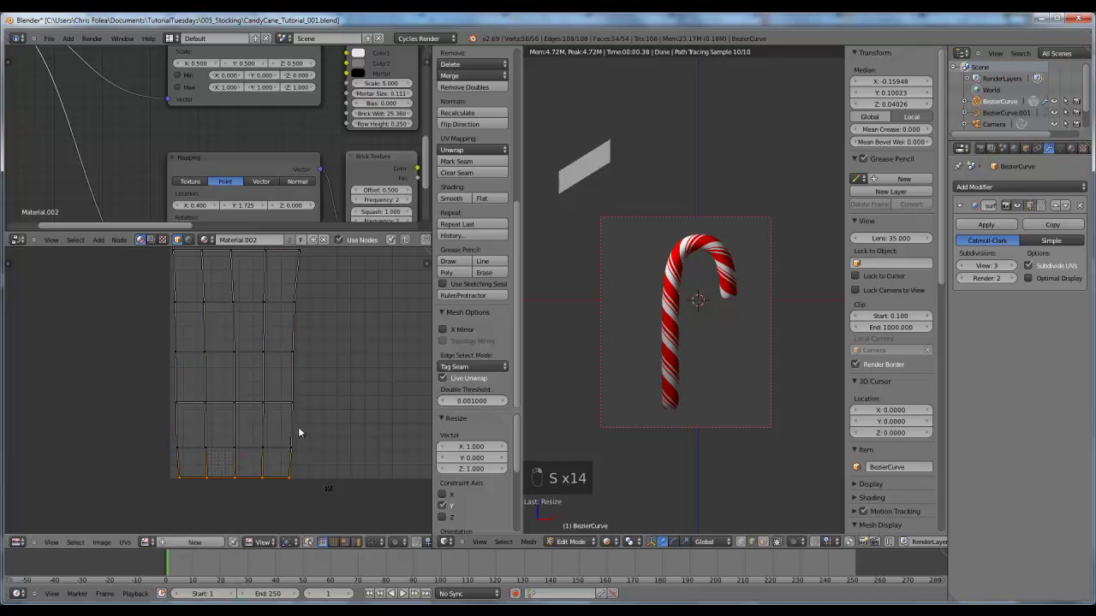
{"action": "key", "text": "s"}
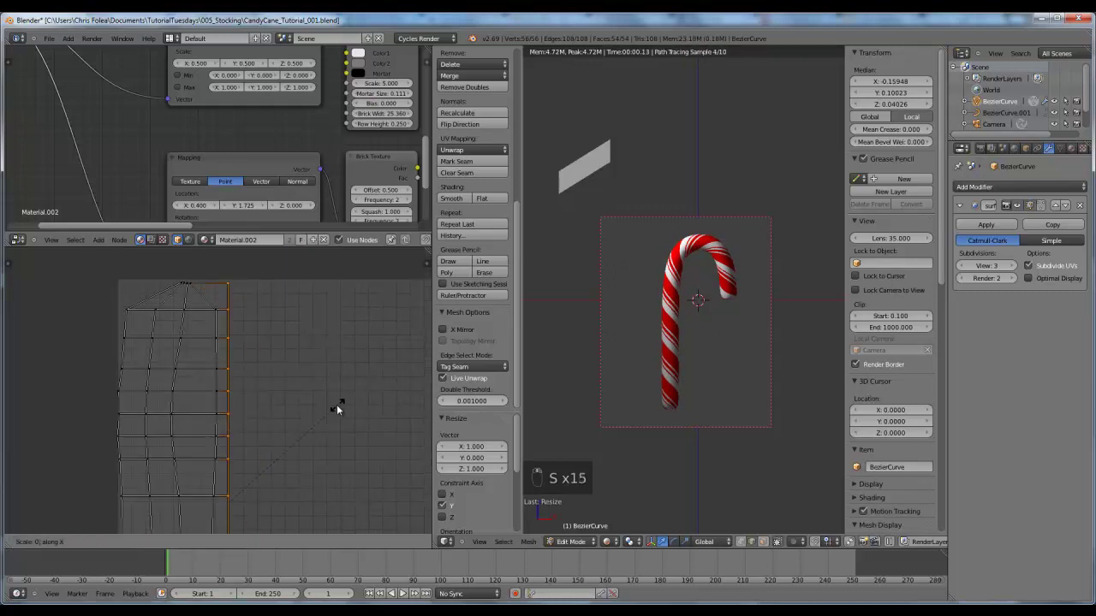
{"action": "key", "text": "s"}
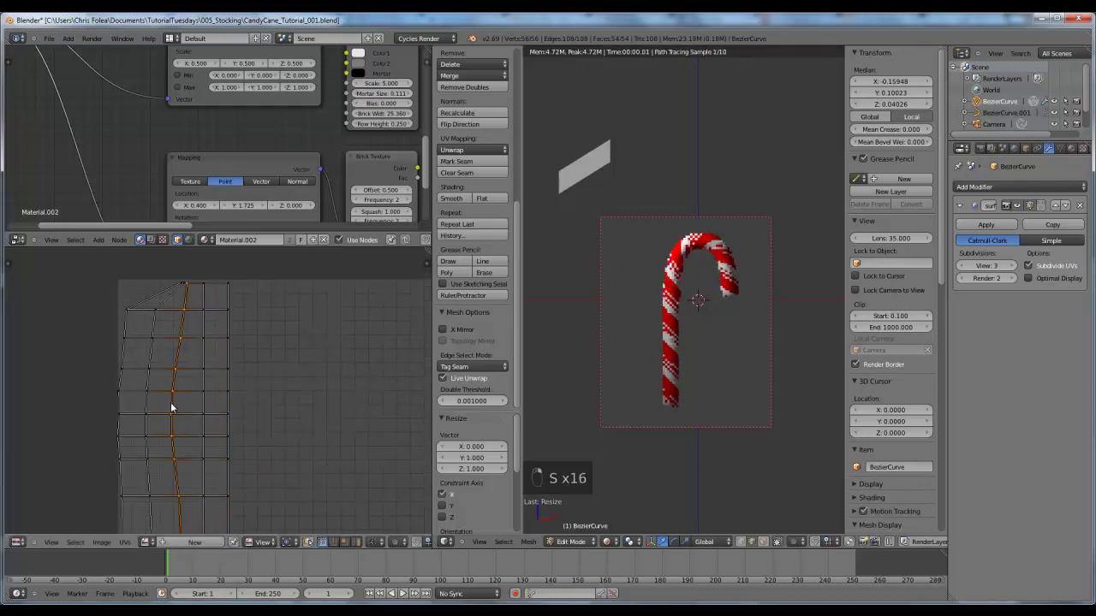
{"action": "key", "text": "s"}
{"action": "key", "text": "s"}
{"action": "key", "text": "s"}
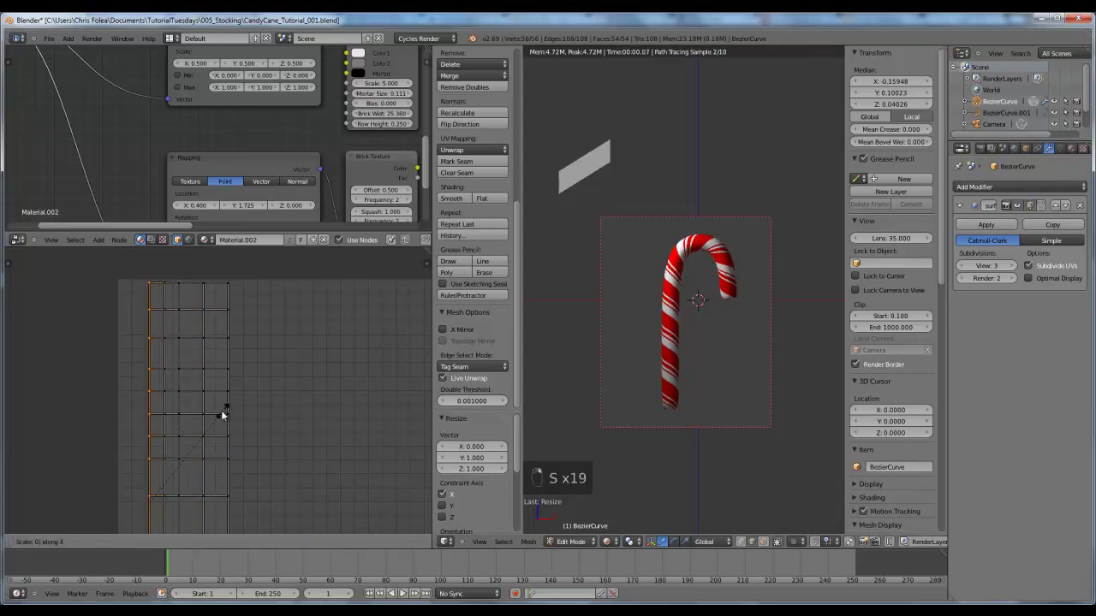
Reselect the whole cane mesh, inspect the hook, and toggle out of and back into Edit Mode
{"action": "key", "text": "a"}
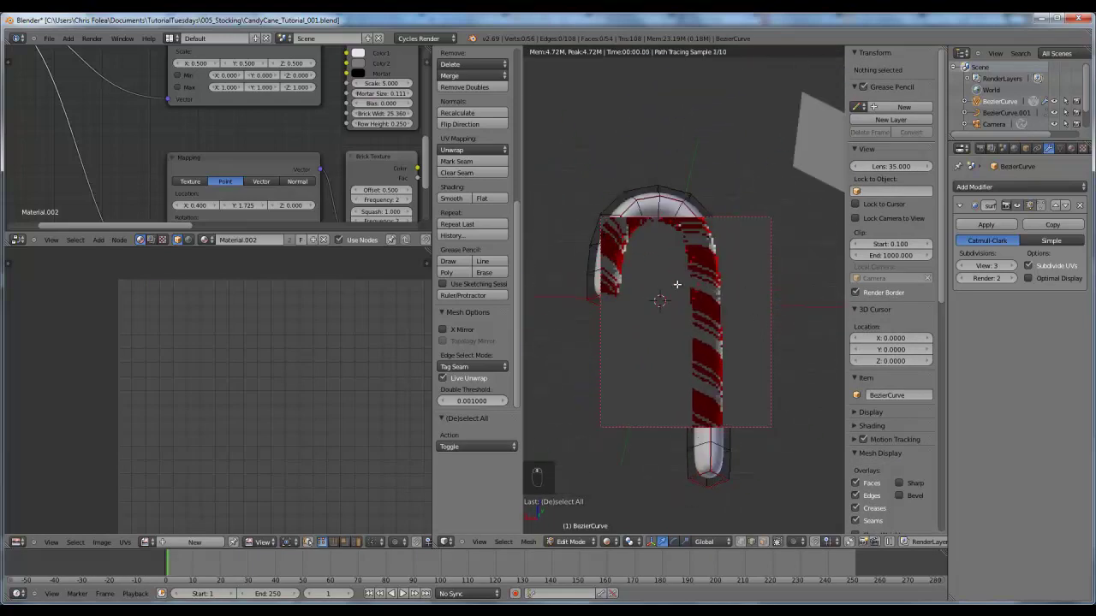
{"action": "key", "text": "a"}
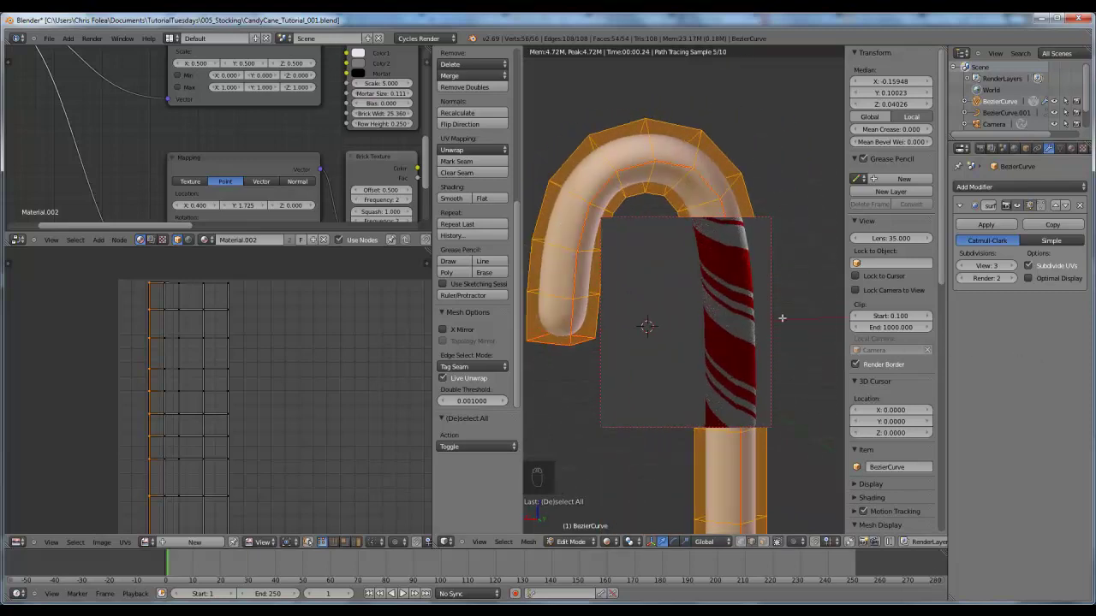
{"action": "key", "text": "a"}
{"action": "key", "text": "a"}
{"action": "key", "text": "a"}
{"action": "key", "text": "a"}
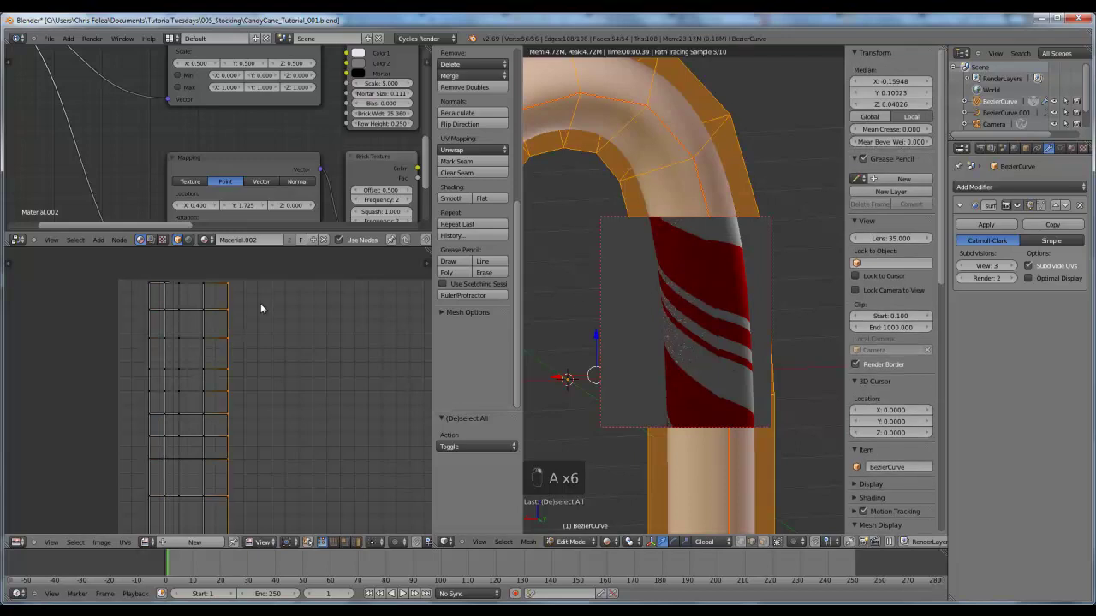
{"action": "key", "text": "g"}
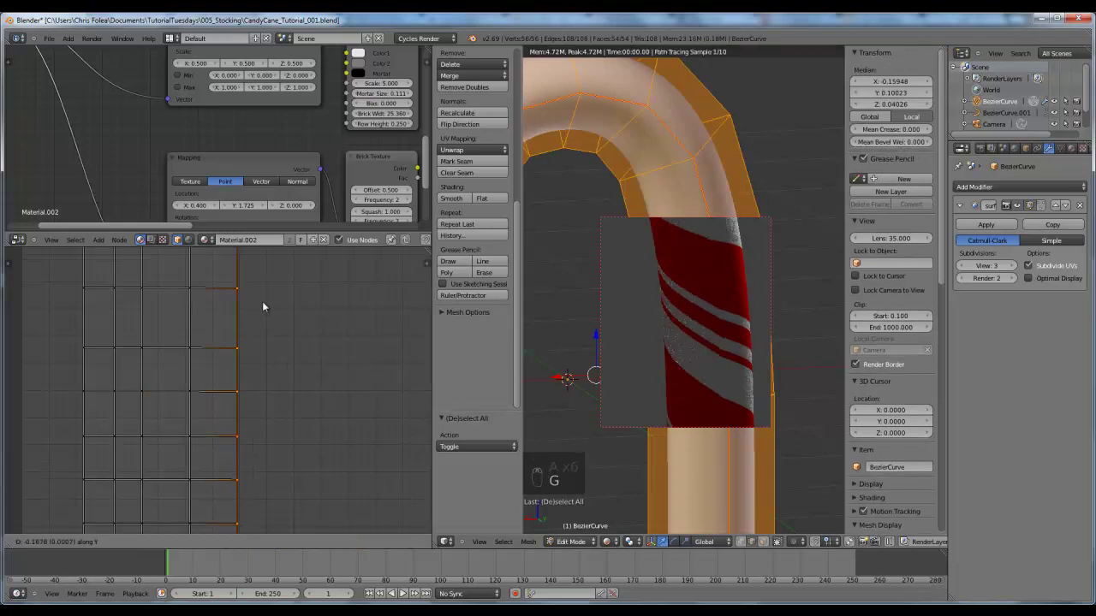
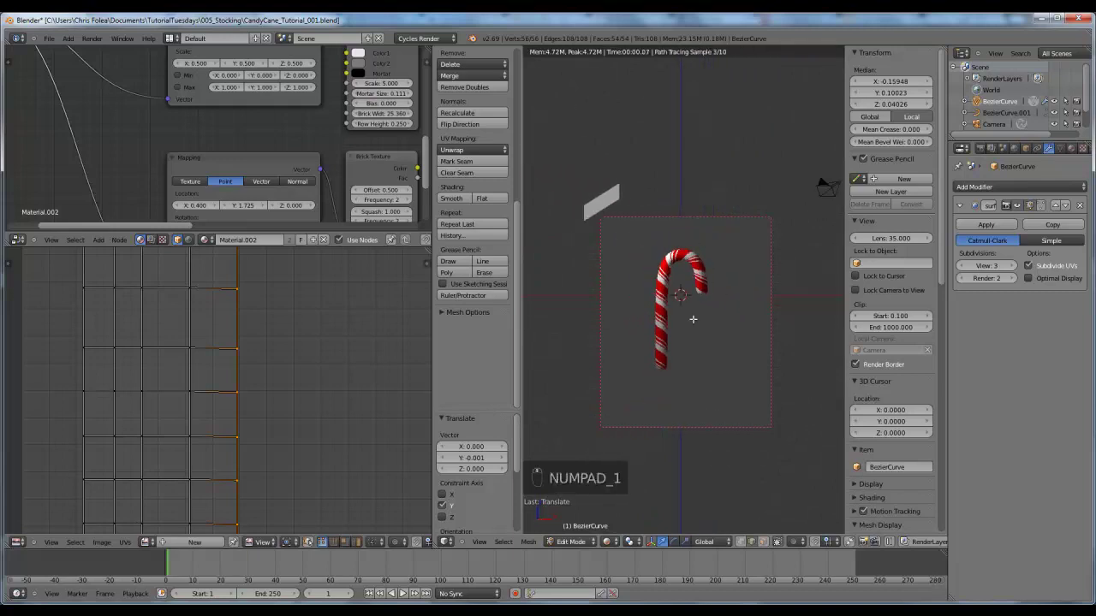
{"action": "key", "text": "Tab"}
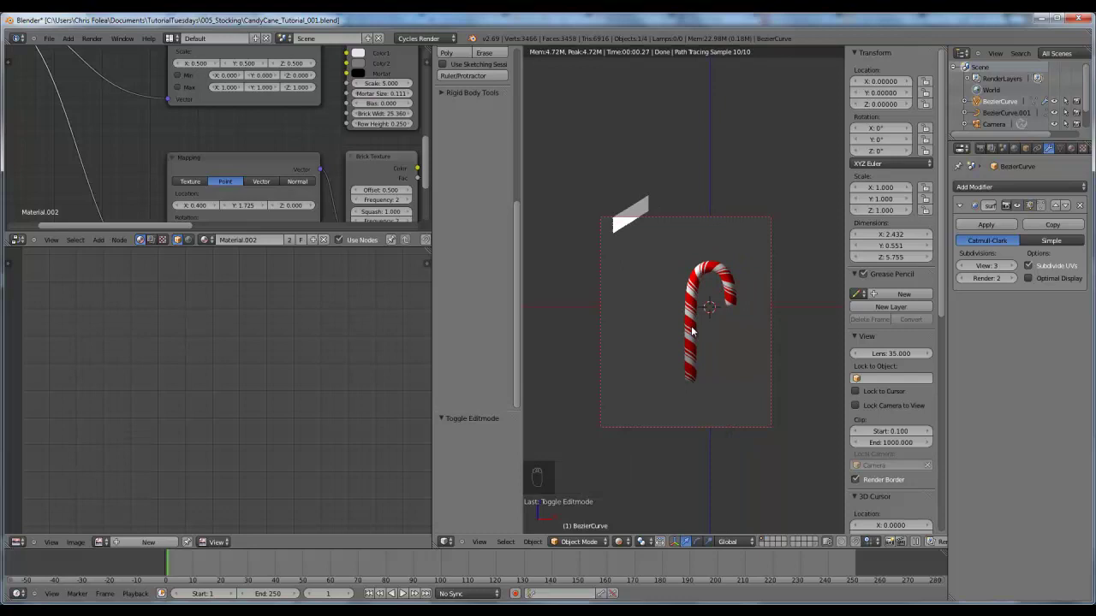
{"action": "key", "text": "Tab"}
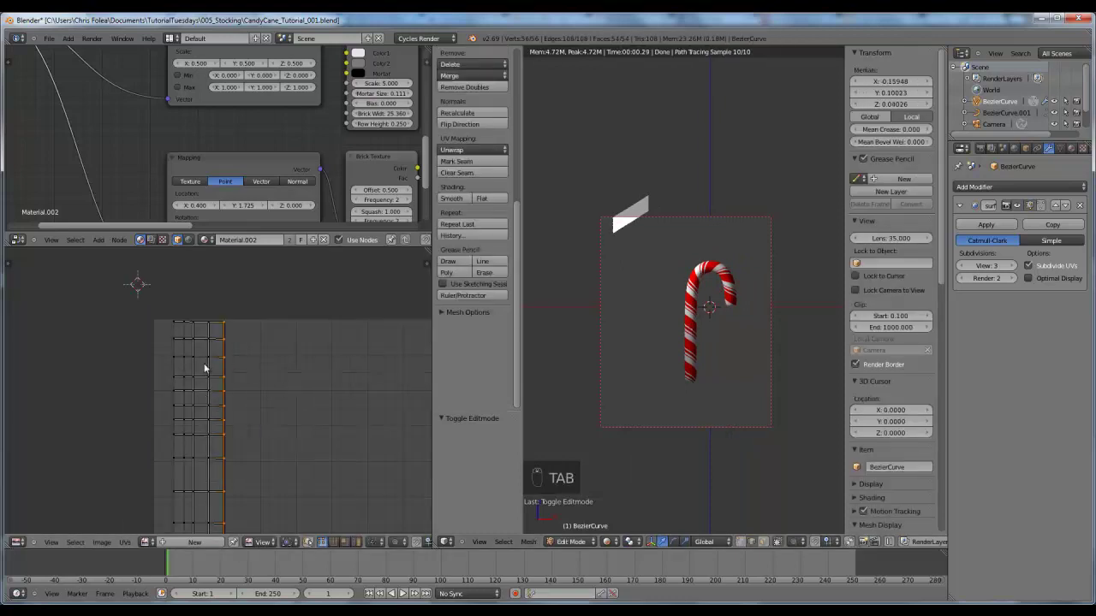
Add a mesh plane, scale it up and move it down along Z beneath the candy cane
{"action": "key", "text": "a"}
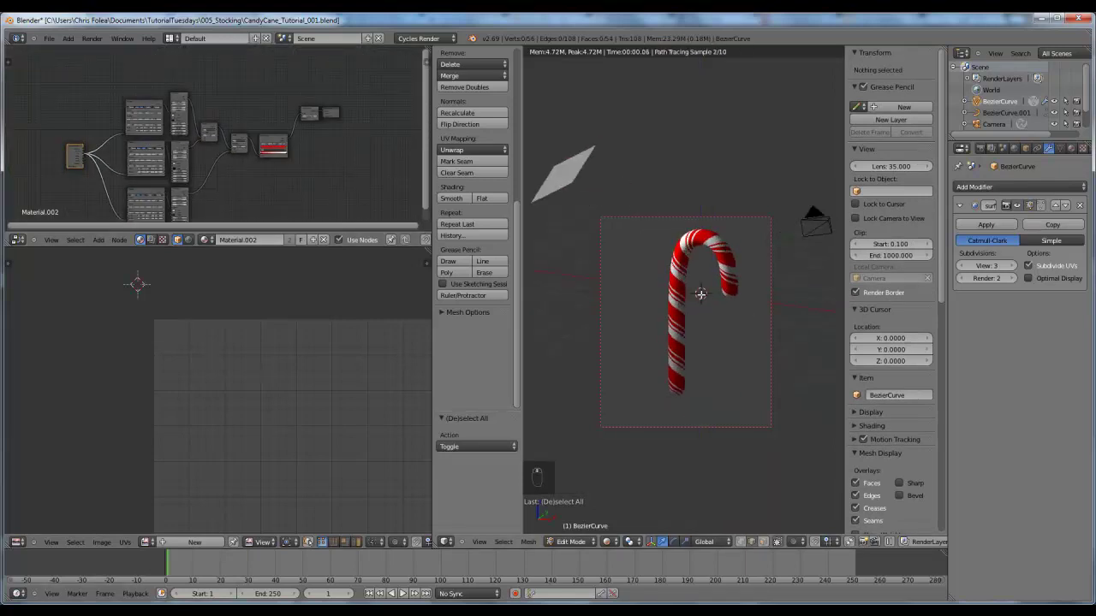
{"action": "key", "text": "Tab"}
{"action": "key", "text": "shift+a"}
{"action": "key", "text": "s"}
{"action": "key", "text": "s"}
{"action": "key", "text": "g"}
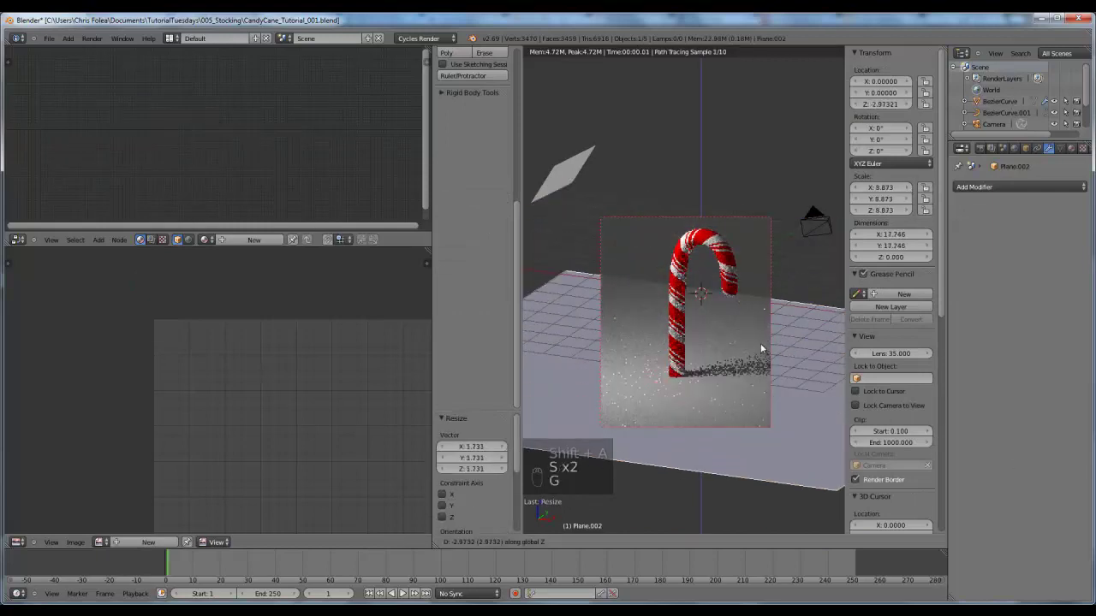
{"action": "key", "text": "g"}
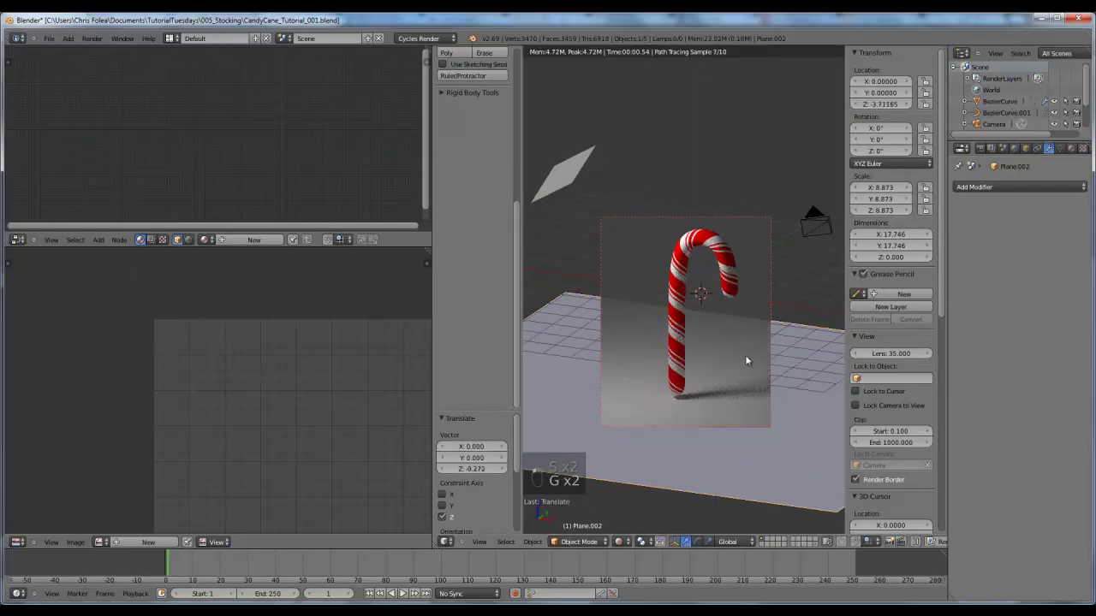
{"action": "key", "text": "KP_1"}
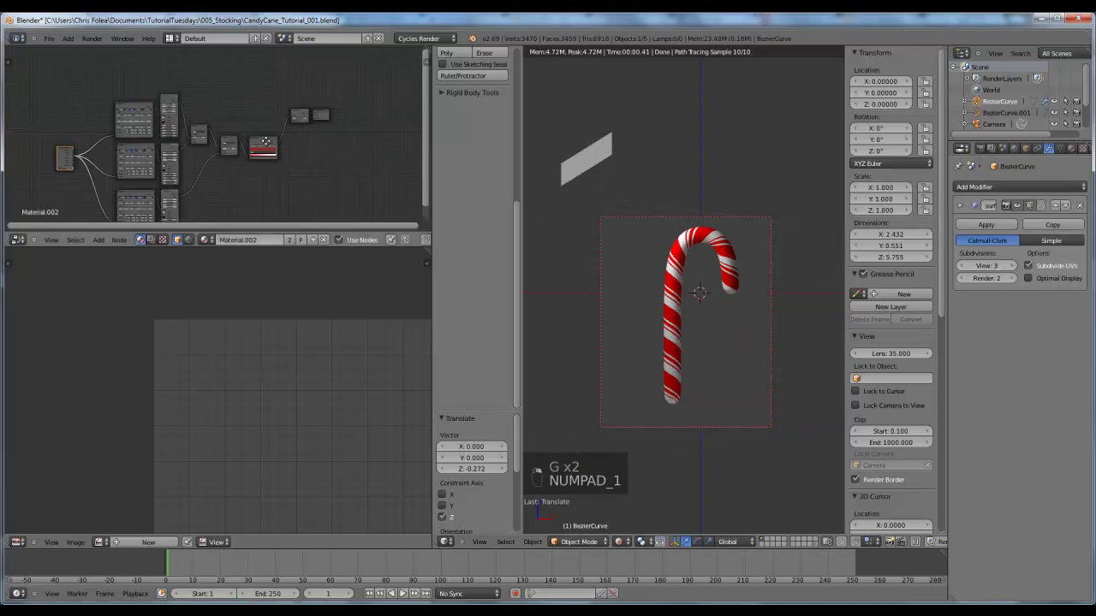
Rearrange the cane's shader nodes to make room beside the Mix Shader
{"action": "key", "text": "g"}
{"action": "key", "text": "a"}
{"action": "right_click", "coordinate": [317, 173]}
{"action": "key", "text": "g"}
{"action": "key", "text": "shift+a"}
{"action": "key", "text": "g"}
{"action": "key", "text": "shift+a"}
{"action": "left_click_drag", "start_coordinate": [239, 141], "coordinate": [230, 168]}
{"action": "left_click", "coordinate": [208, 164]}
{"action": "left_click_drag", "start_coordinate": [209, 164], "coordinate": [247, 124]}
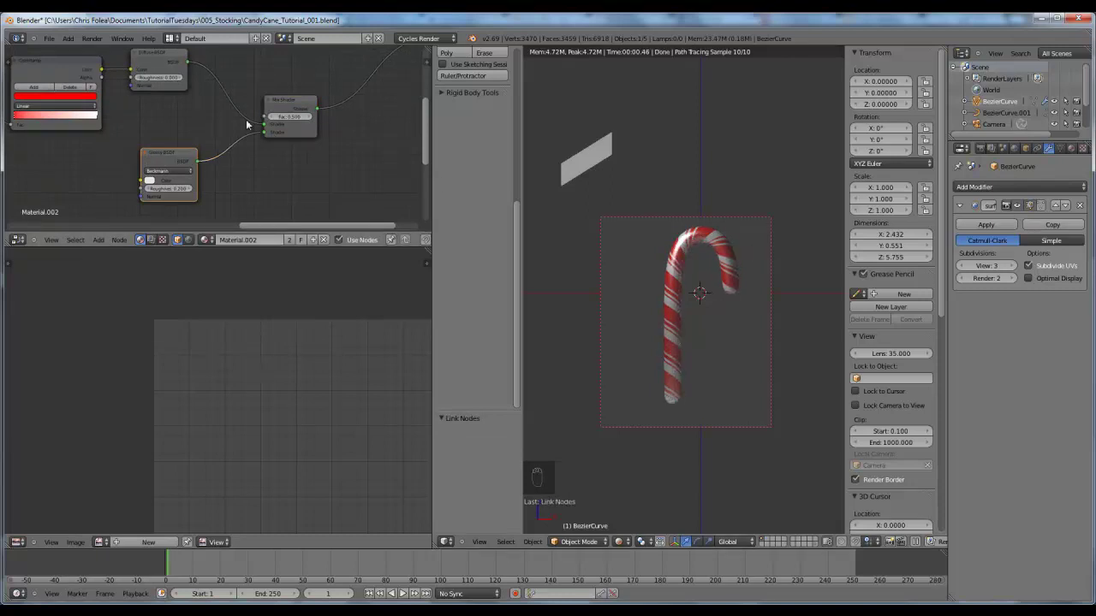
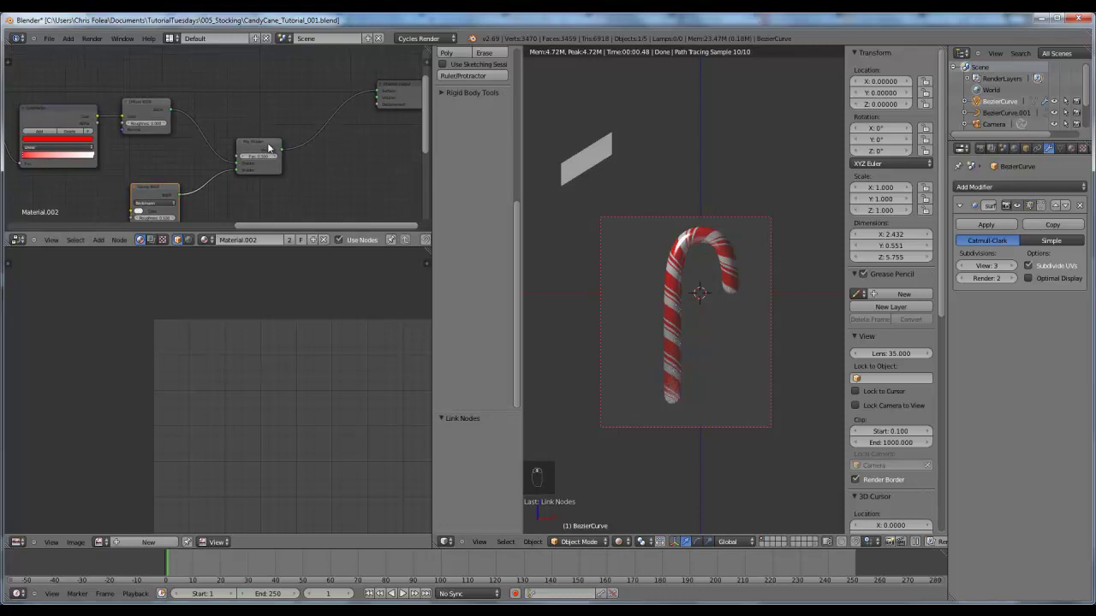
Add an Input node and connect its output to the Mix Shader's Fac socket
{"action": "left_click_drag", "start_coordinate": [145, 217], "coordinate": [203, 113]}
{"action": "key", "text": "g"}
{"action": "key", "text": "g"}
{"action": "key", "text": "shift+a"}
{"action": "left_click", "coordinate": [203, 113]}
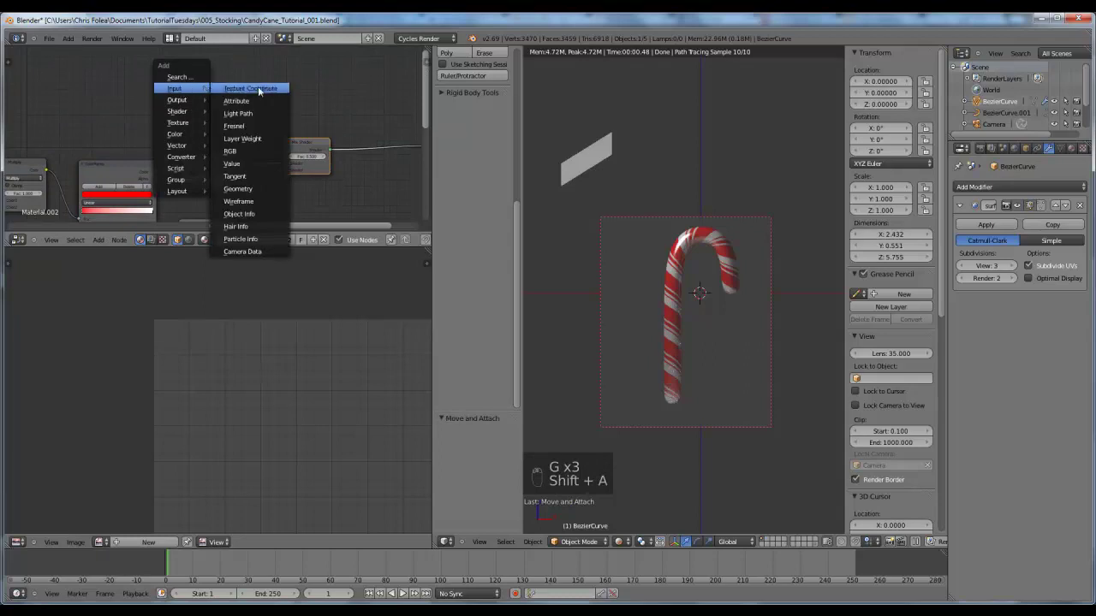
{"action": "left_click_drag", "start_coordinate": [177, 95], "coordinate": [290, 162]}
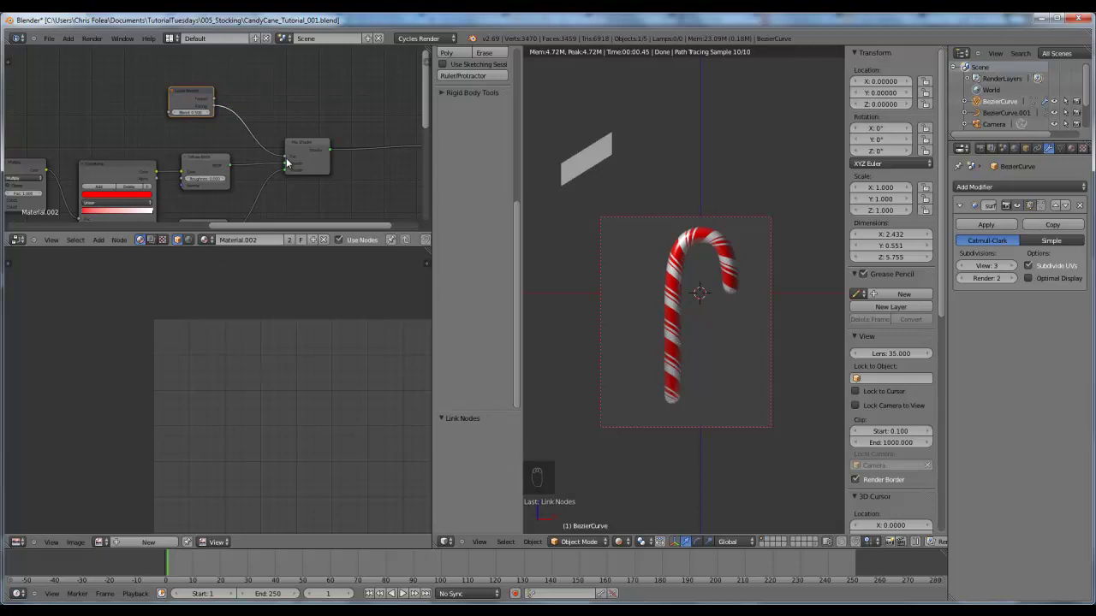
Orbit around the cane to check it against the sky environment lighting in the preview
{"action": "middle_click", "coordinate": [690, 305]}
{"action": "key", "text": "KP_1"}
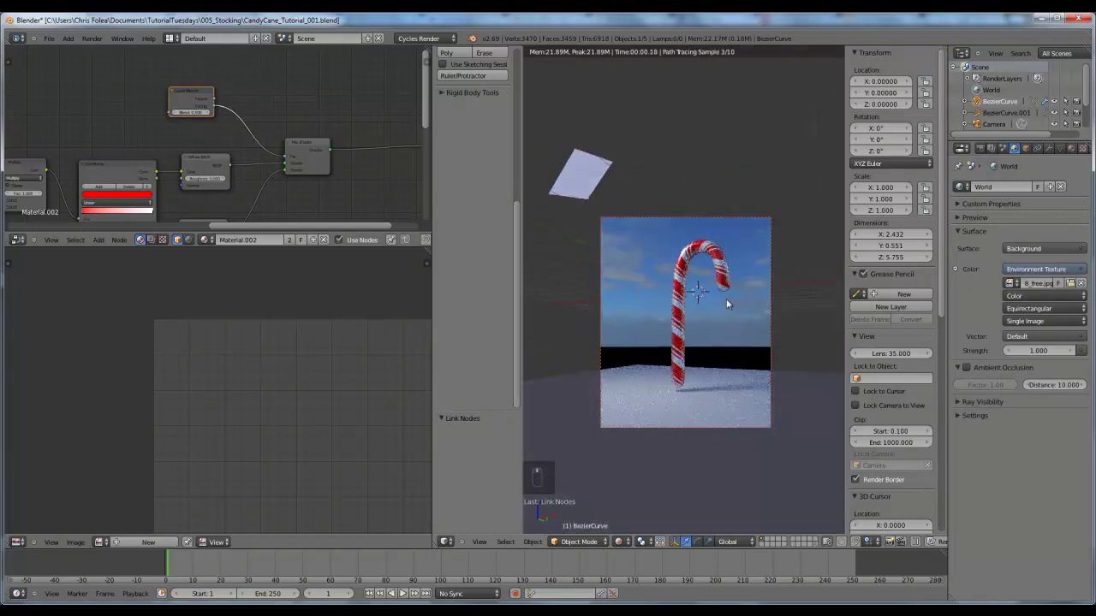
{"action": "middle_click", "coordinate": [705, 348]}
{"action": "middle_click", "coordinate": [706, 397]}
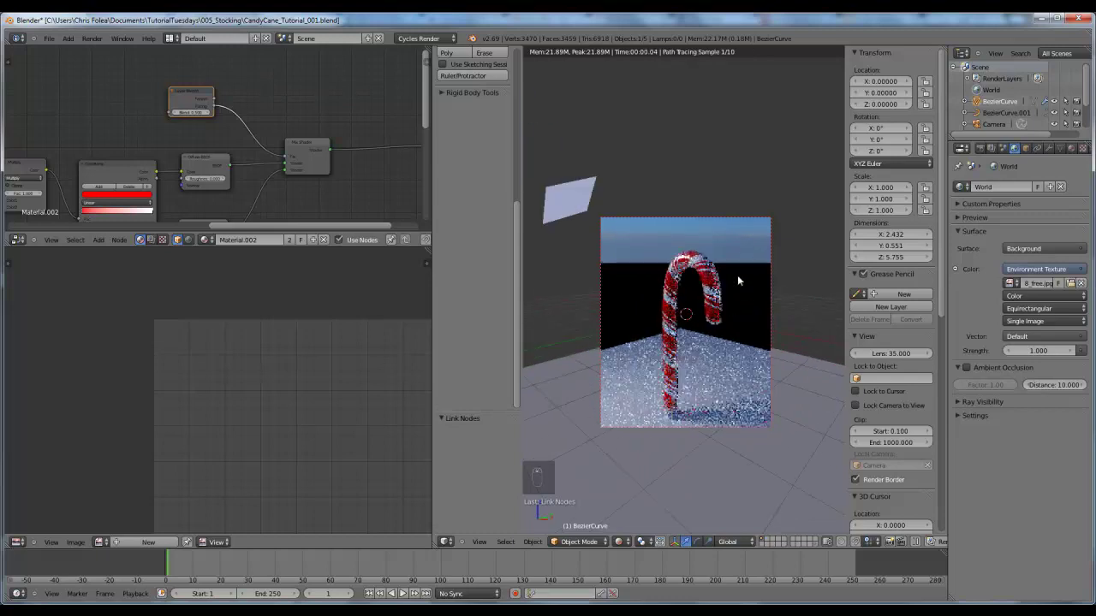
Rearrange the cane material's nodes and remove a stray duplicated node before adding new shaders
{"action": "key", "text": "KP_1"}
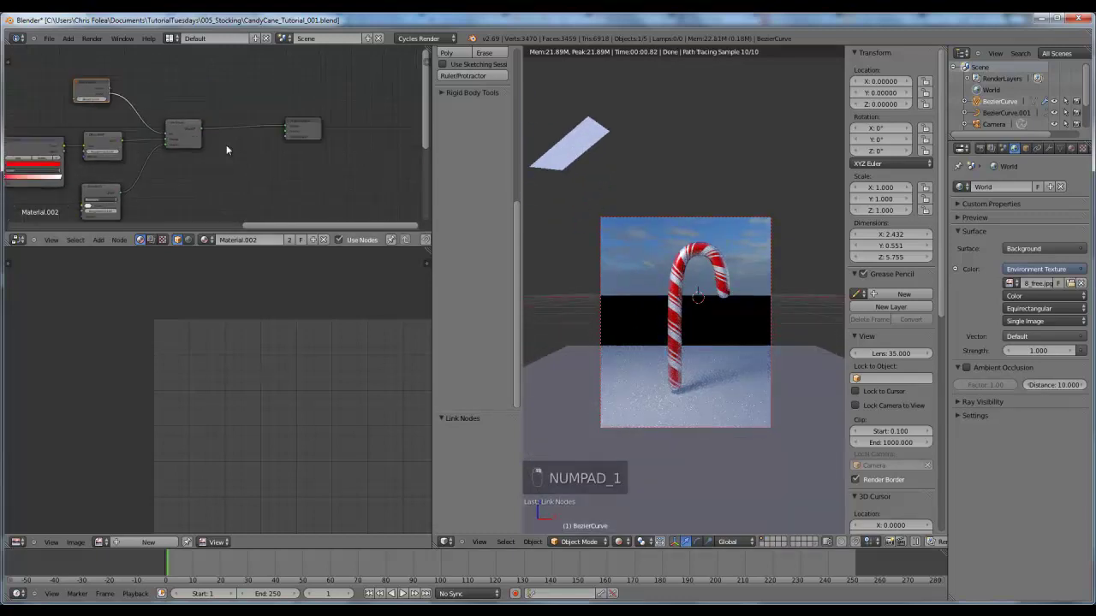
{"action": "key", "text": "g"}
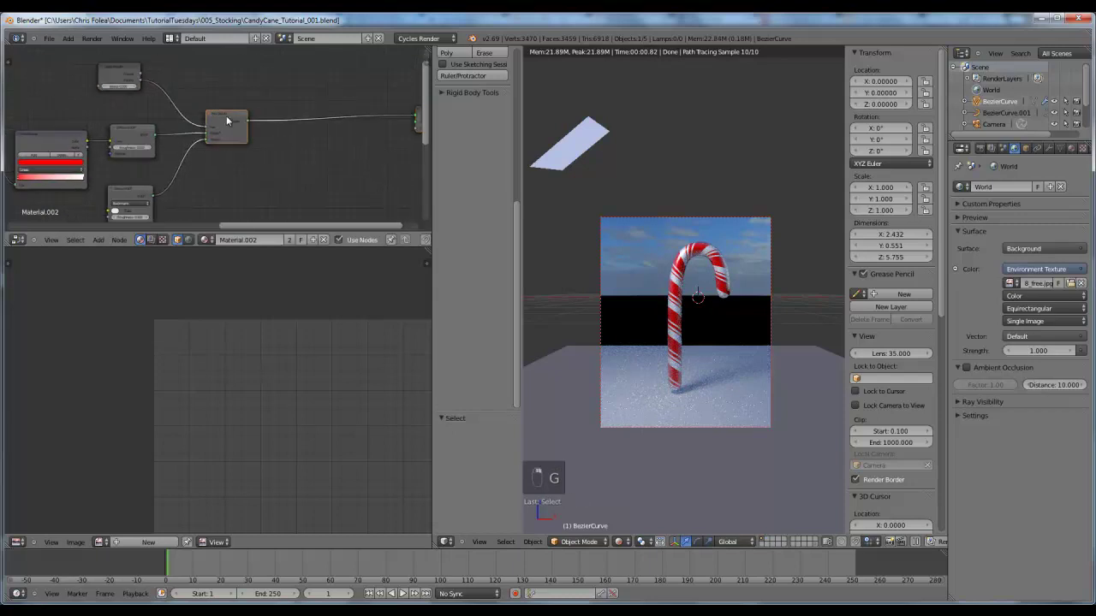
{"action": "key", "text": "g"}
{"action": "key", "text": "shift+d"}
{"action": "key", "text": "g"}
{"action": "left_click", "coordinate": [321, 145]}
{"action": "key", "text": "shift+a"}
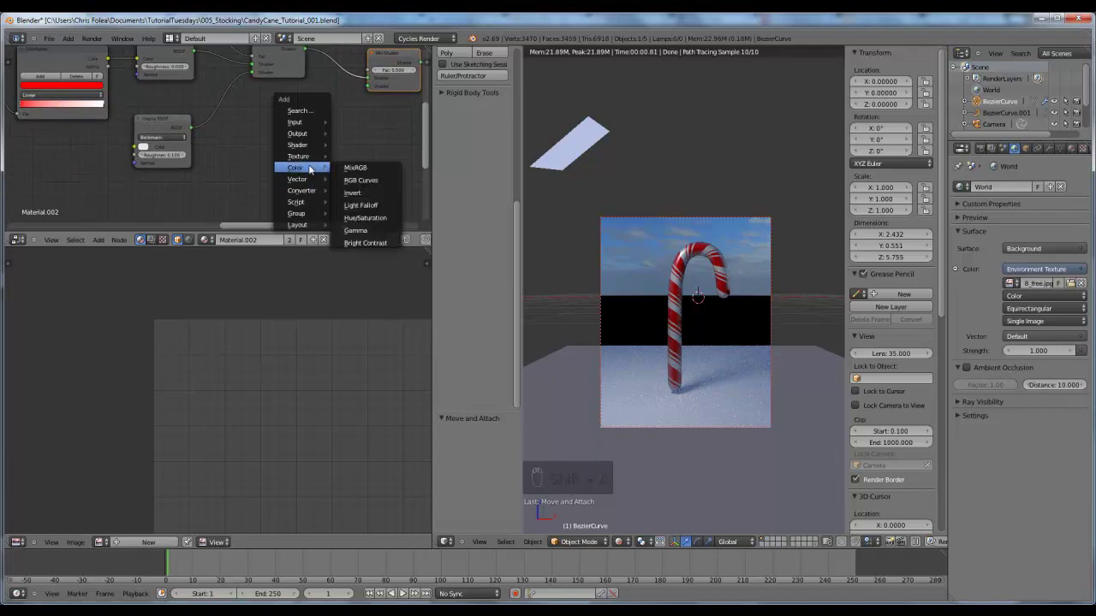
{"action": "left_click", "coordinate": [355, 103]}
{"action": "key", "text": "Delete"}
{"action": "left_click", "coordinate": [377, 105]}
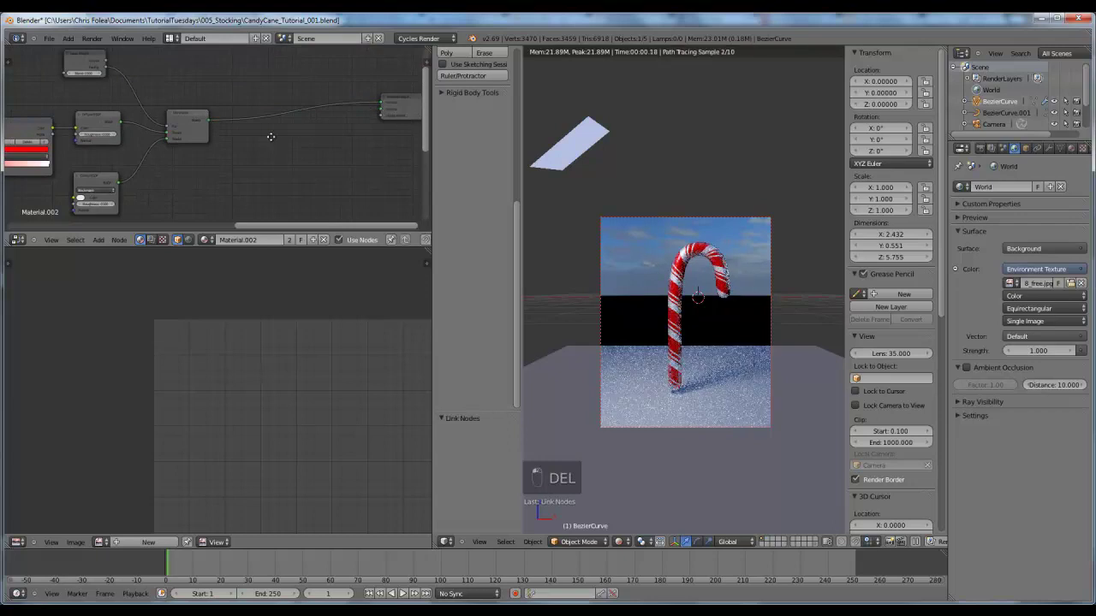
Add an Add Shader node and a Translucent BSDF and place them in the cane material
{"action": "key", "text": "shift+a"}
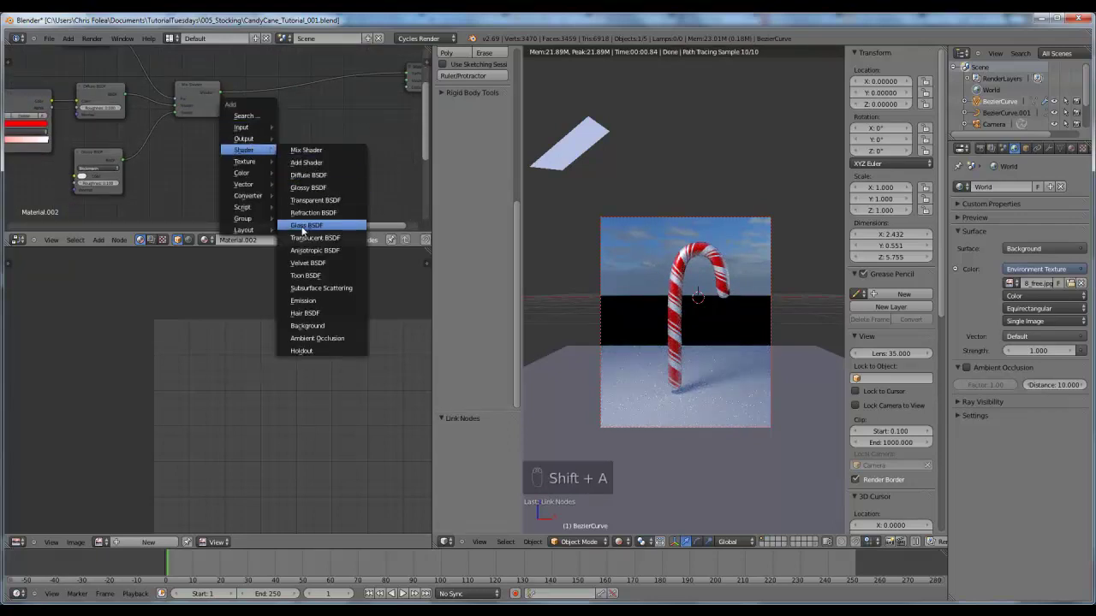
{"action": "key", "text": "g"}
{"action": "left_click_drag", "start_coordinate": [288, 100], "coordinate": [257, 209]}
{"action": "key", "text": "shift+a"}
{"action": "left_click_drag", "start_coordinate": [281, 140], "coordinate": [217, 154]}
{"action": "key", "text": "g"}
Give the Translucent BSDF a pale pink colour and wire it through the Add Shader into the output
{"action": "right_click", "coordinate": [217, 154]}
{"action": "left_click", "coordinate": [208, 150]}
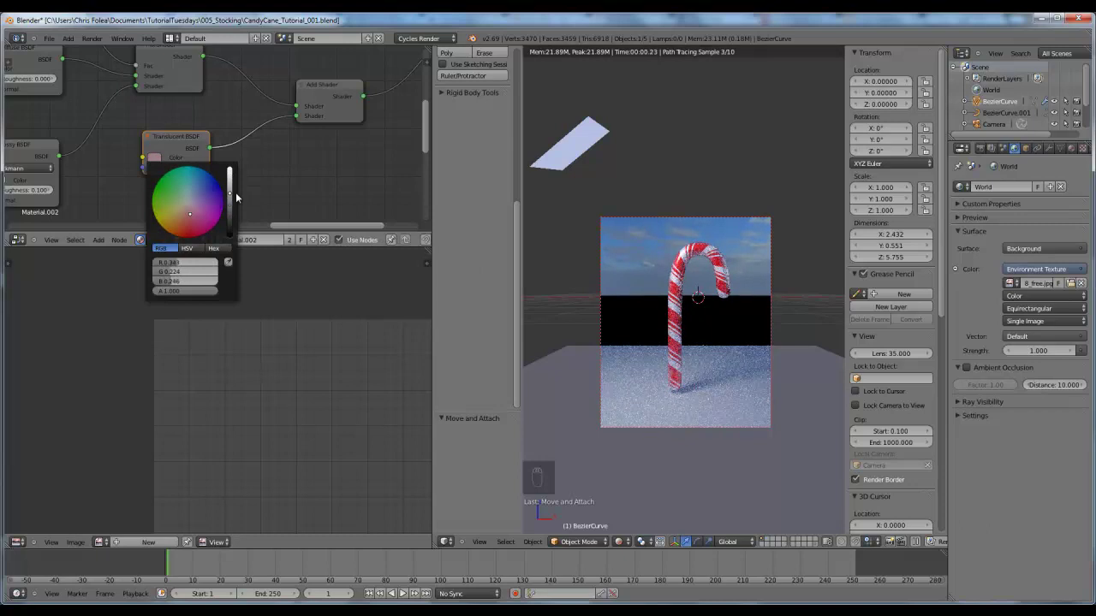
{"action": "middle_click", "coordinate": [783, 289]}
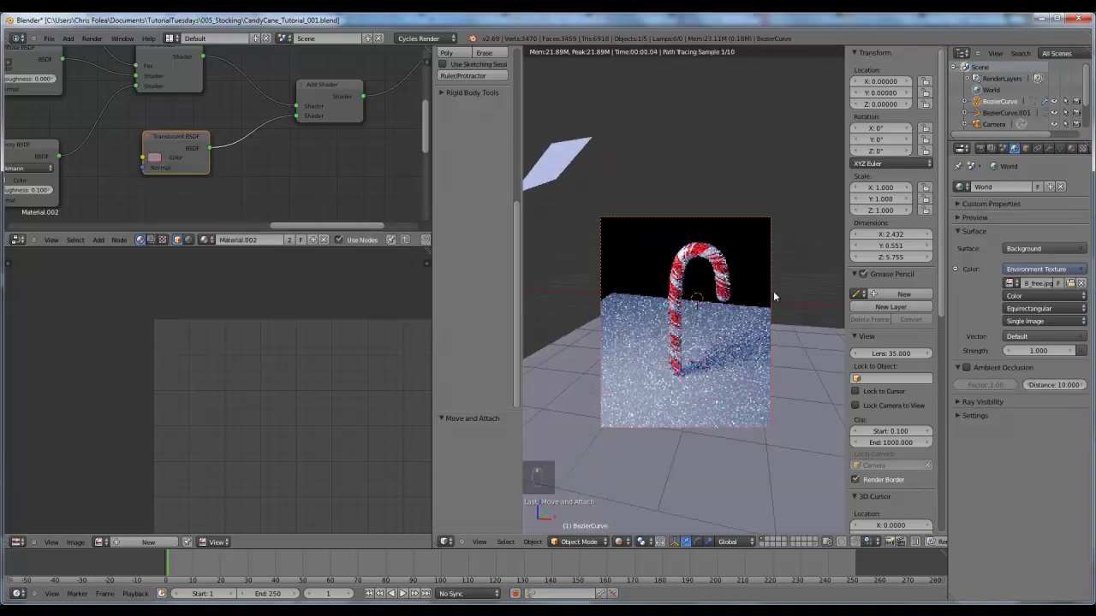
{"action": "left_click_drag", "start_coordinate": [324, 109], "coordinate": [324, 110]}
Add a cube, shrink it small and move it up above the candy cane
{"action": "key", "text": "m"}
{"action": "key", "text": "m"}
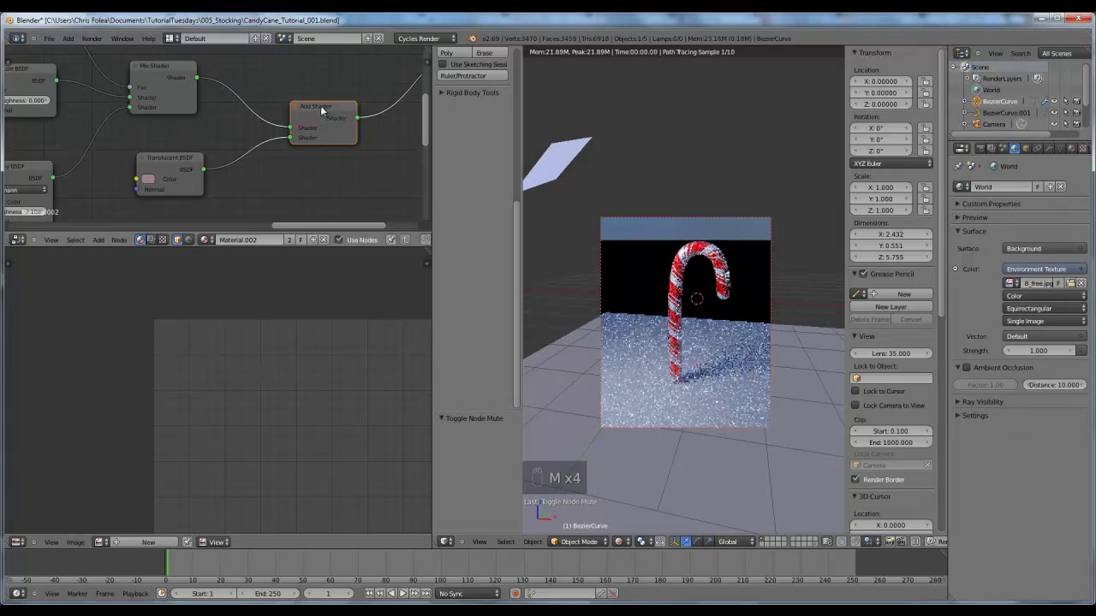
{"action": "key", "text": "shift+a"}
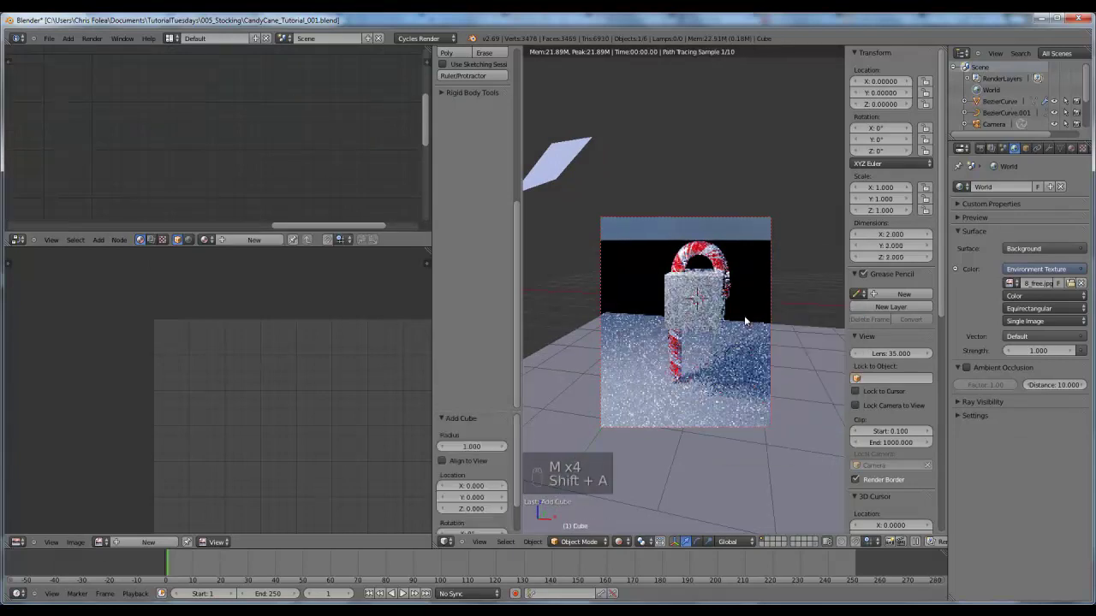
{"action": "key", "text": "g"}
{"action": "left_click", "coordinate": [827, 282]}
{"action": "key", "text": "s"}
{"action": "key", "text": "g"}
{"action": "double_click", "coordinate": [718, 256]}
{"action": "key", "text": "g"}
{"action": "key", "text": "g"}
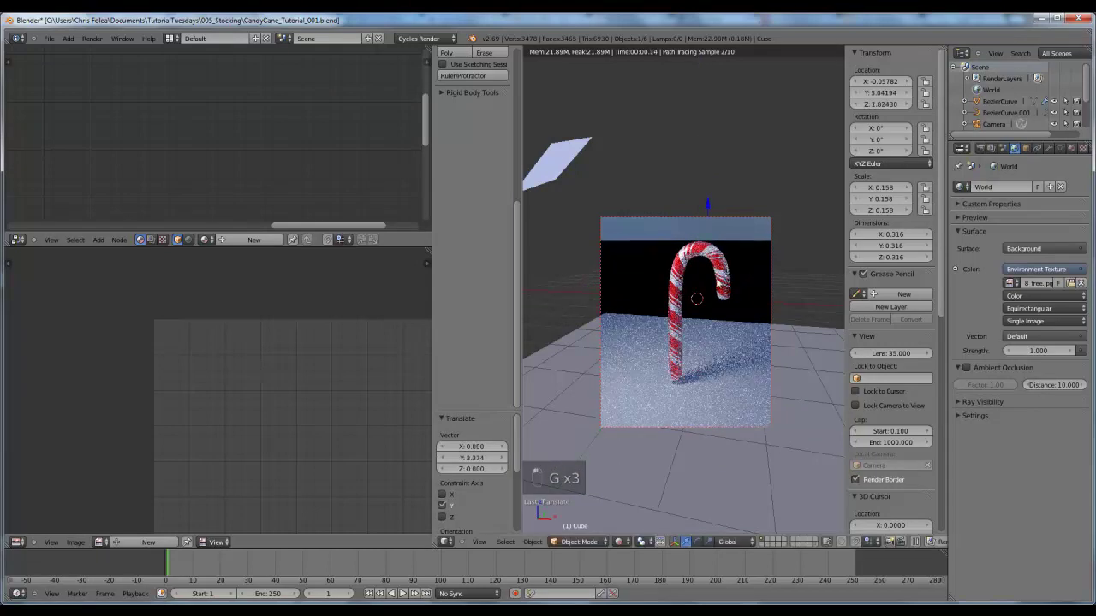
{"action": "key", "text": "g"}
Give the cube a new Emission material and set its strength to 100 so it acts as a lamp
{"action": "left_click", "coordinate": [778, 252]}
{"action": "left_click", "coordinate": [1014, 289]}
{"action": "left_click_drag", "start_coordinate": [1074, 151], "coordinate": [908, 316]}
{"action": "key", "text": "0"}
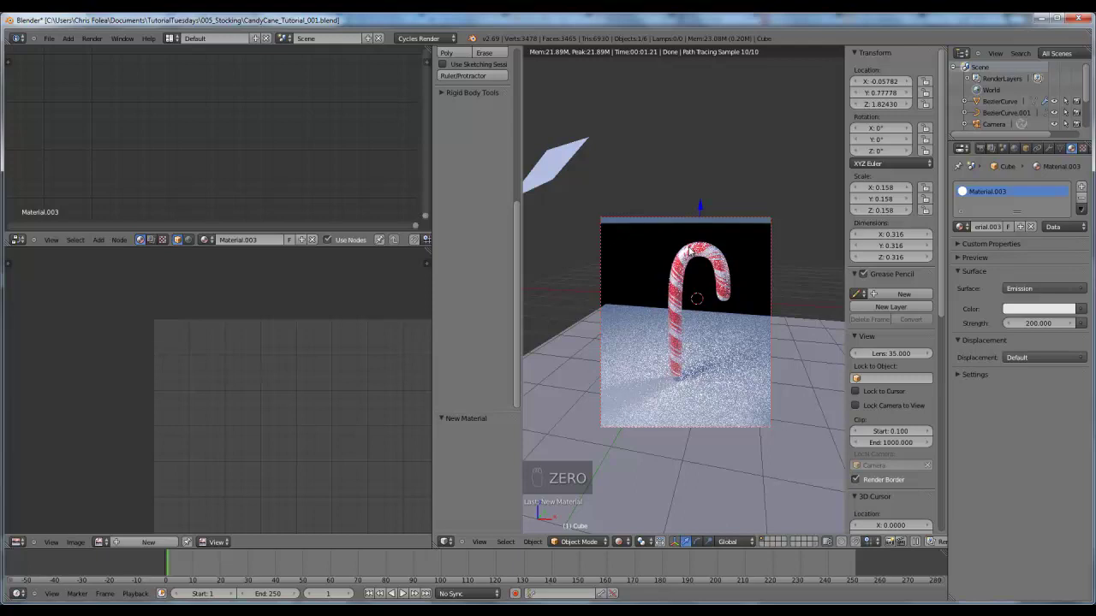
{"action": "left_click_drag", "start_coordinate": [979, 154], "coordinate": [686, 259]}
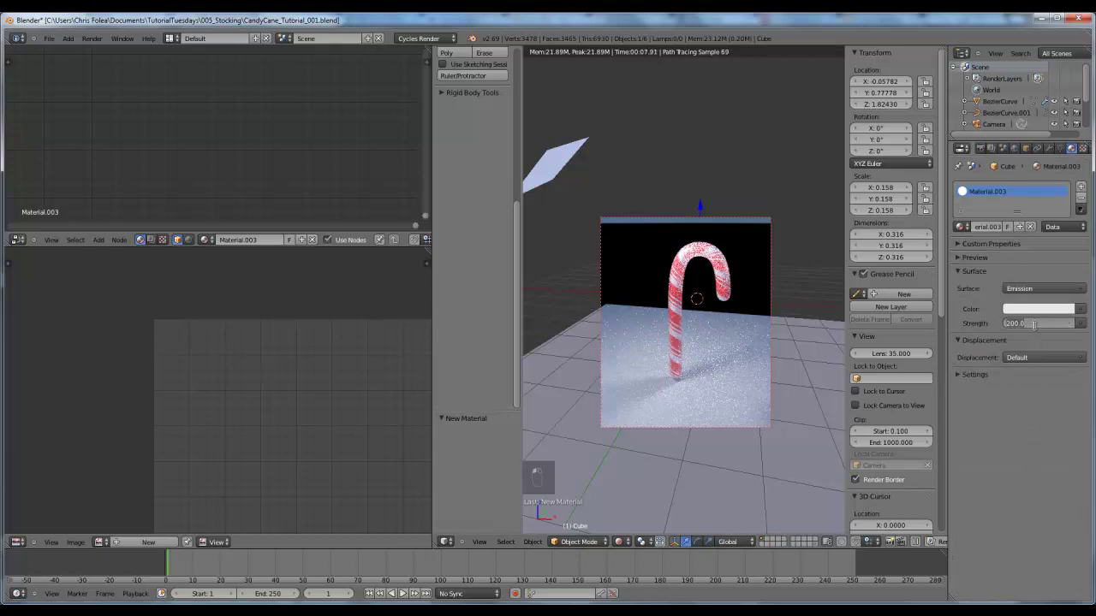
{"action": "left_click_drag", "start_coordinate": [1036, 328], "coordinate": [1037, 329]}
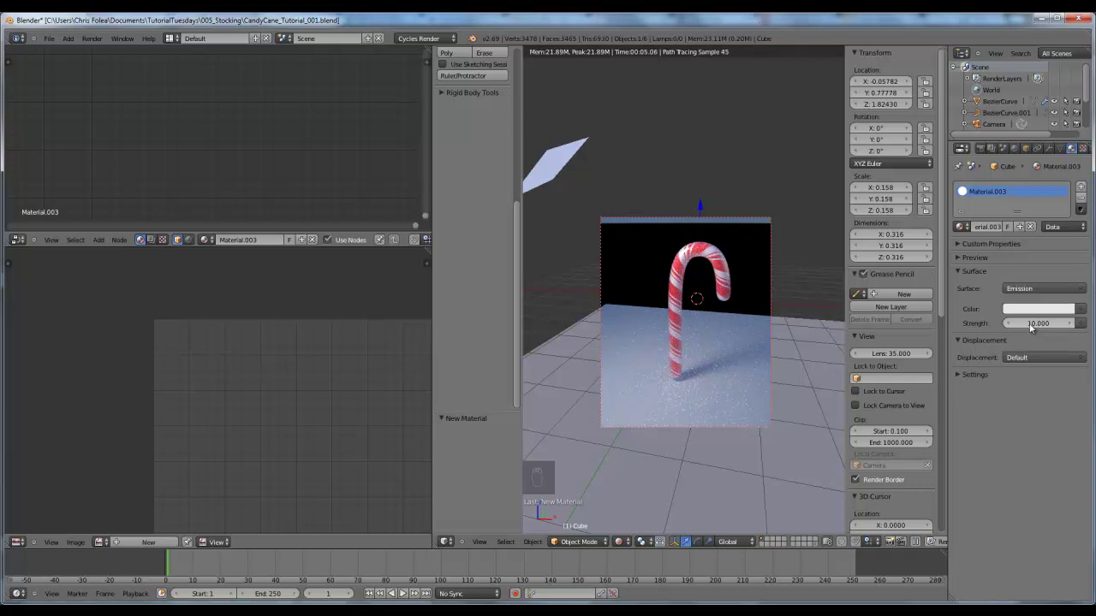
In Render Light Paths, enable No Caustics and set Filter Glossy to 3.00
{"action": "key", "text": "0"}
{"action": "left_click", "coordinate": [1033, 327]}
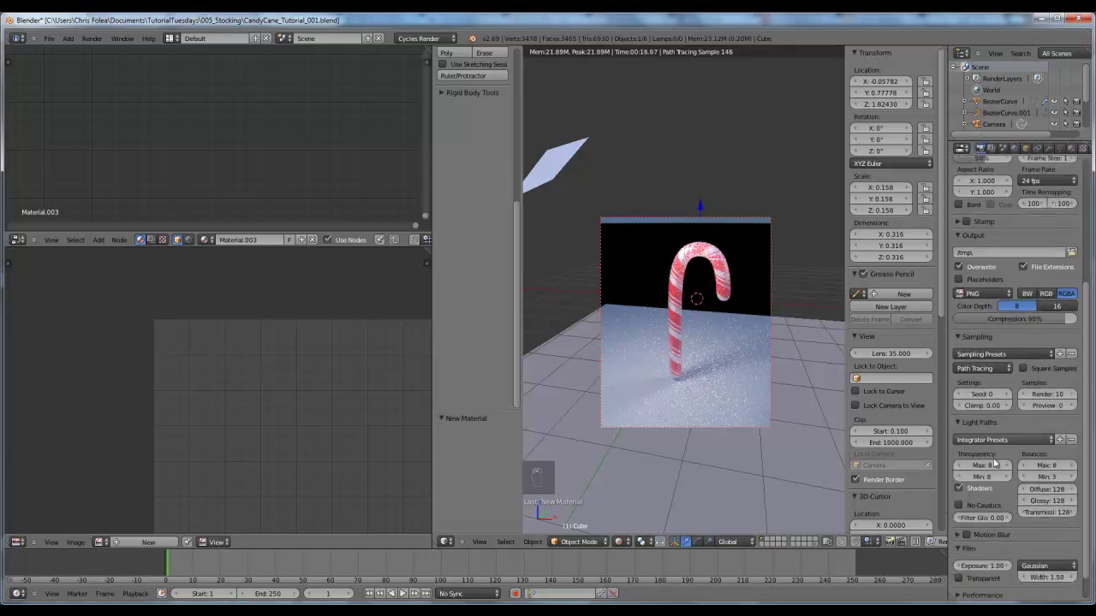
{"action": "left_click_drag", "start_coordinate": [972, 481], "coordinate": [980, 483]}
{"action": "left_click_drag", "start_coordinate": [980, 484], "coordinate": [1000, 482]}
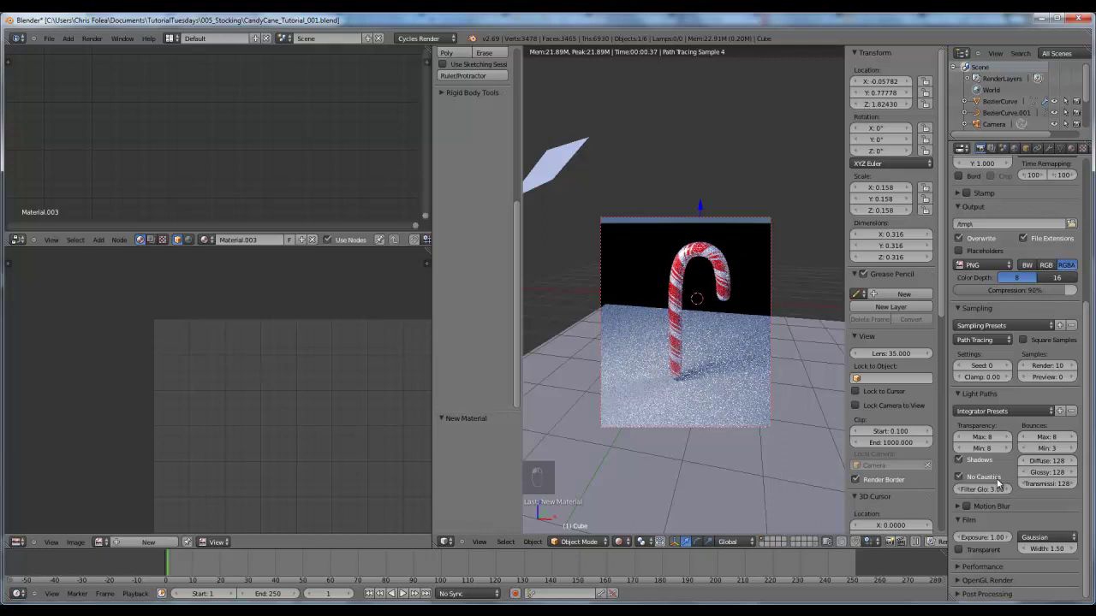
{"action": "left_click_drag", "start_coordinate": [757, 328], "coordinate": [760, 344]}
Orbit the viewport to a lower side angle to preview the lit cane on the ground plane
{"action": "key", "text": "KP_1"}
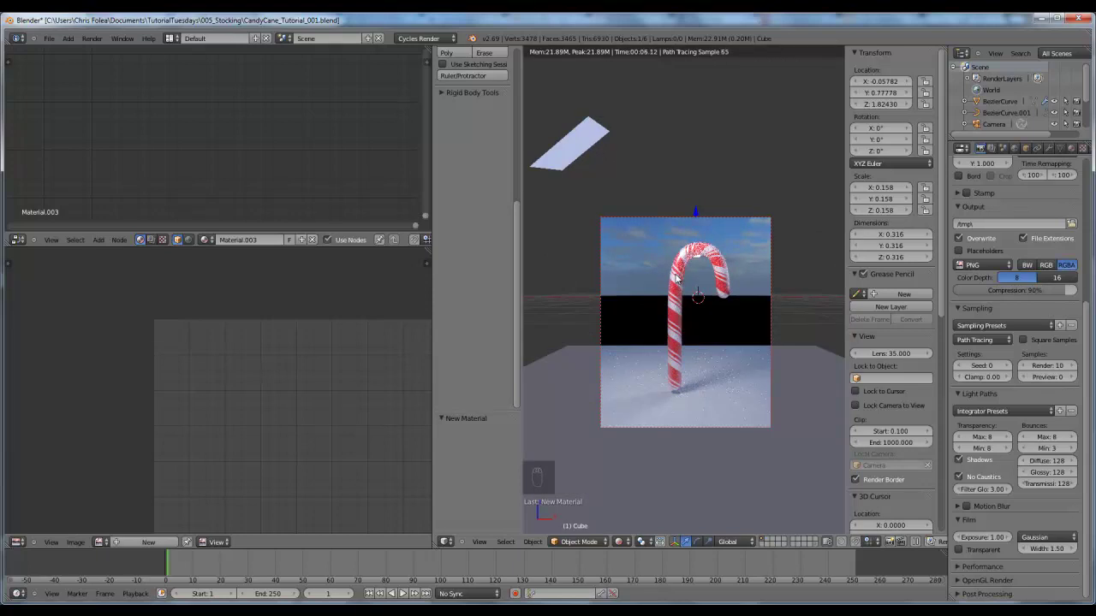
{"action": "middle_click", "coordinate": [707, 267]}
{"action": "left_click_drag", "start_coordinate": [684, 285], "coordinate": [736, 331]}
{"action": "left_click_drag", "start_coordinate": [729, 344], "coordinate": [728, 343]}
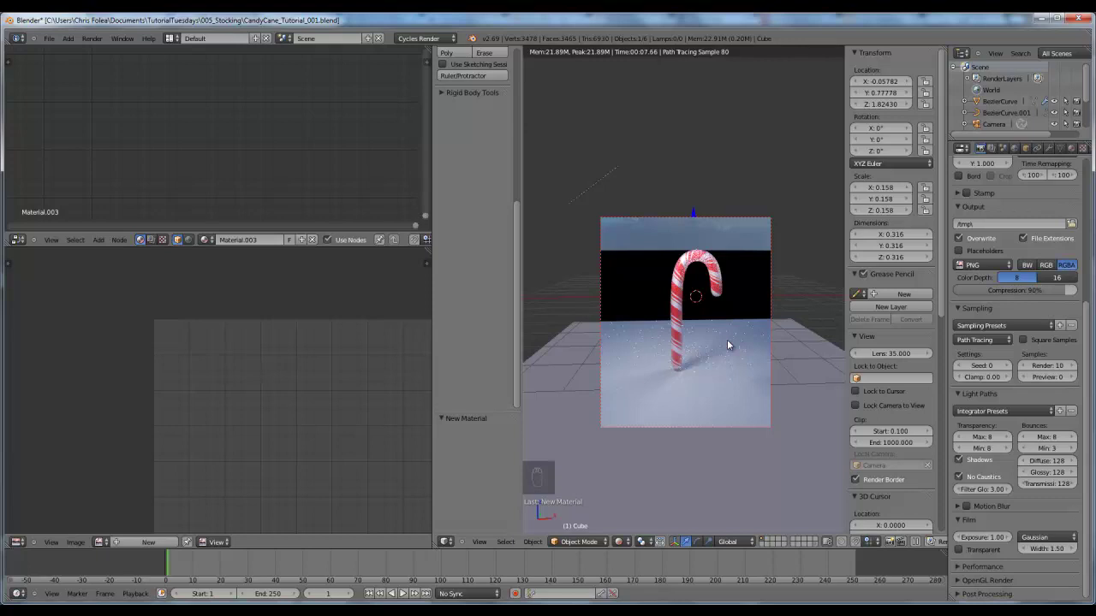